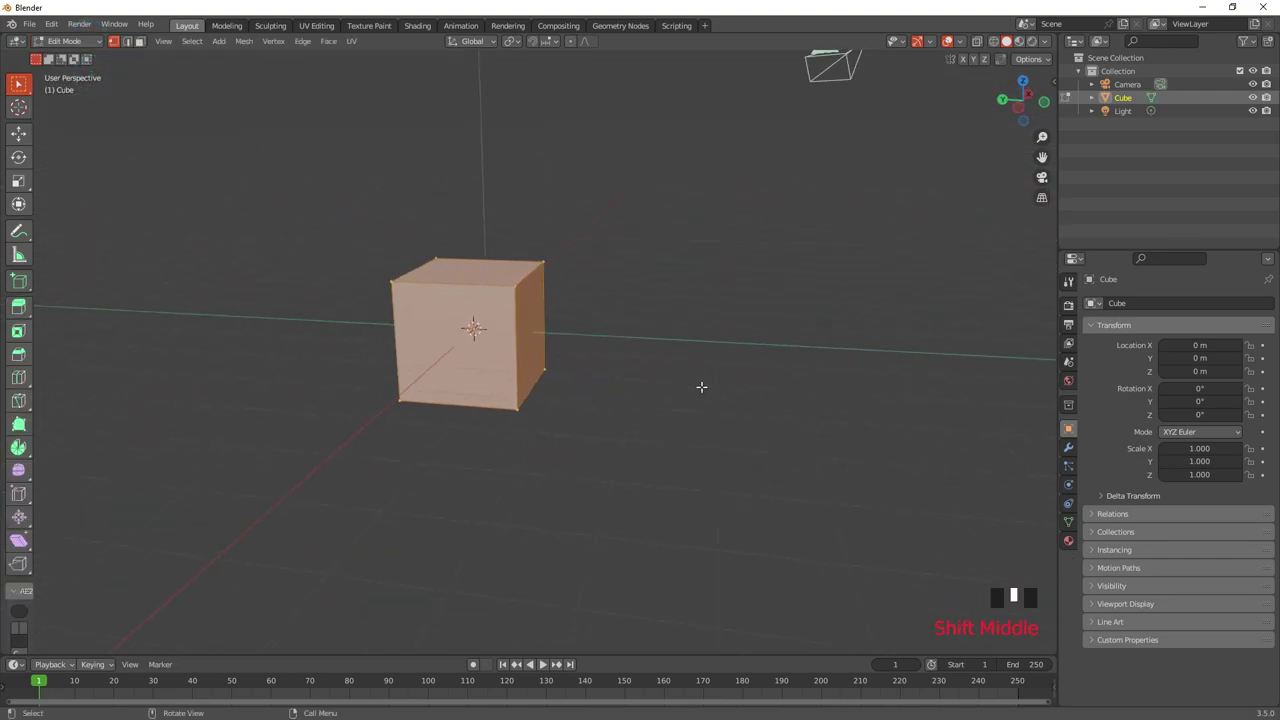
Scale the default cube along Y to narrow it into a tapered block.
key("s")
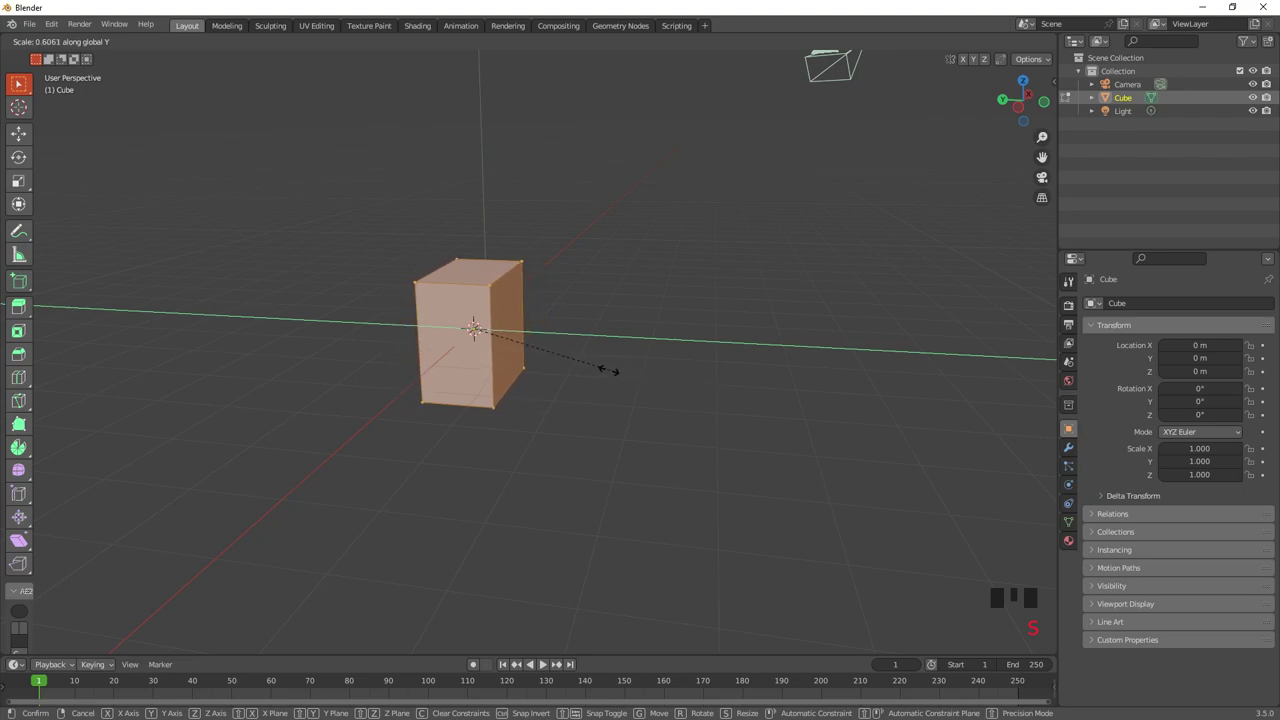
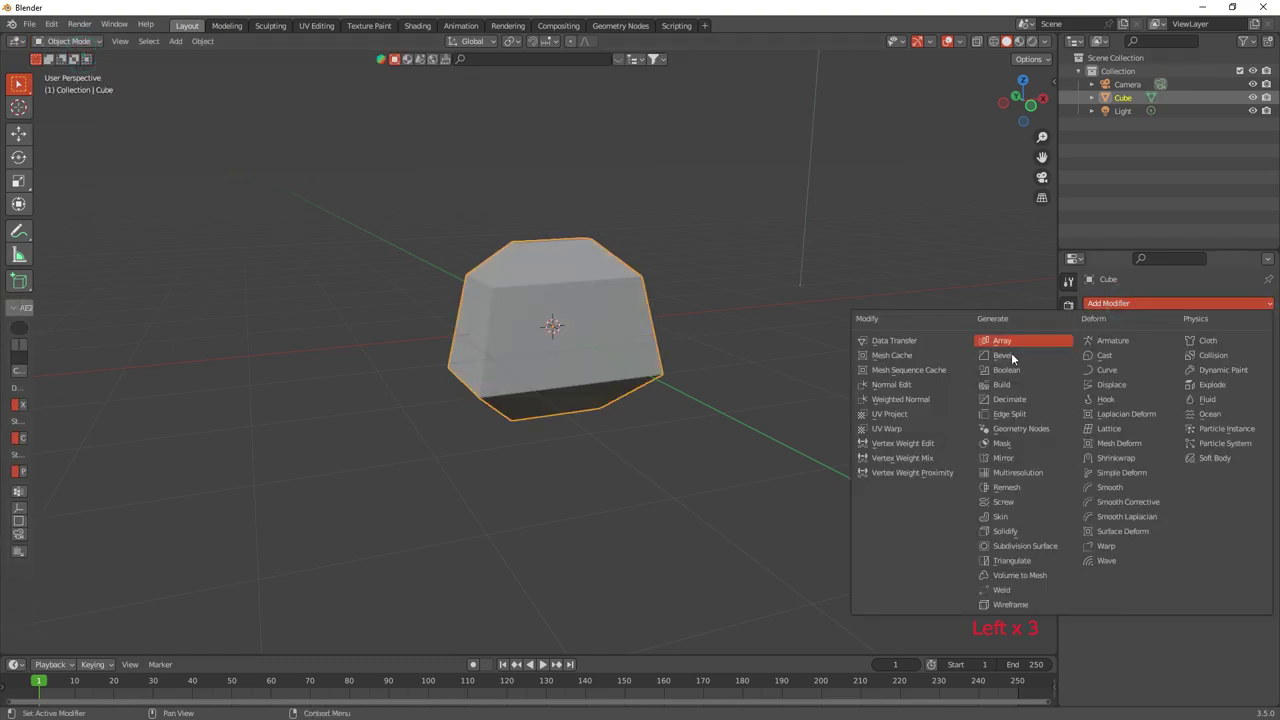
Add a level-3 Subdivision Surface modifier and smooth-shade the block into a rounded pebble.
left_click(1050, 551)
left_click_drag(696, 378, 756, 398)
scroll("up", 3)
left_click_drag(1256, 369, 520, 243)
left_click_drag(520, 243, 686, 430)
left_click_drag(686, 430, 713, 384)
Stretch the rounded body along Y into an egg shape and bring up the Add menu.
key("s")
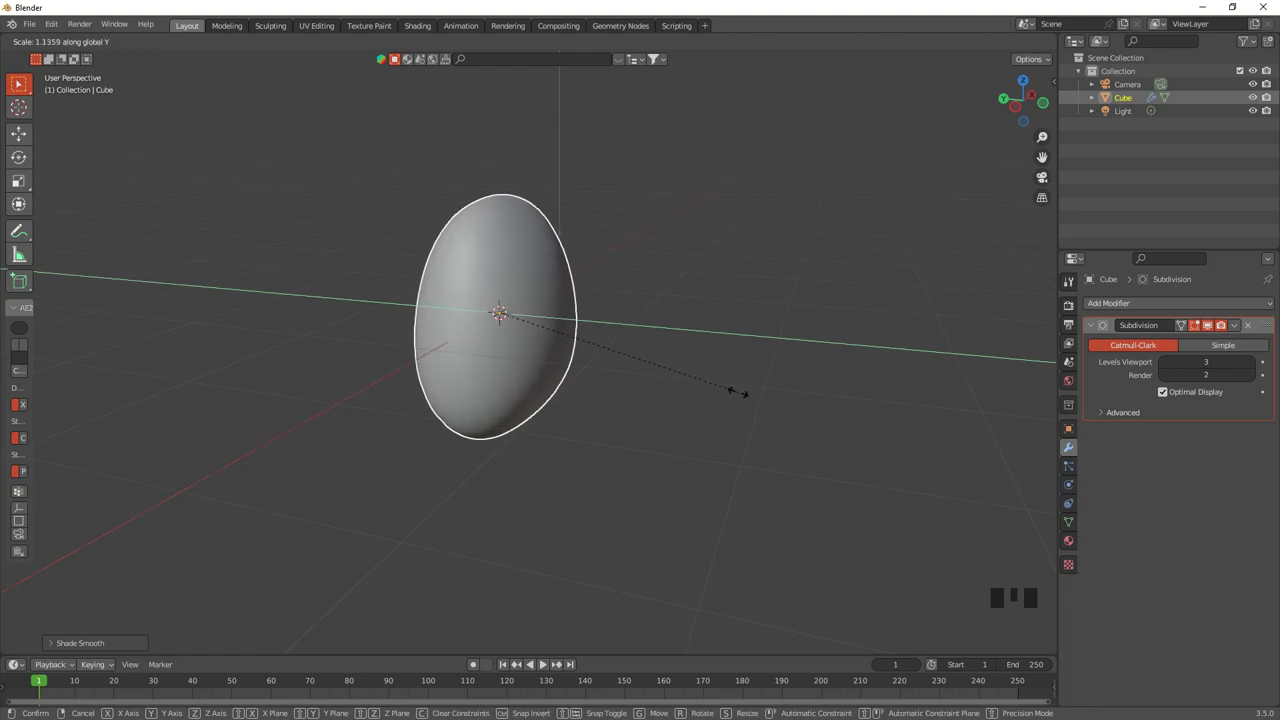
left_click_drag(749, 402, 688, 414)
scroll("down", 3)
left_click_drag(687, 418, 638, 434)
key("shift+a")
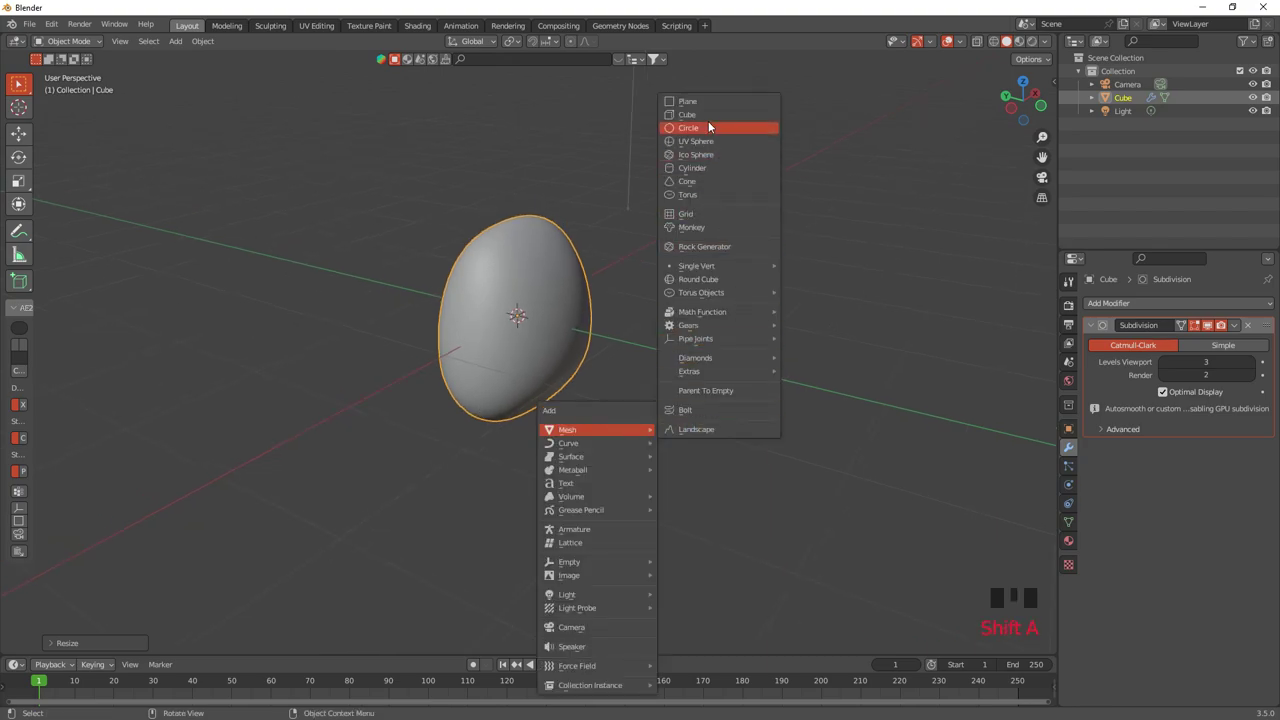
Shrink the new cube, move it along X beside the body and stretch it along Y into a leg block.
key("s")
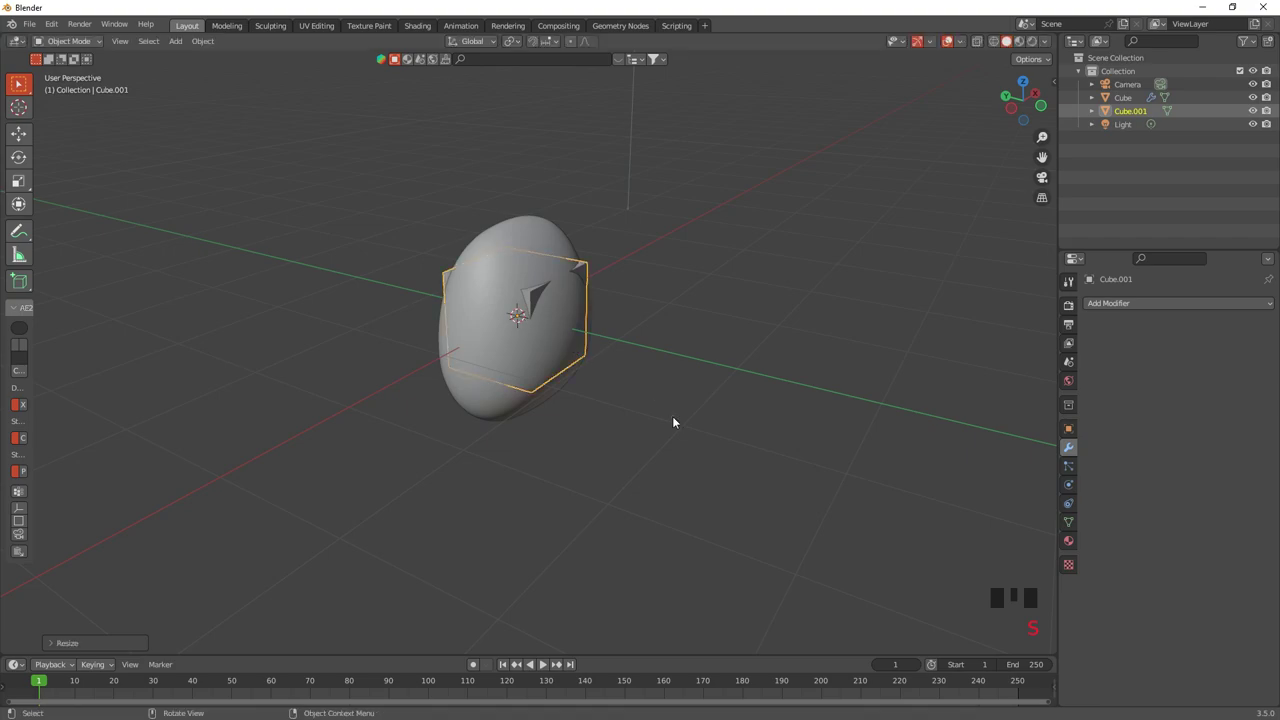
key("g")
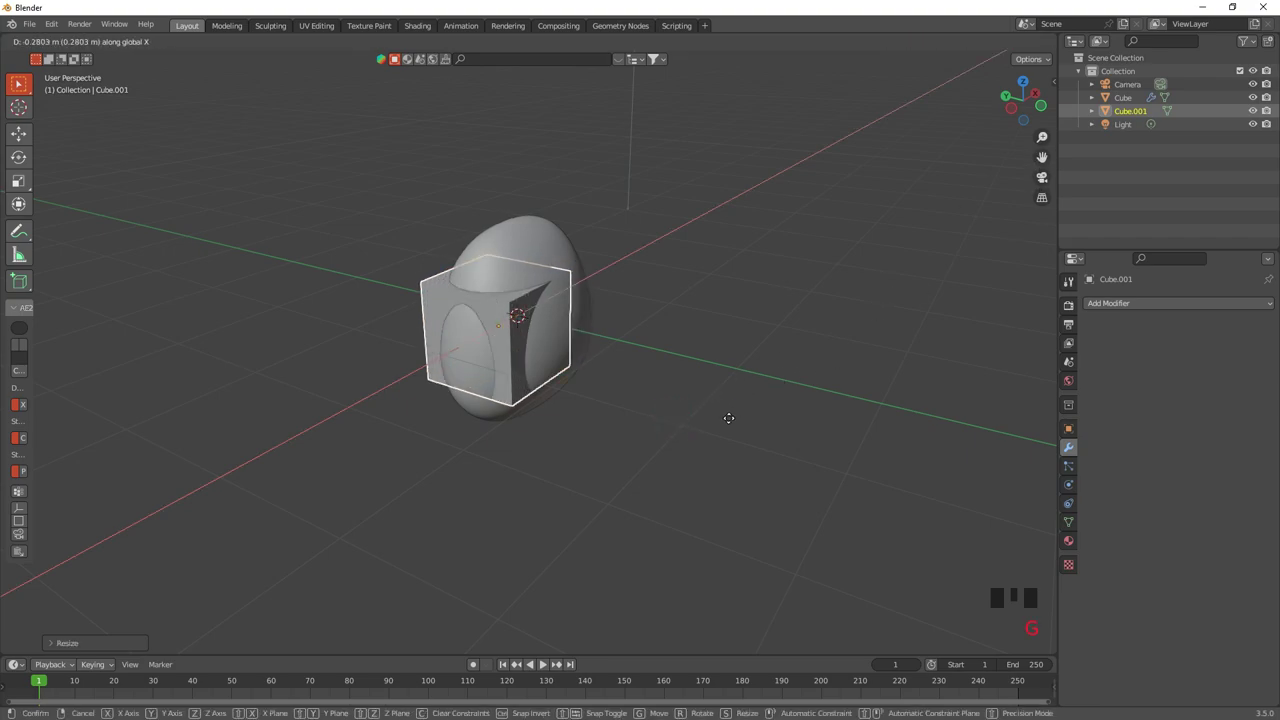
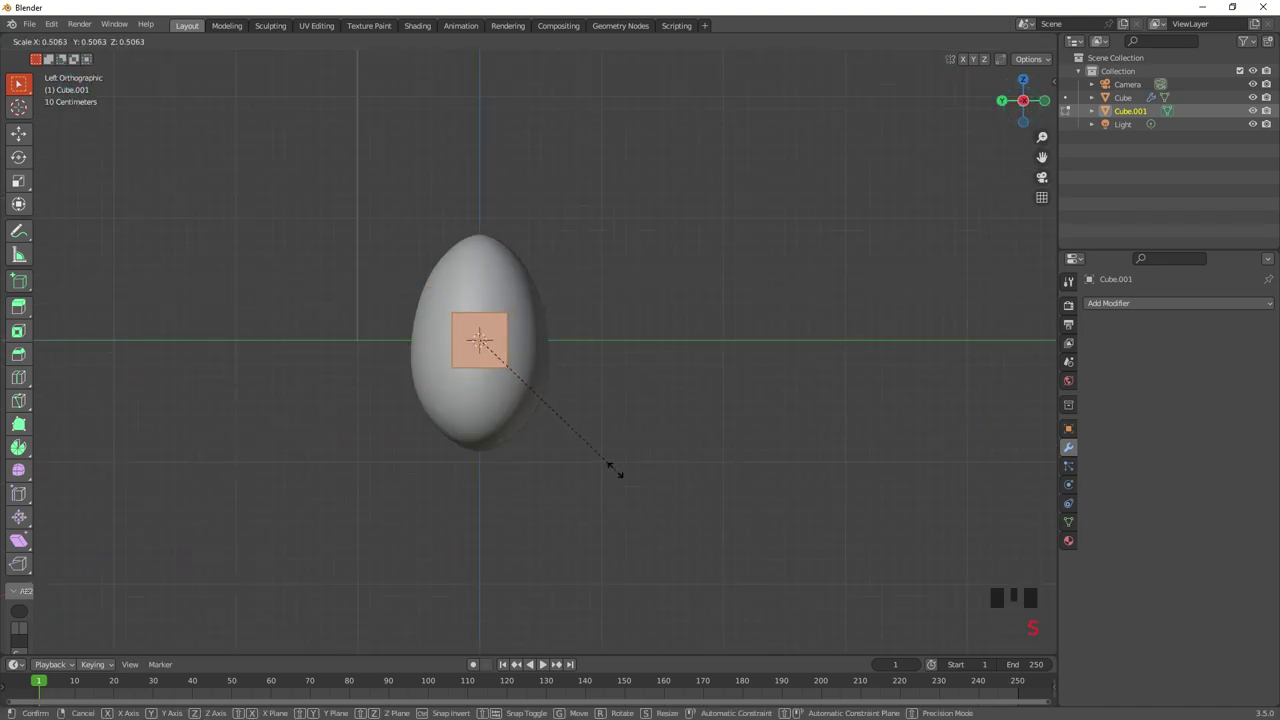
key("s")
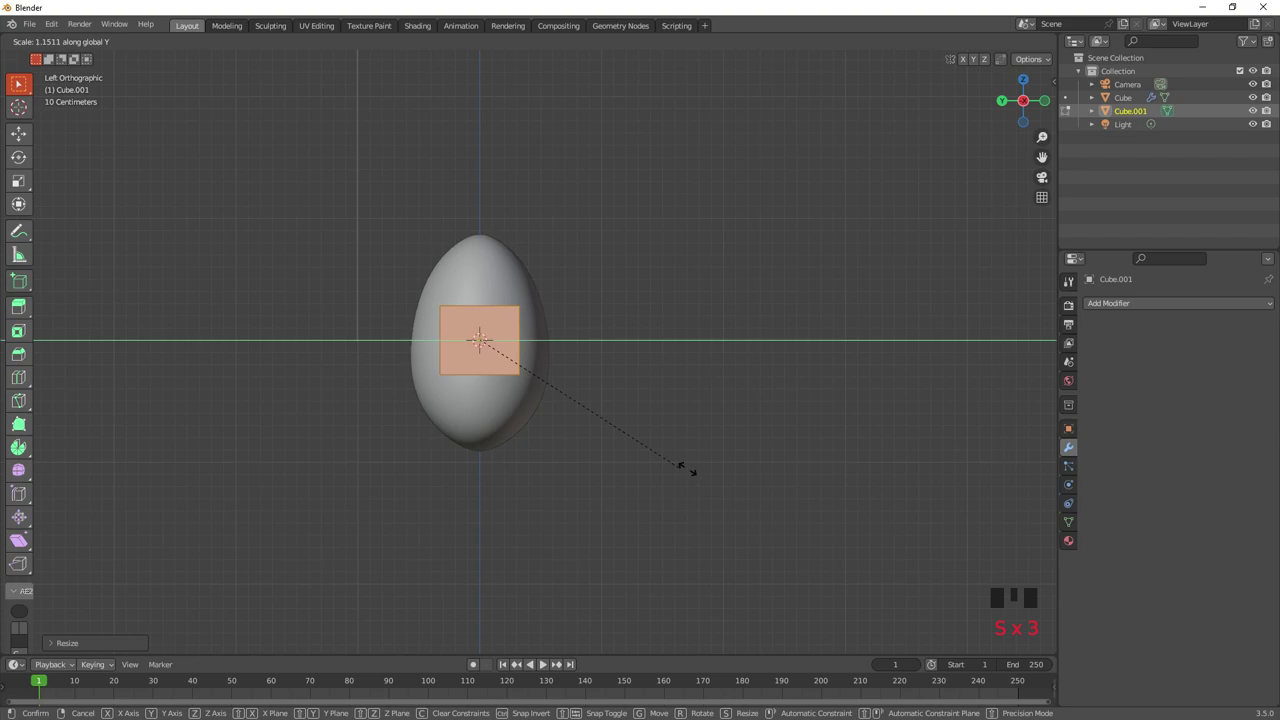
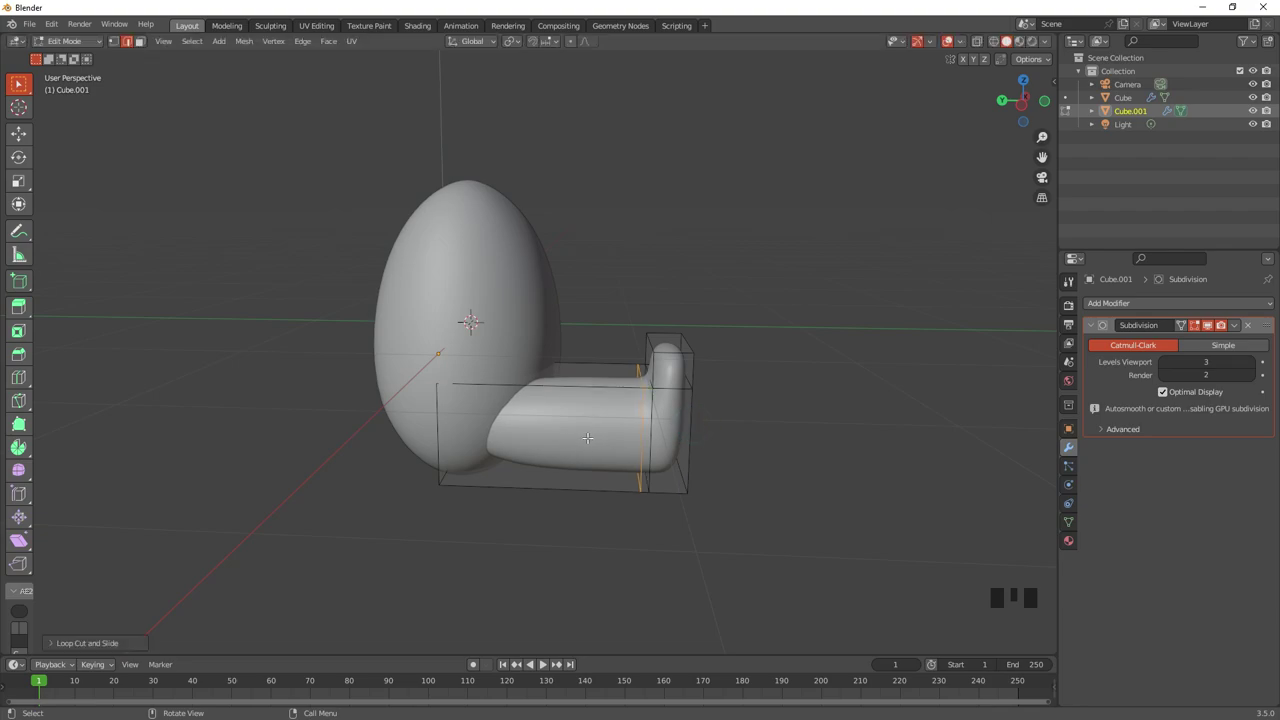
key("a")
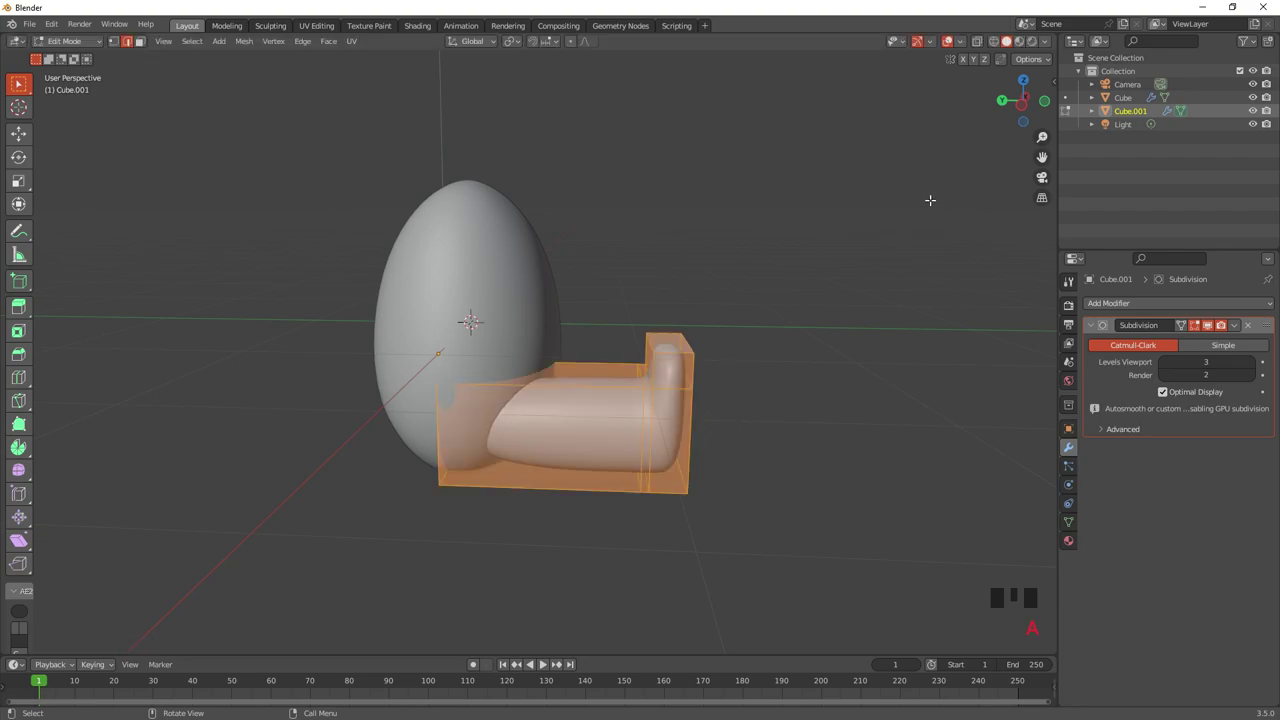
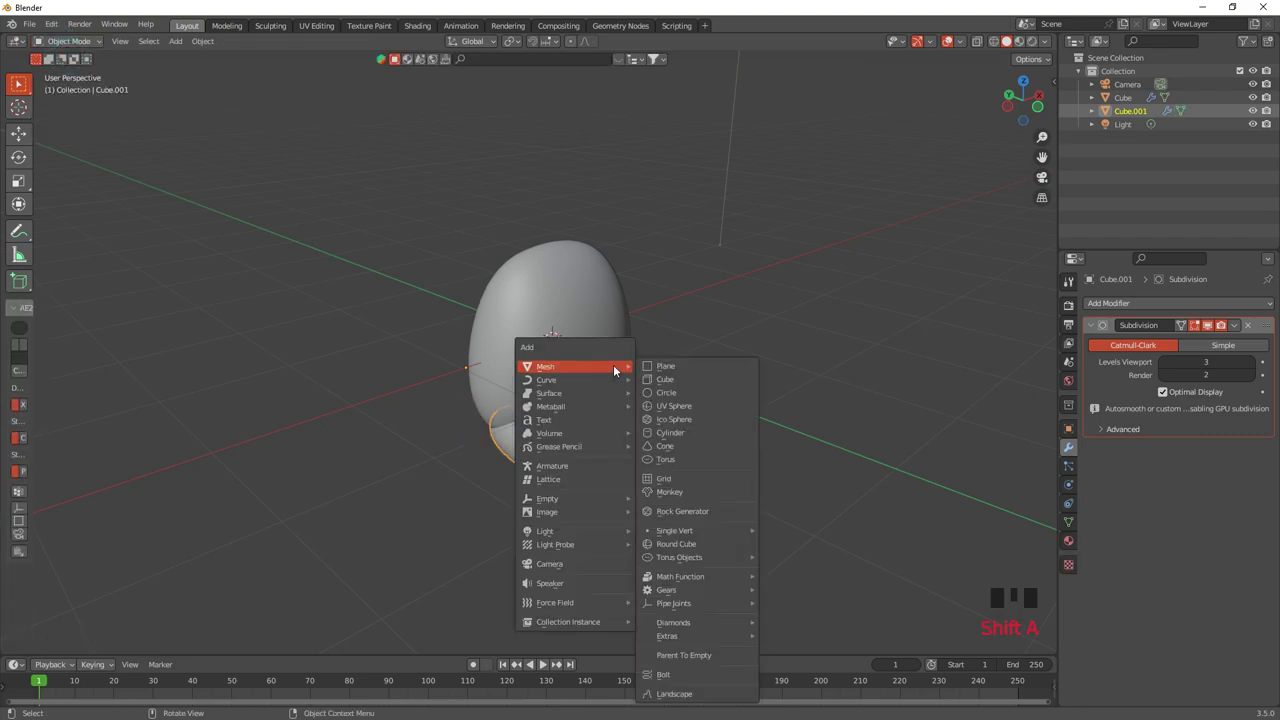
Shrink the third cube into an arm block and move it along Y against the body's side.
key("s")
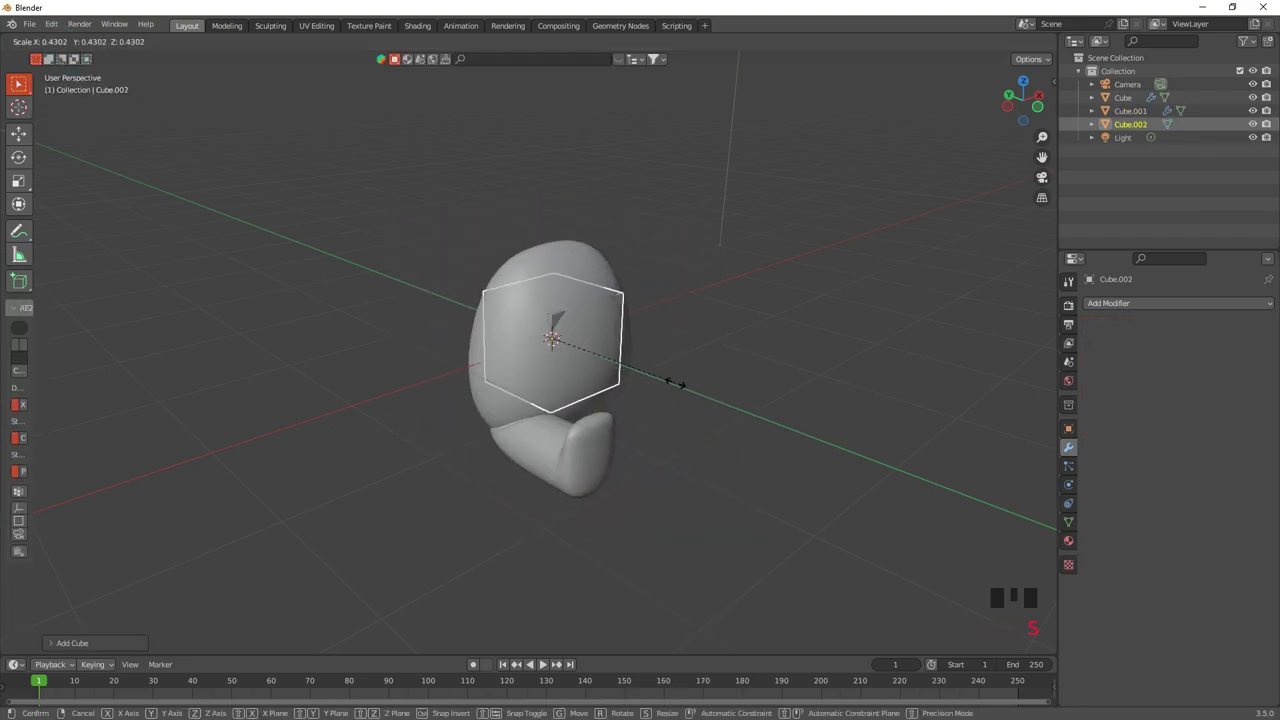
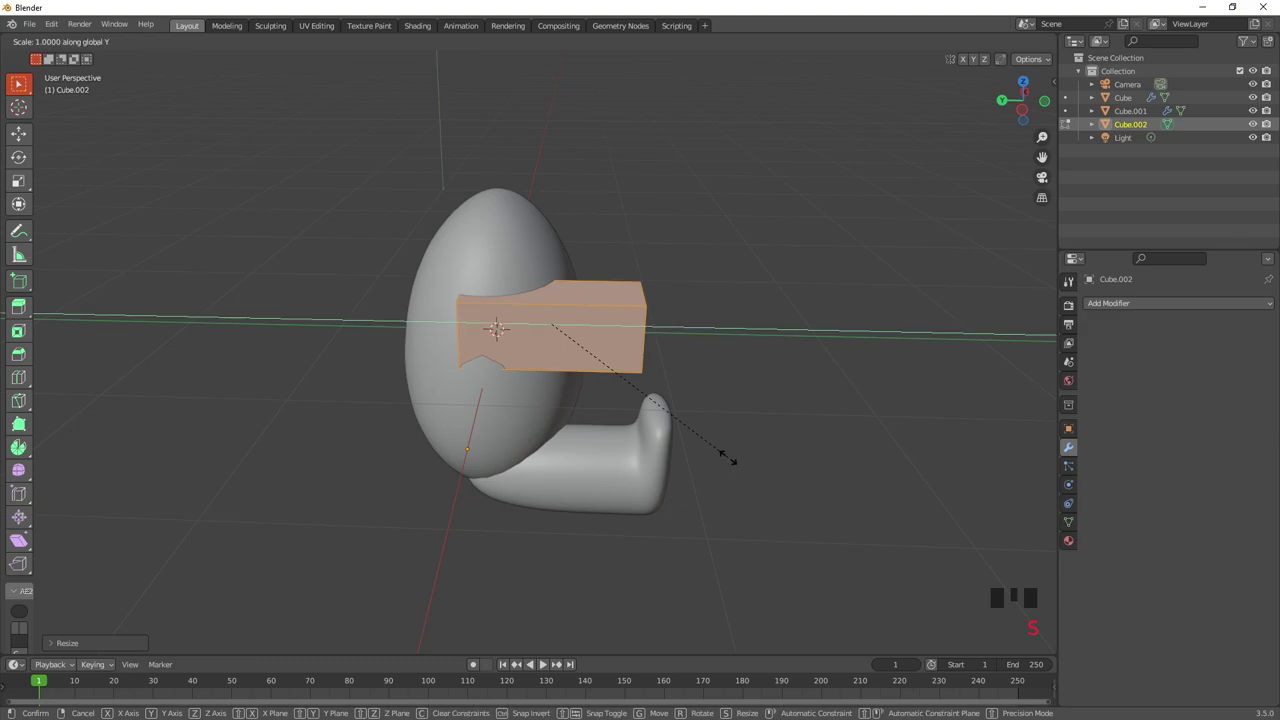
key("g")
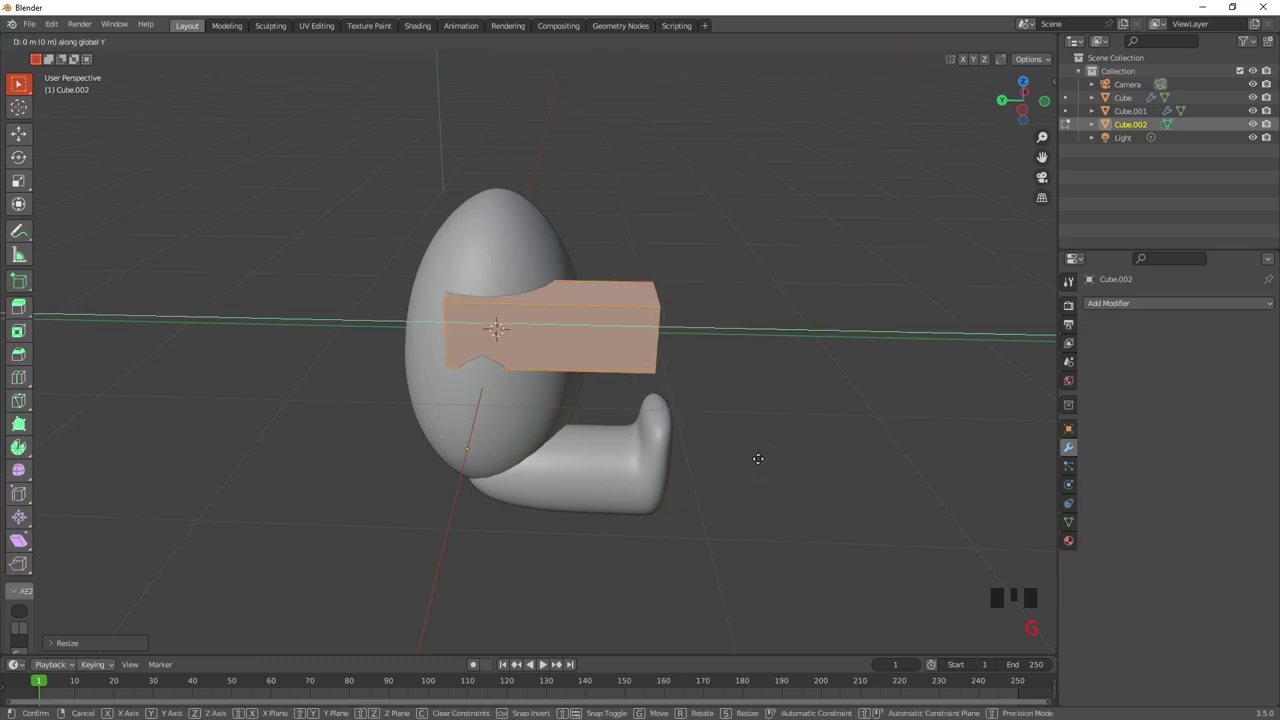
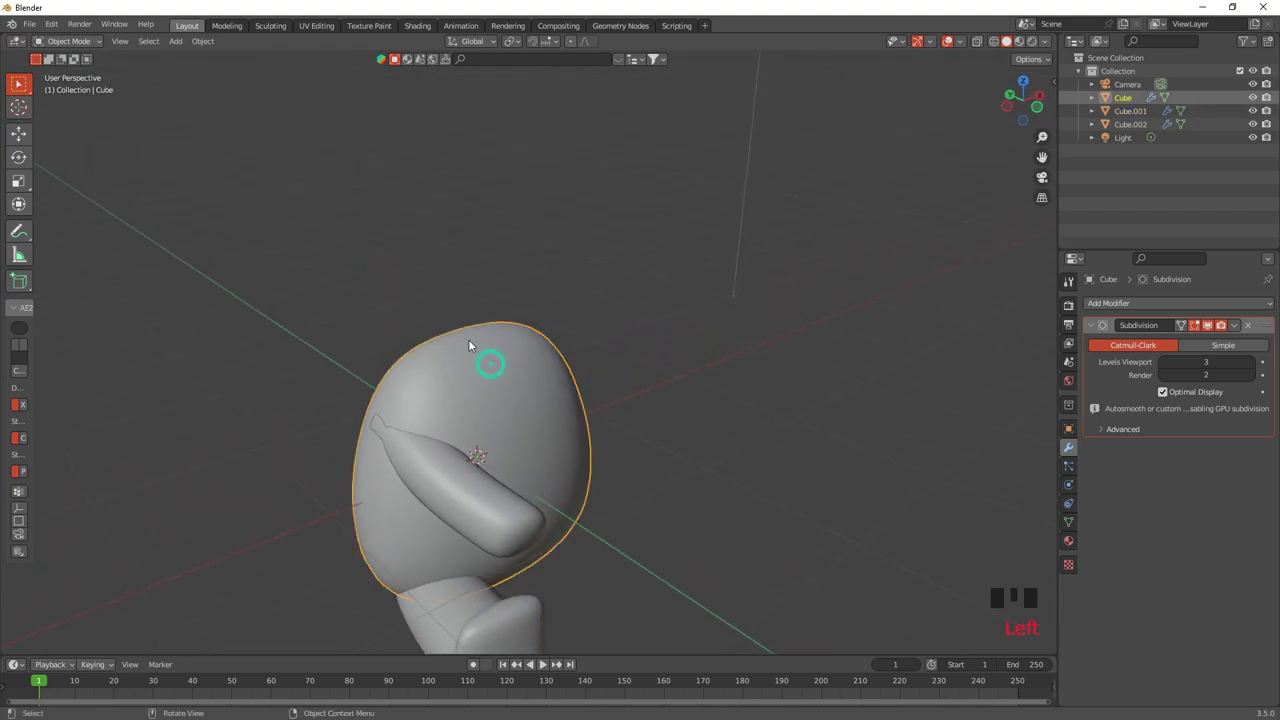
Frame the view on the body and add a UV sphere for the head.
left_click(1028, 84)
left_click_drag(513, 289, 608, 349)
left_click_drag(608, 349, 626, 275)
scroll("down", 3)
middle_click(653, 305)
key("shift+a")
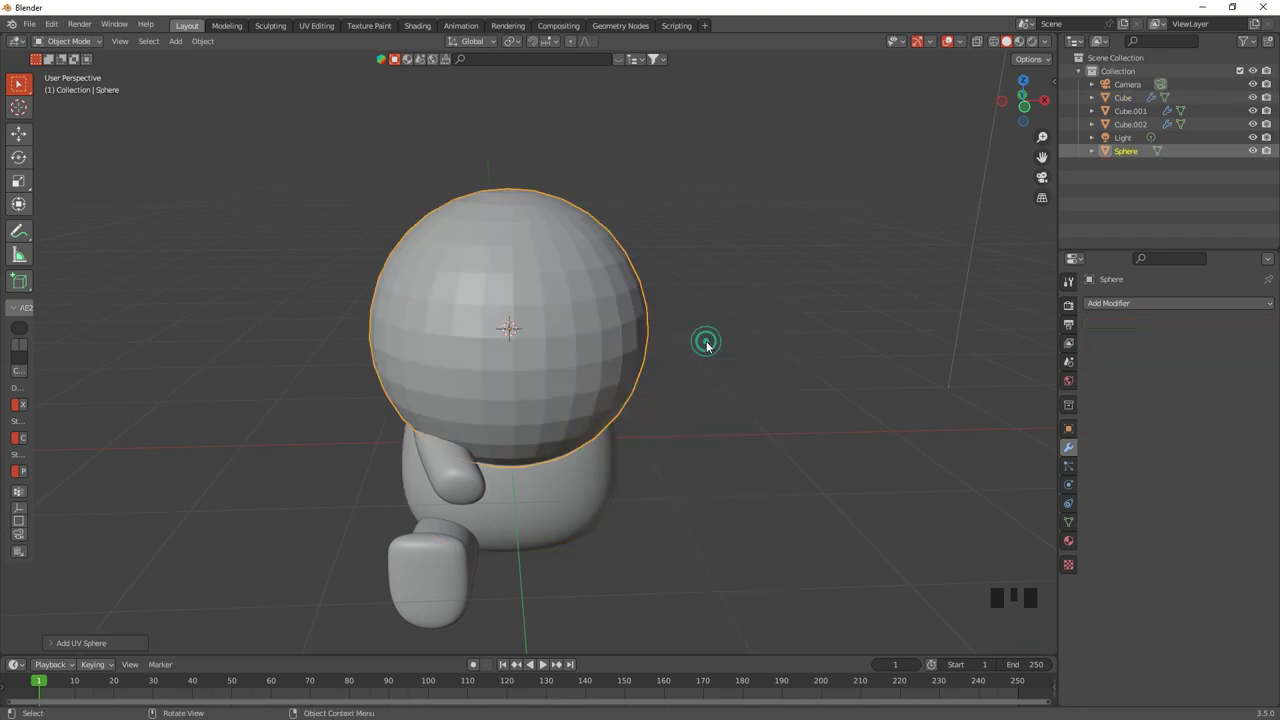
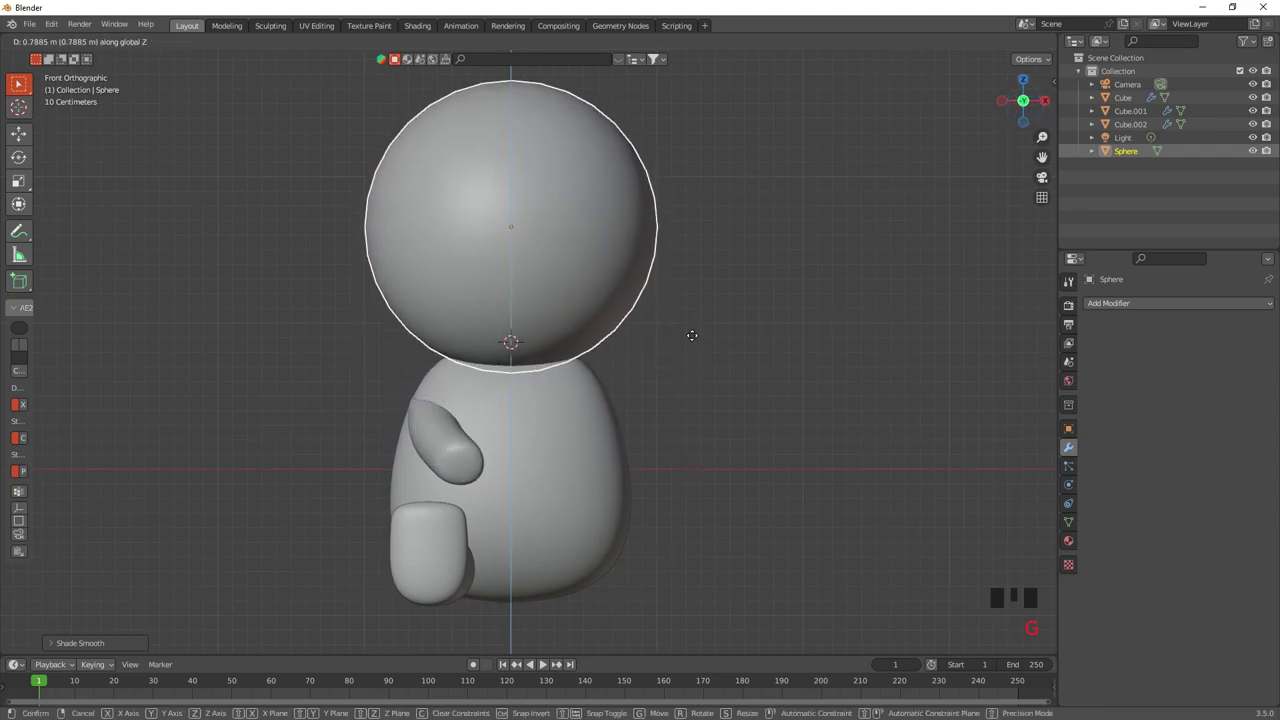
Shrink the head sphere and raise it vertically to sit on top of the body.
key("s")
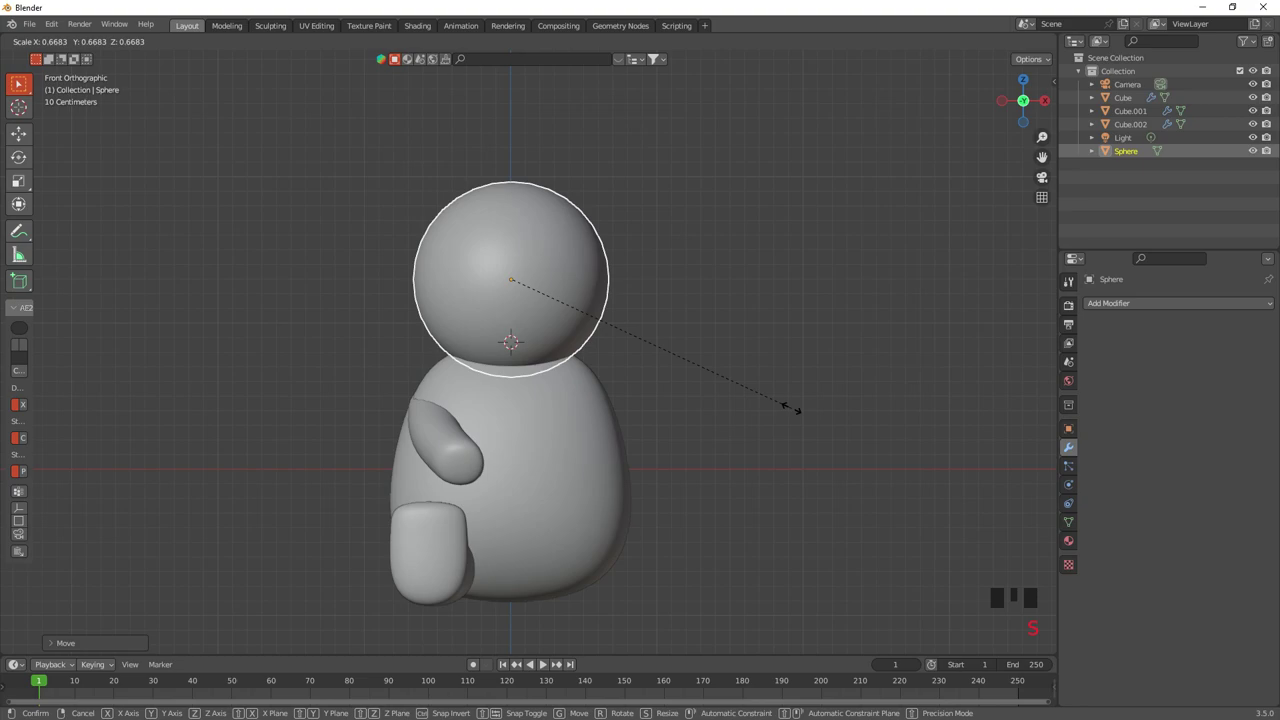
key("g")
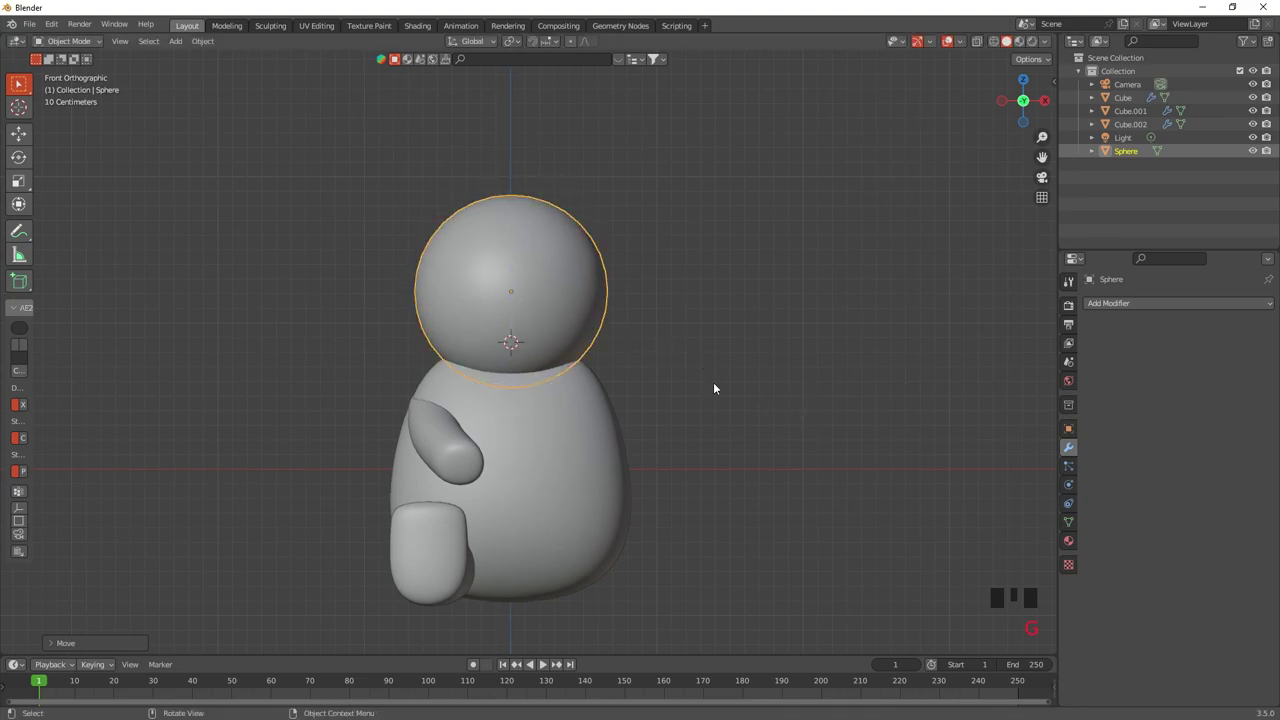
key("s")
key("g")
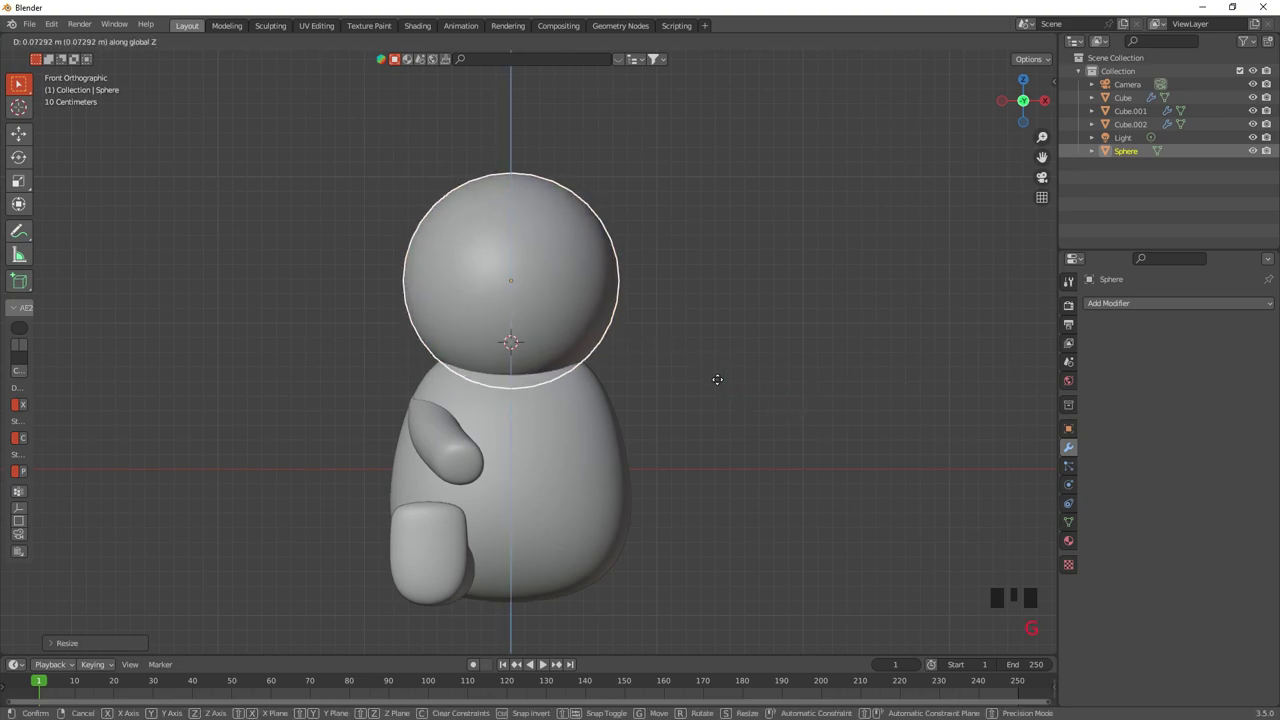
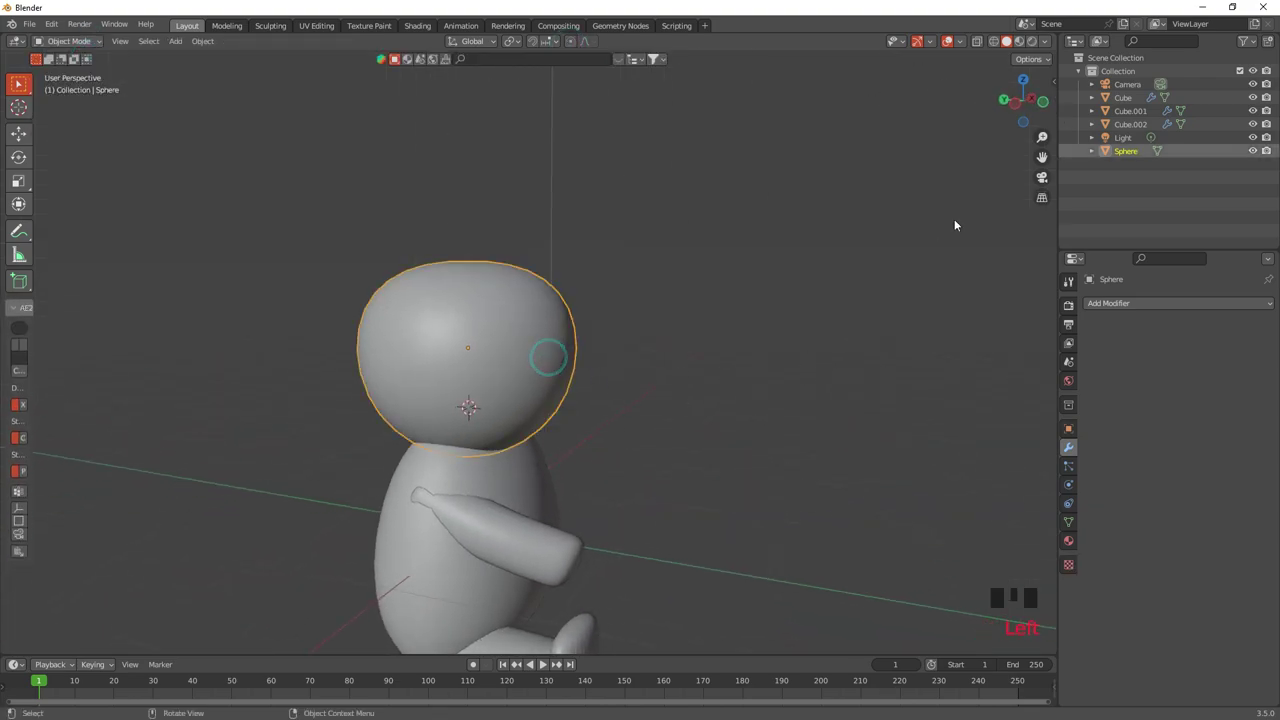
In side view stretch the head sphere along Y to widen it front-to-back.
left_click(1017, 106)
key("s")
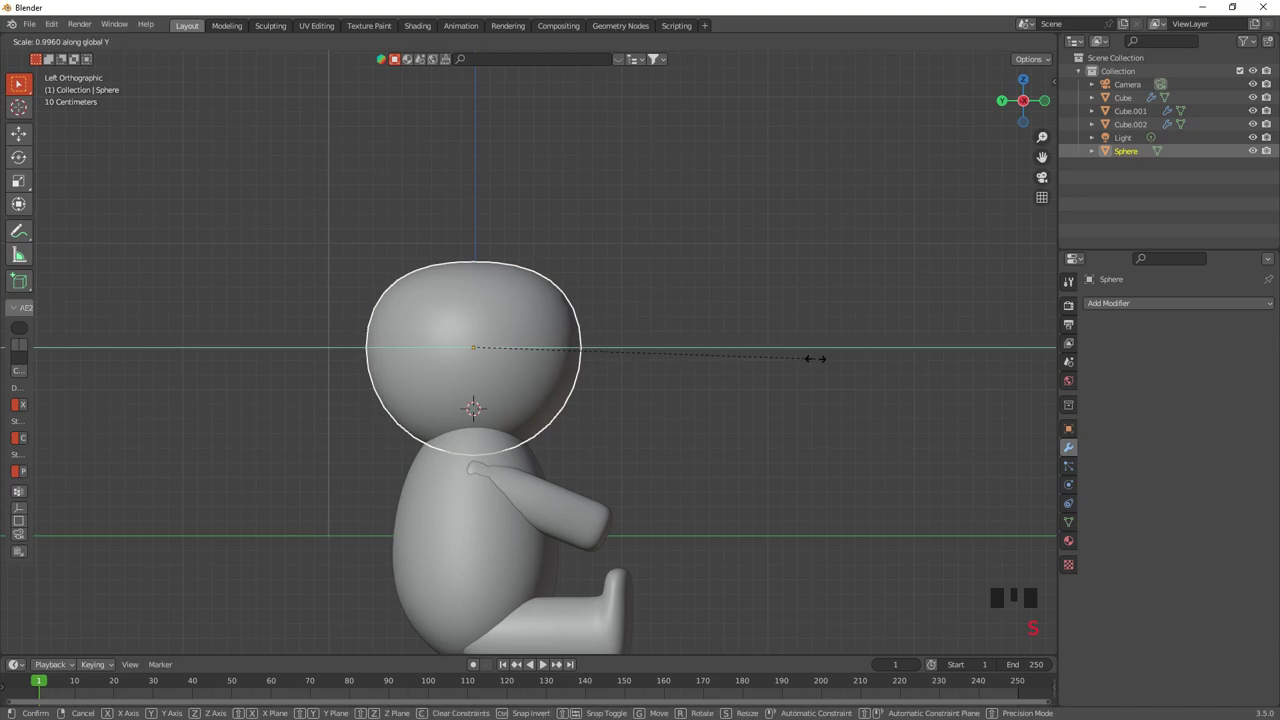
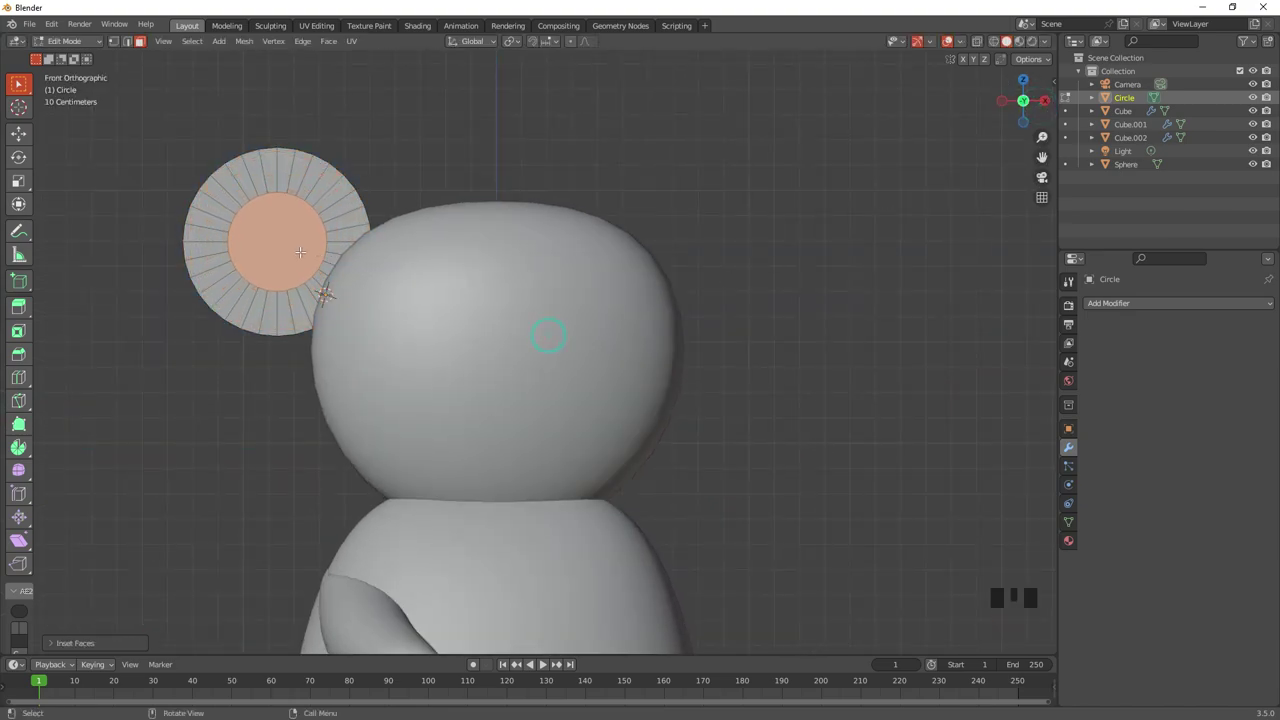
Enlarge the ear's inset inner face and shift it off-centre.
key("g")
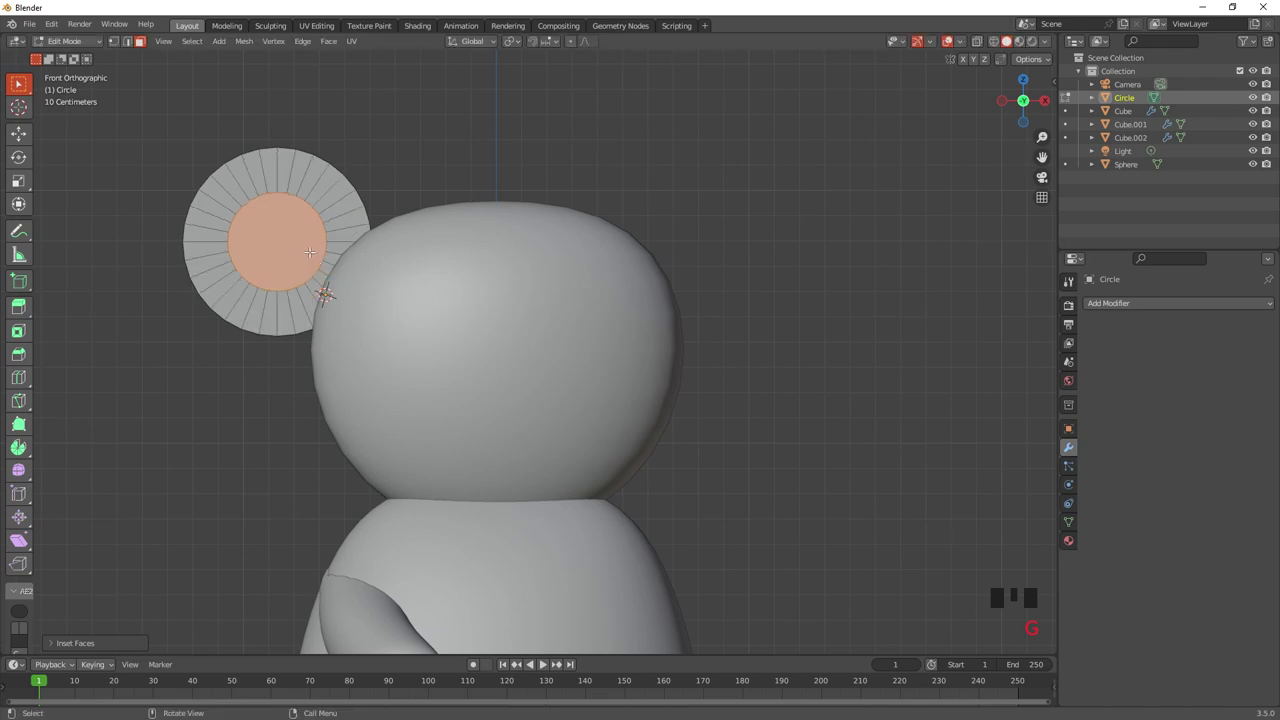
key("s")
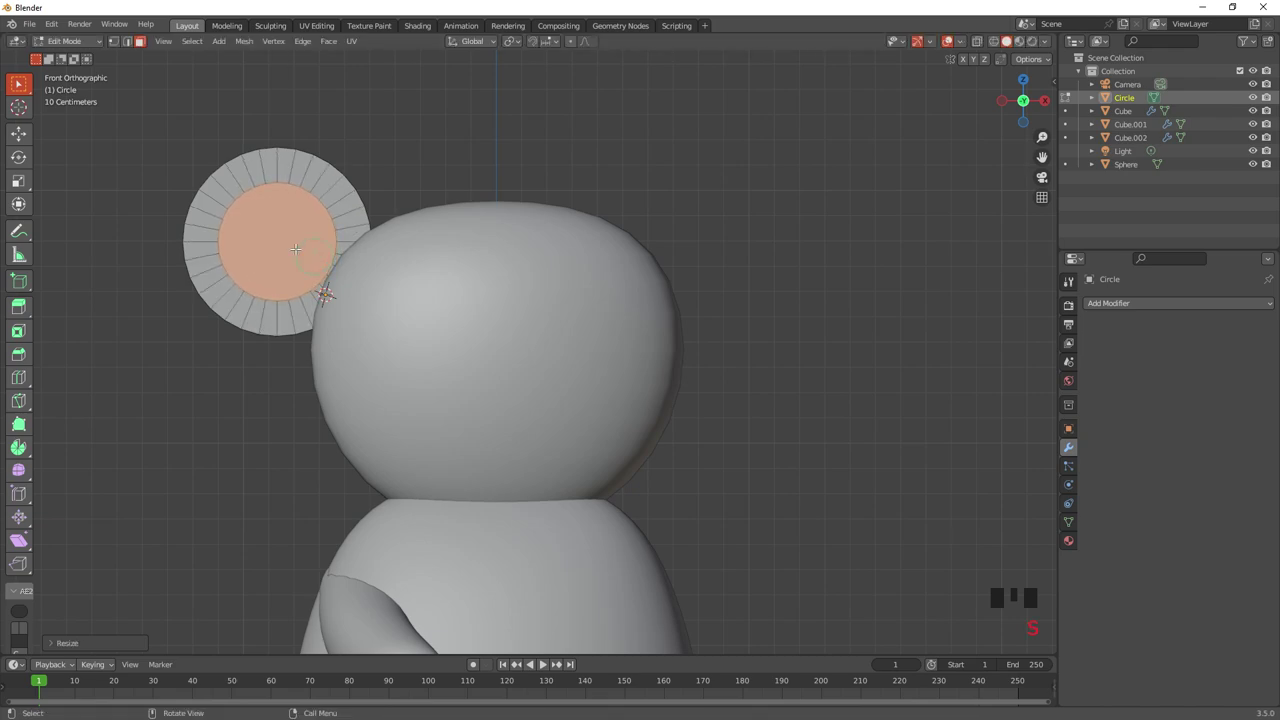
key("g")
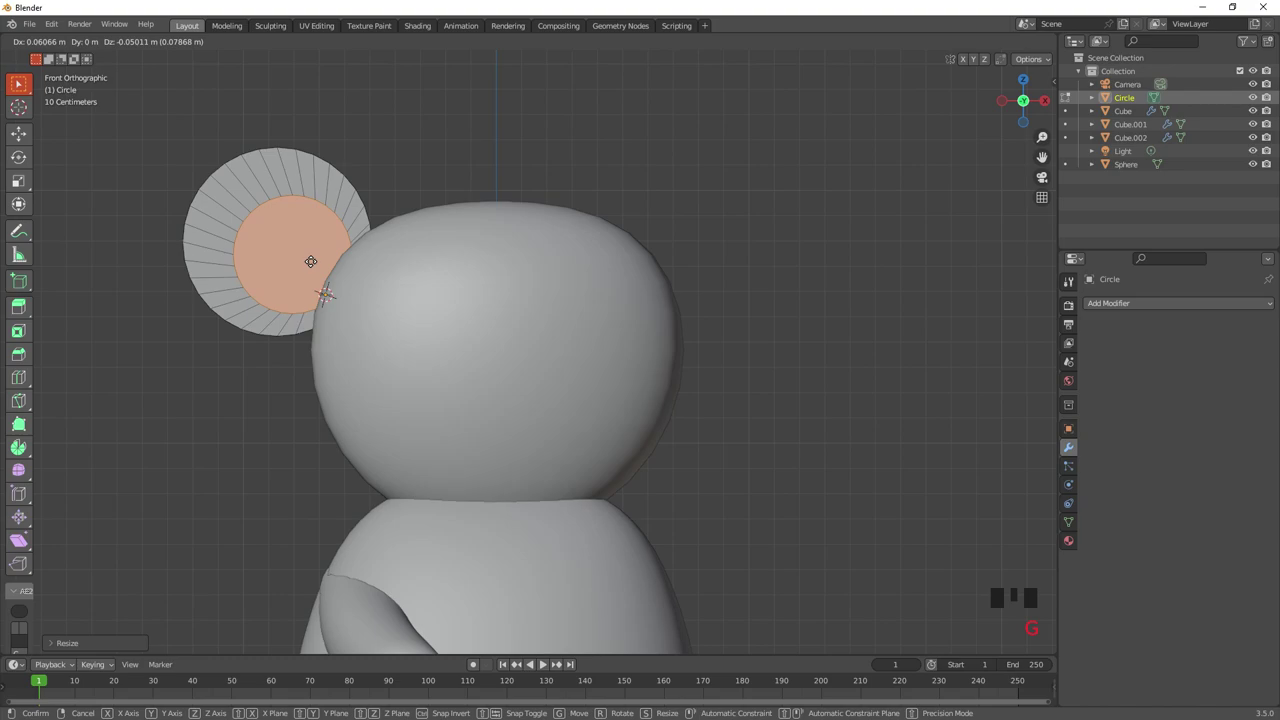
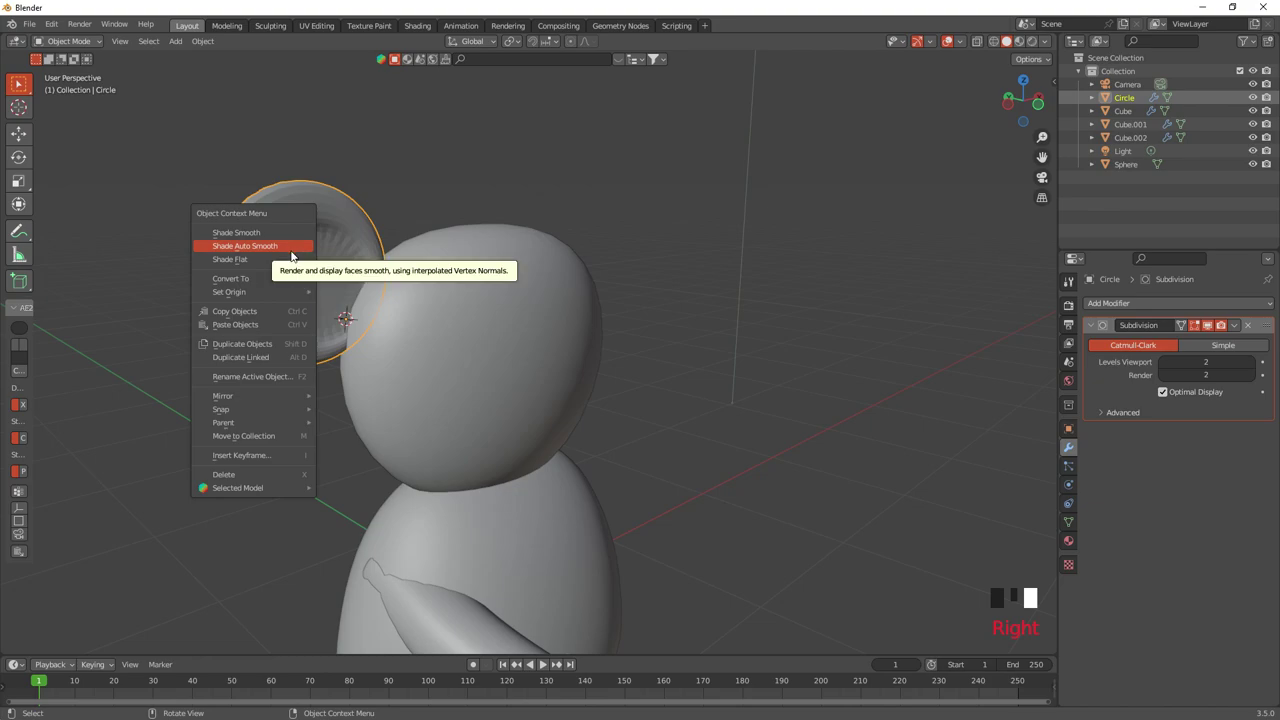
Mirror the ear, arm and leg pieces across the body cube so both sides match.
scroll("down", 3)
left_click_drag(661, 439, 460, 552)
left_click(460, 552)
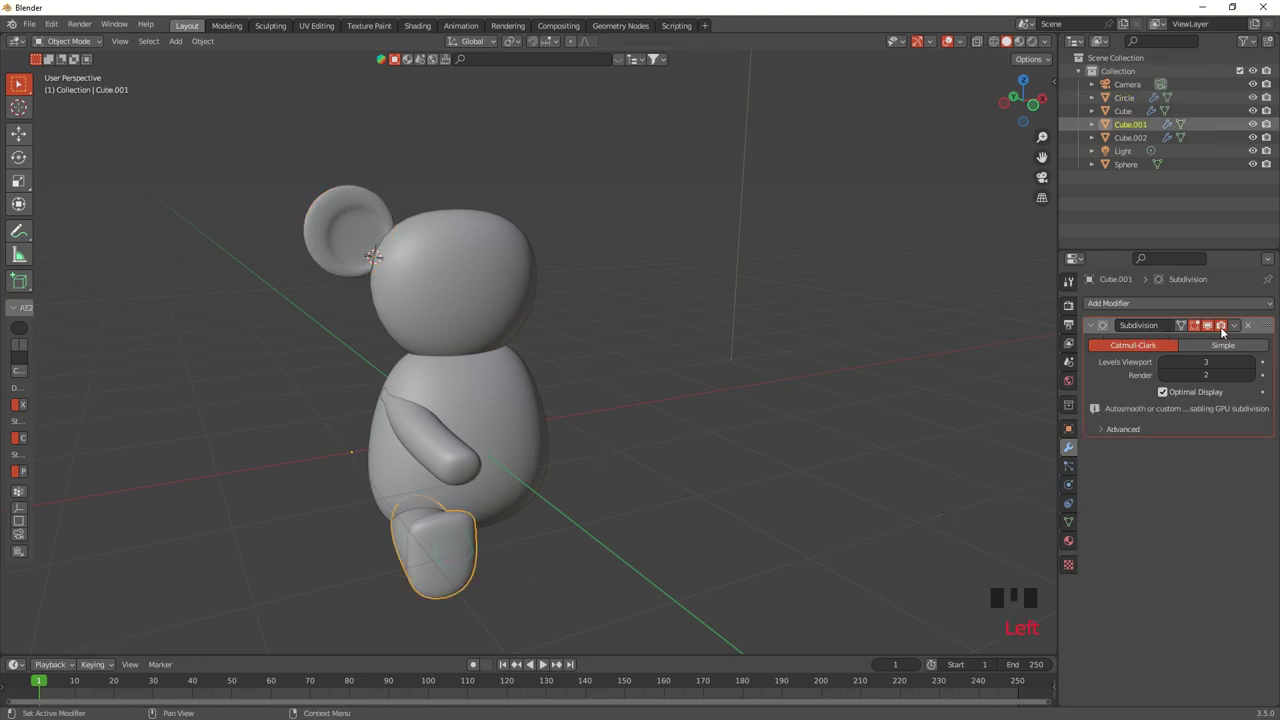
left_click_drag(1095, 331, 1127, 298)
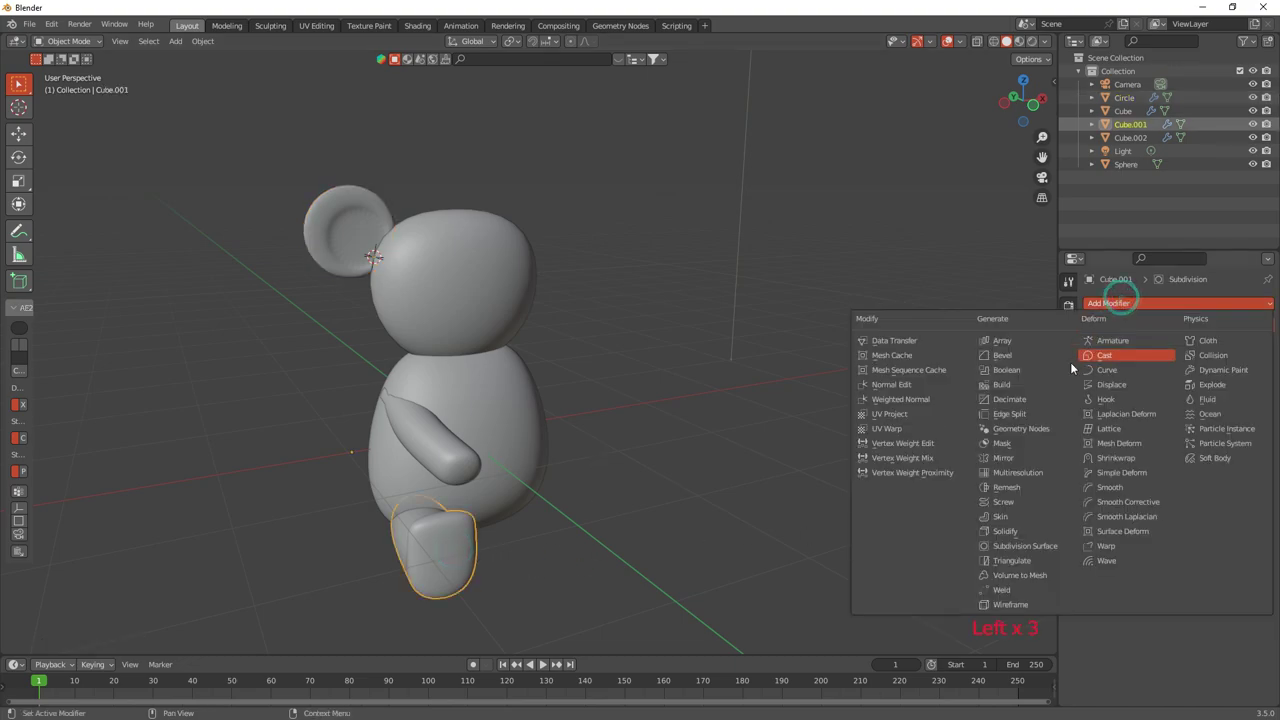
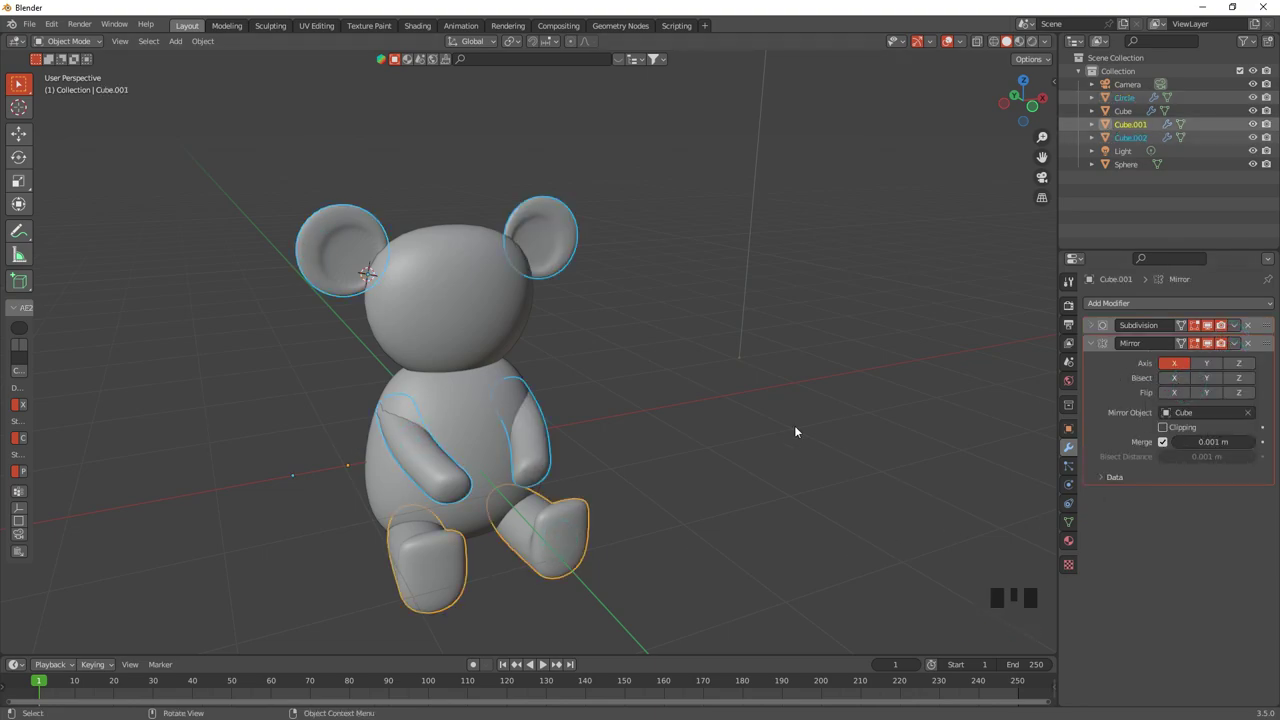
left_click_drag(735, 464, 738, 461)
left_click_drag(676, 477, 683, 464)
left_click(683, 464)
left_click_drag(668, 461, 684, 479)
scroll("up", 3)
left_click(472, 400)
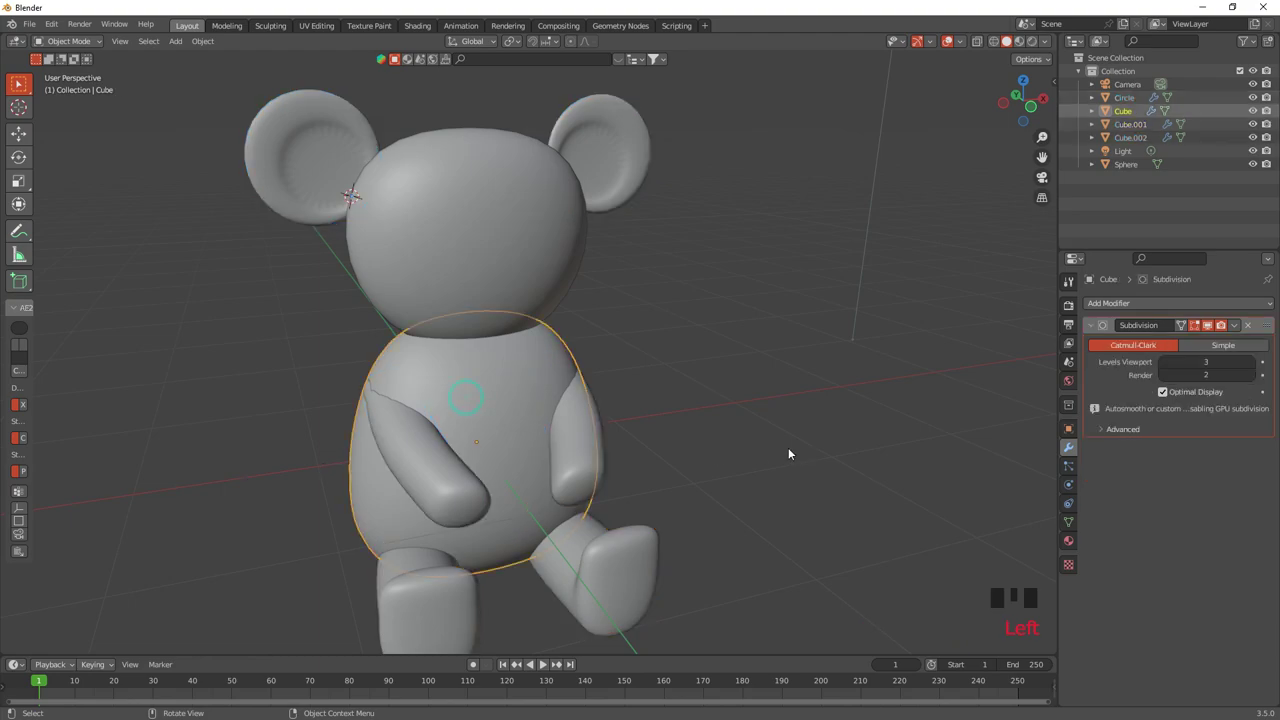
Move the scene light to a new spot in top view, then select the body for particles.
left_click(1040, 43)
scroll("down", 3)
left_click(1028, 82)
left_click(726, 283)
key("g")
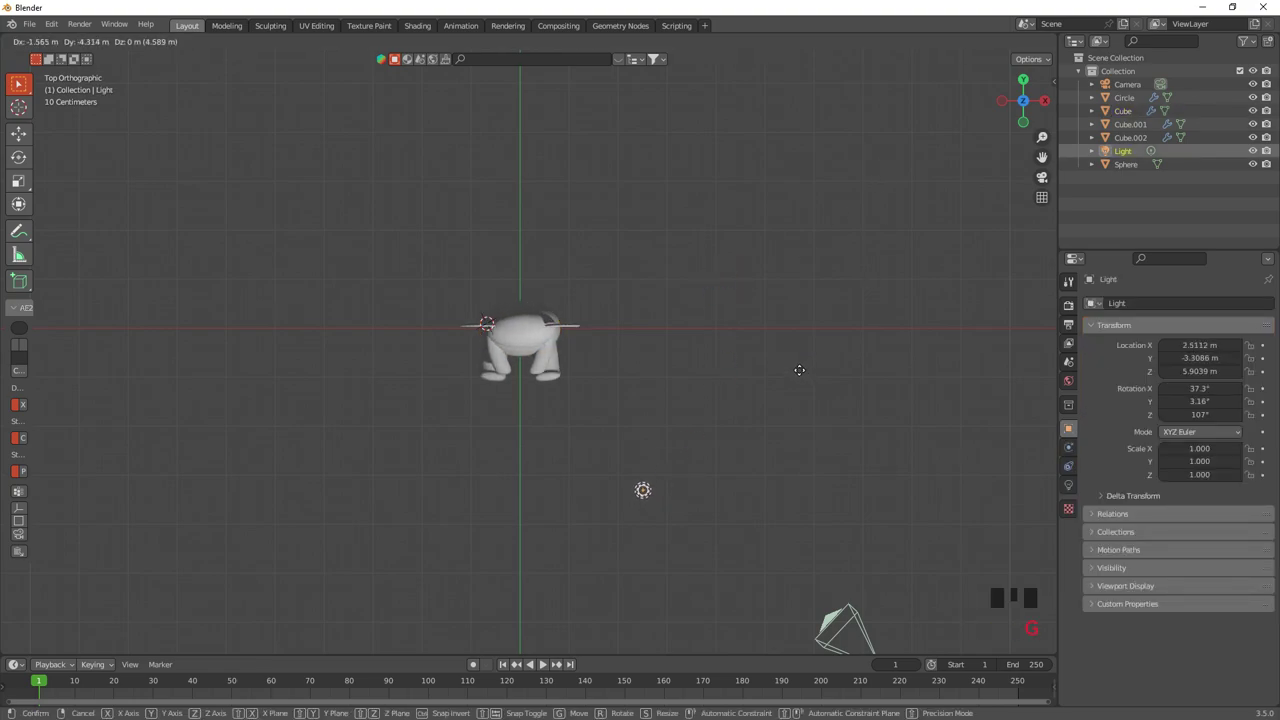
left_click_drag(795, 405, 743, 355)
scroll("up", 3)
left_click_drag(610, 376, 583, 327)
left_click(583, 327)
left_click(1072, 470)
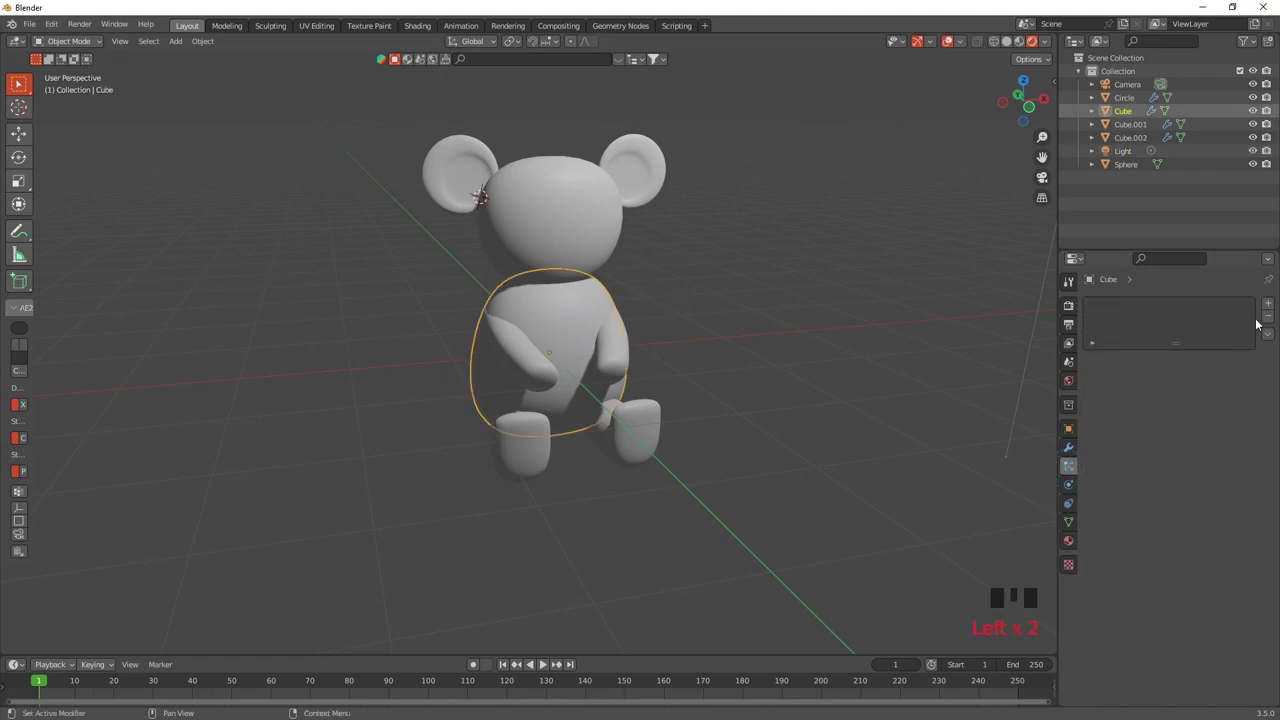
Add a hair particle system to the body with Hair Length 0.3 m.
left_click_drag(1275, 305, 1238, 380)
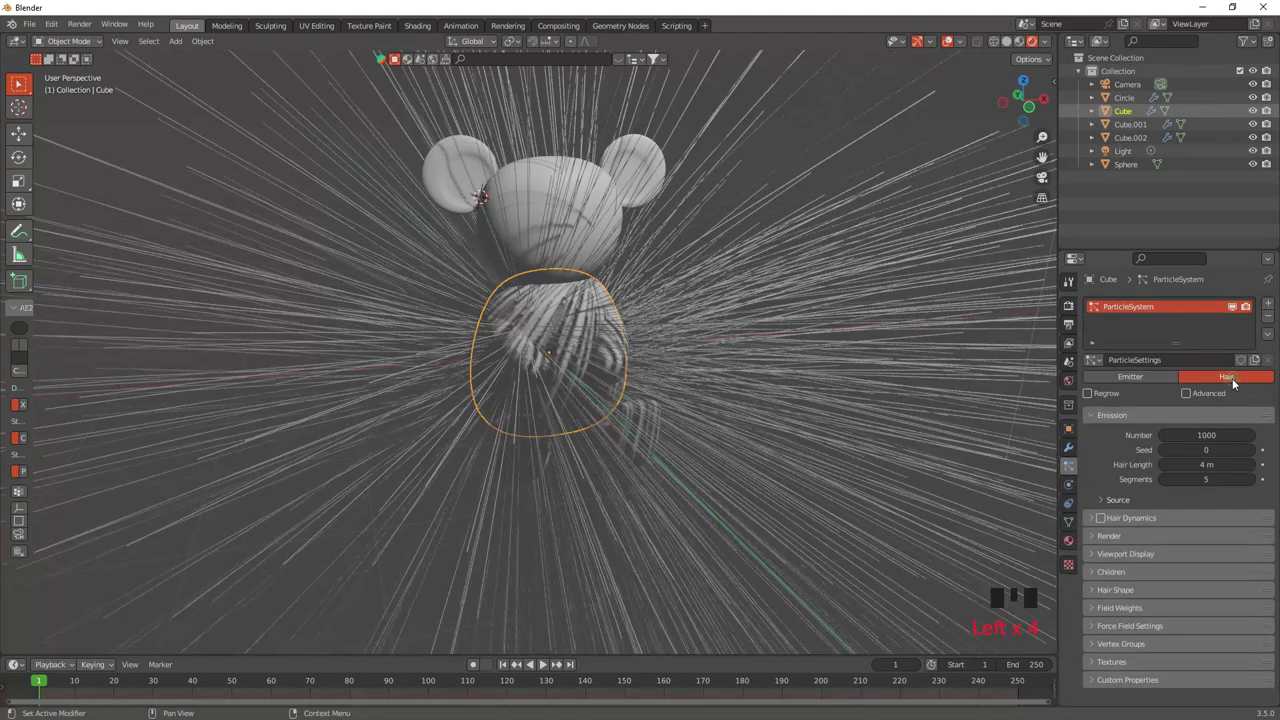
scroll("down", 3)
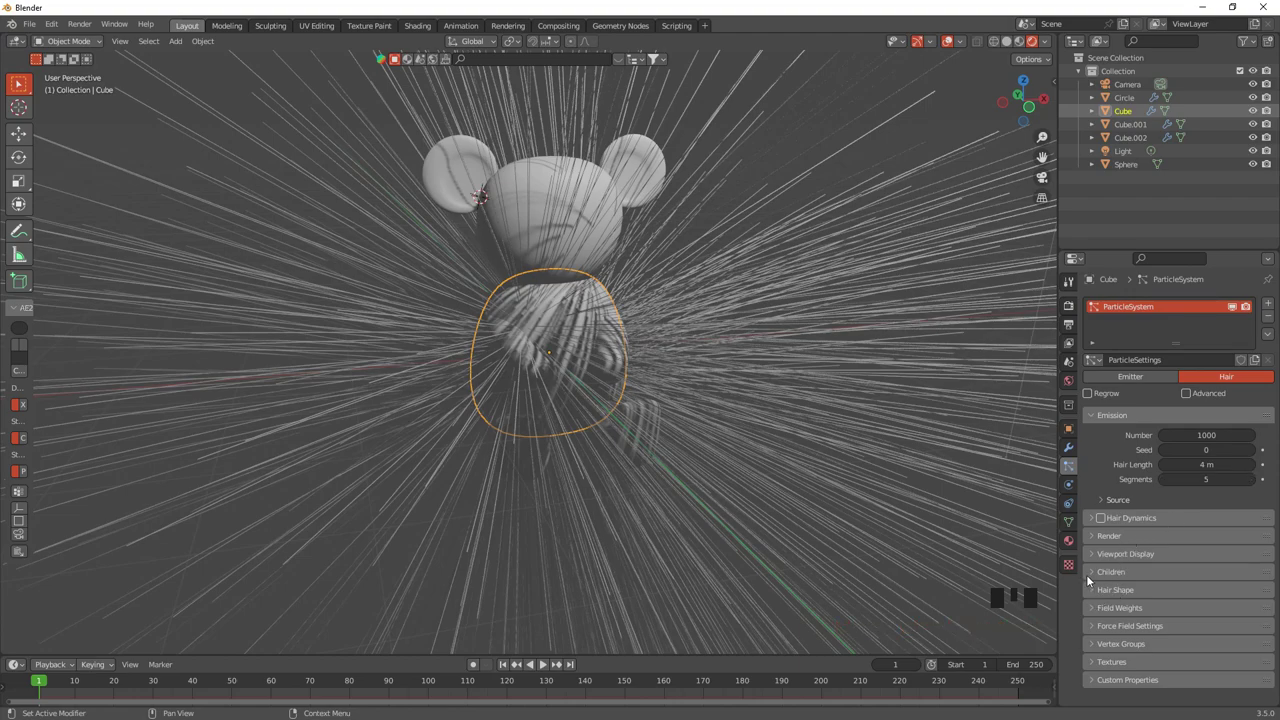
left_click_drag(1093, 571, 1179, 597)
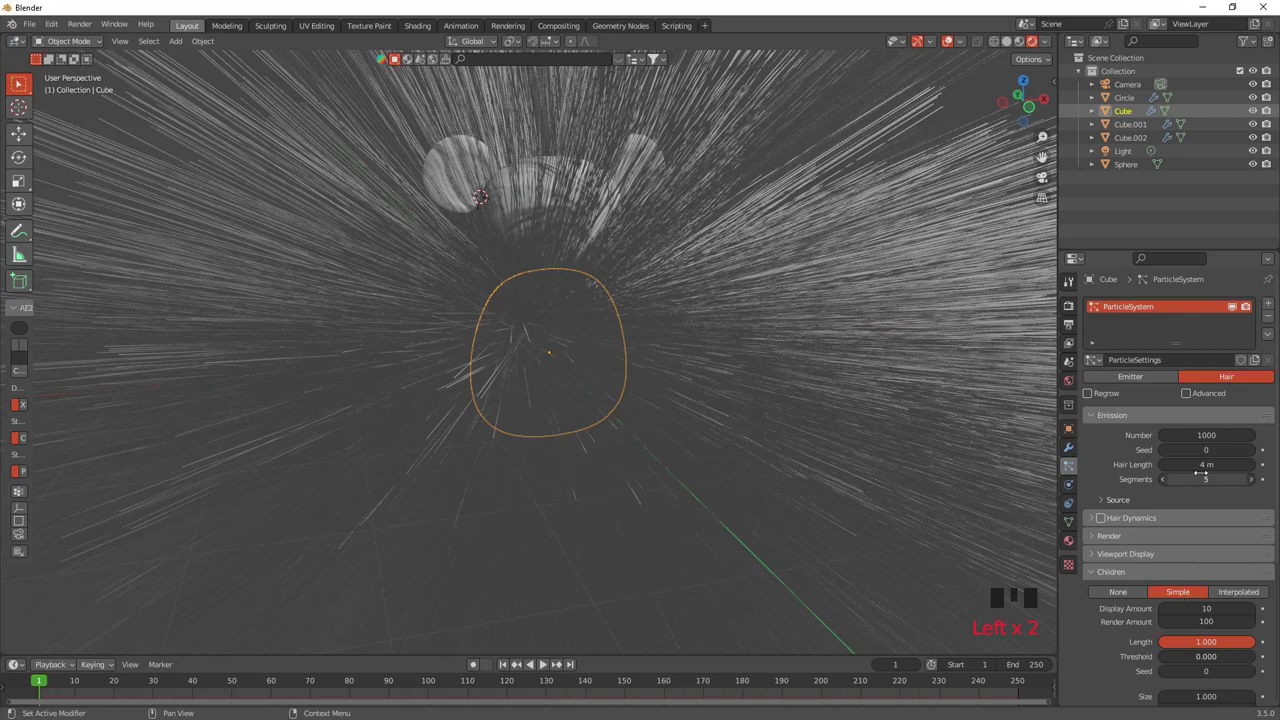
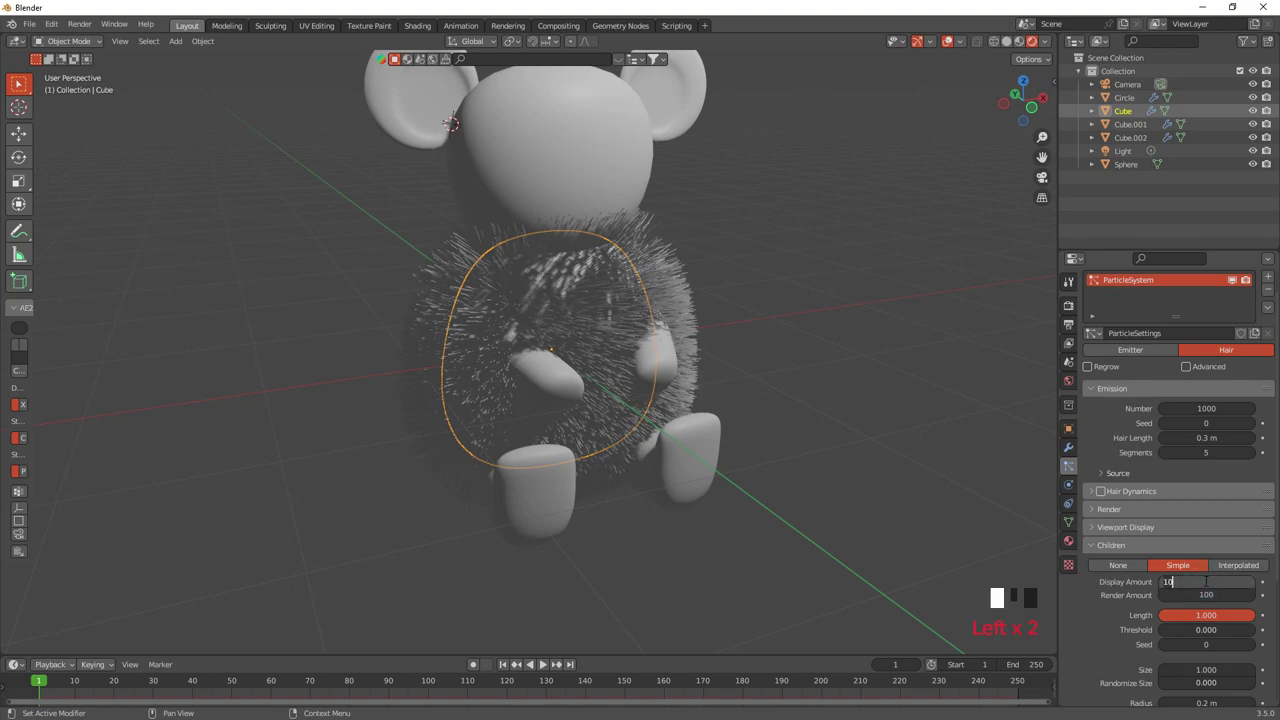
key("KP_0")
scroll("down", 3)
scroll("down", 3)
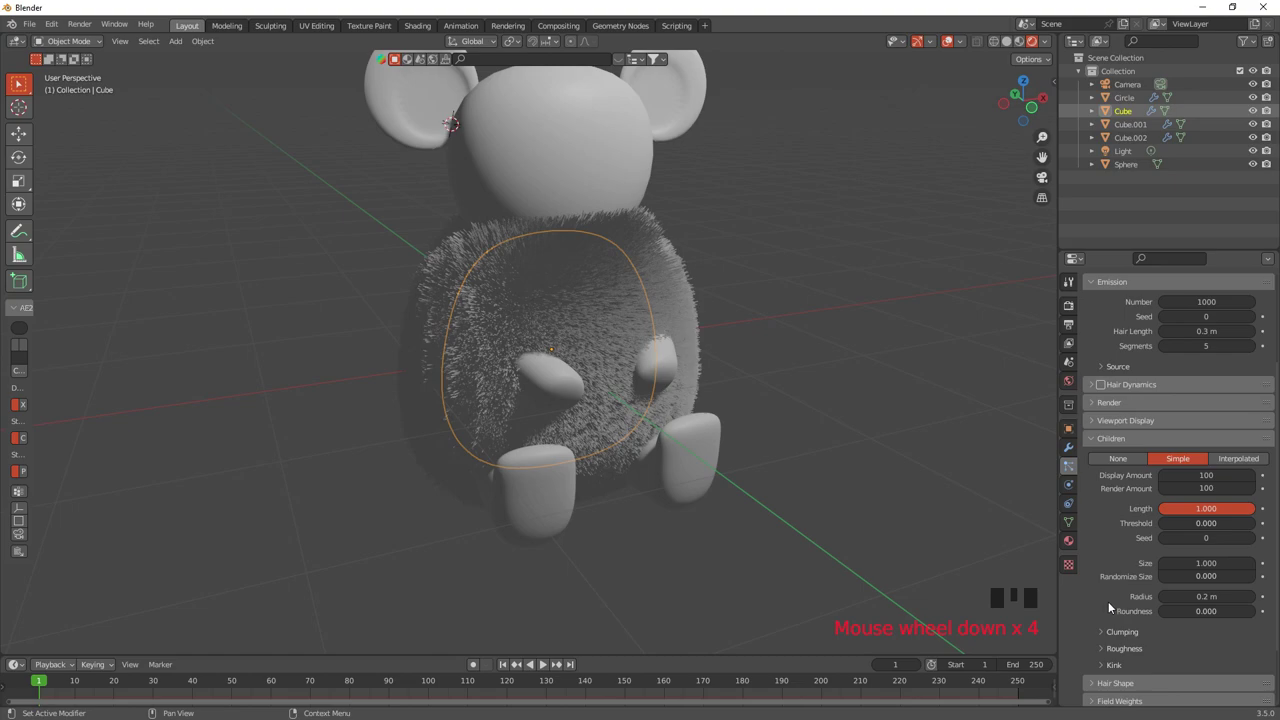
scroll("down", 3)
scroll("down", 3)
left_click_drag(1097, 611, 1156, 644)
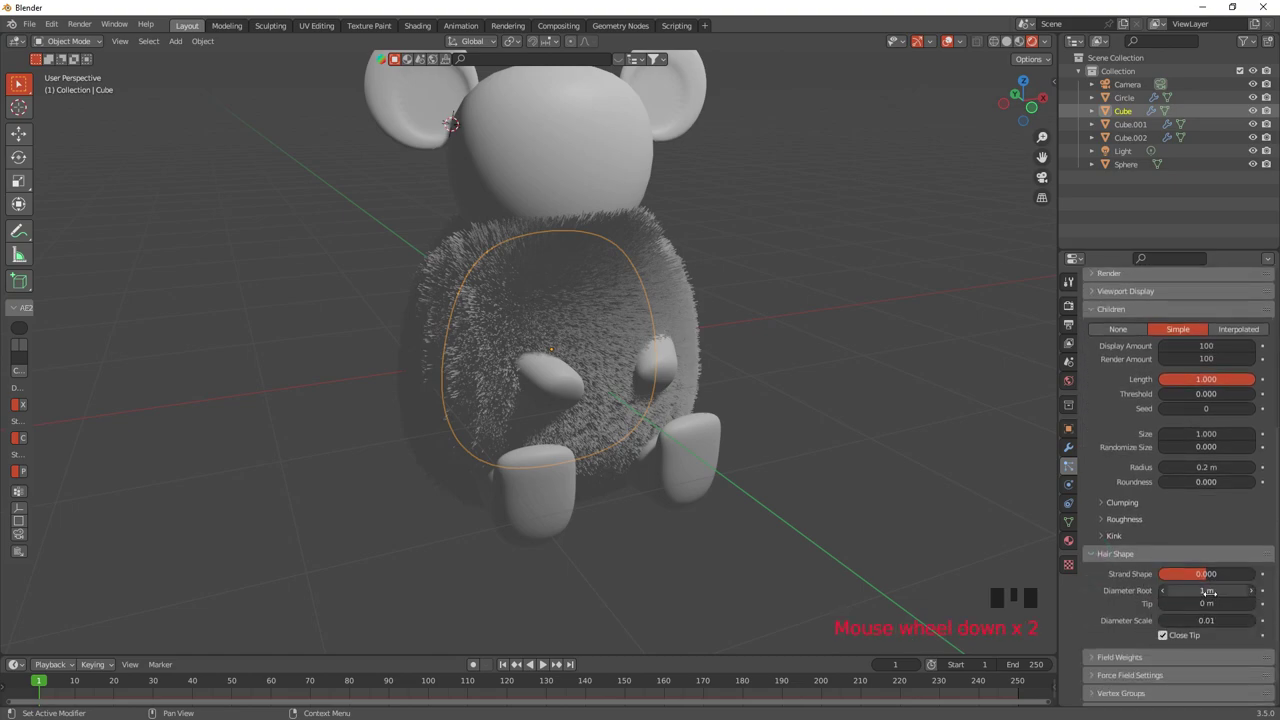
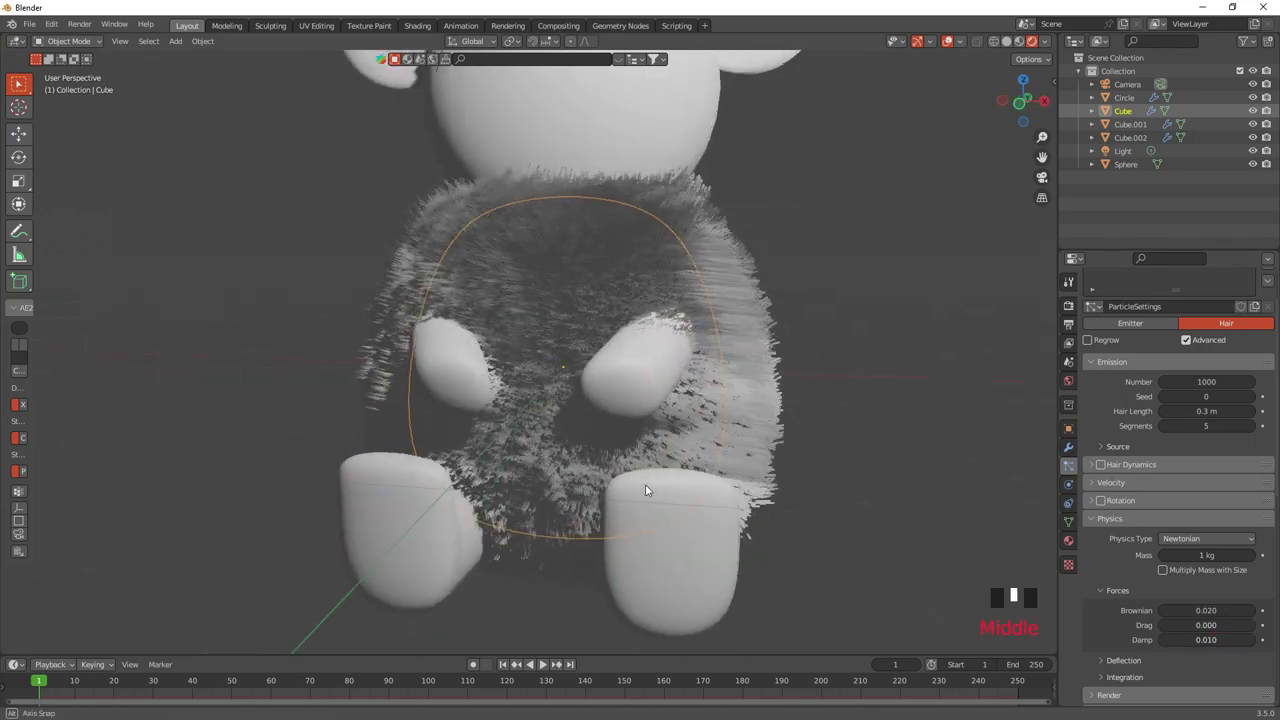
Set the hair Children to Simple and enable Advanced for a furry look.
scroll("down", 3)
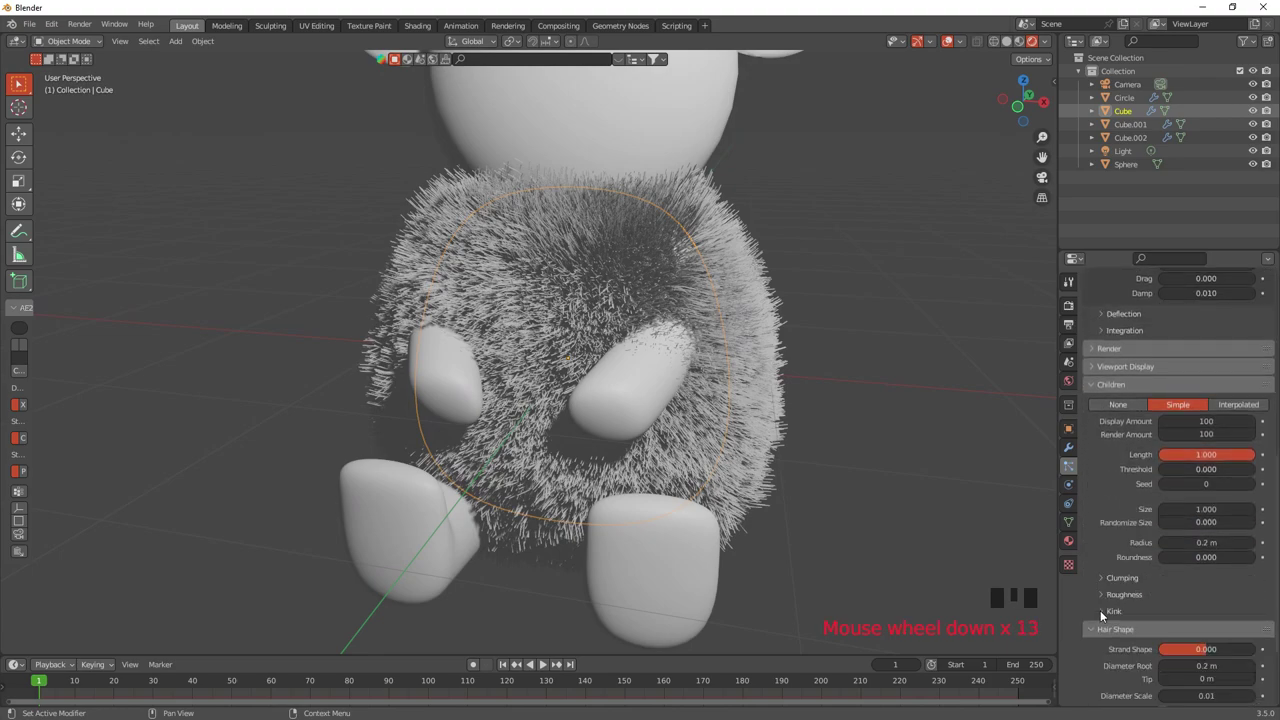
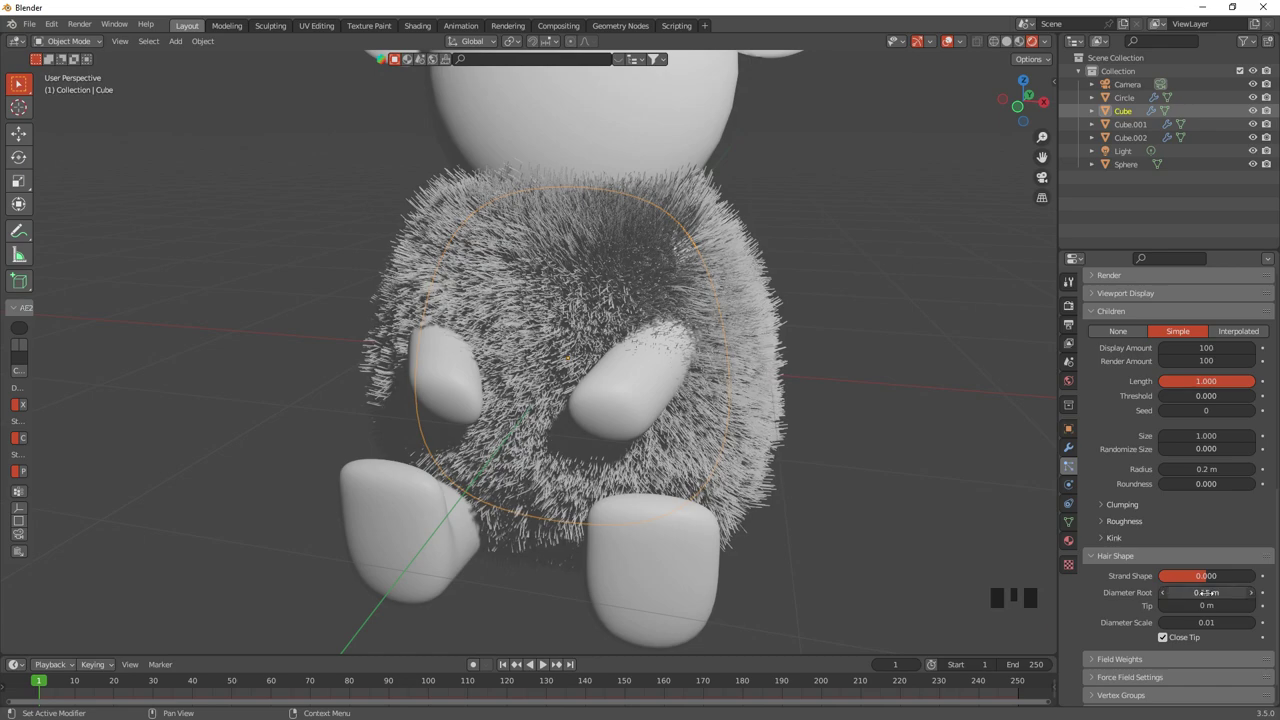
scroll("down", 3)
scroll("down", 3)
scroll("down", 3)
scroll("up", 3)
scroll("up", 3)
scroll("up", 3)
scroll("up", 3)
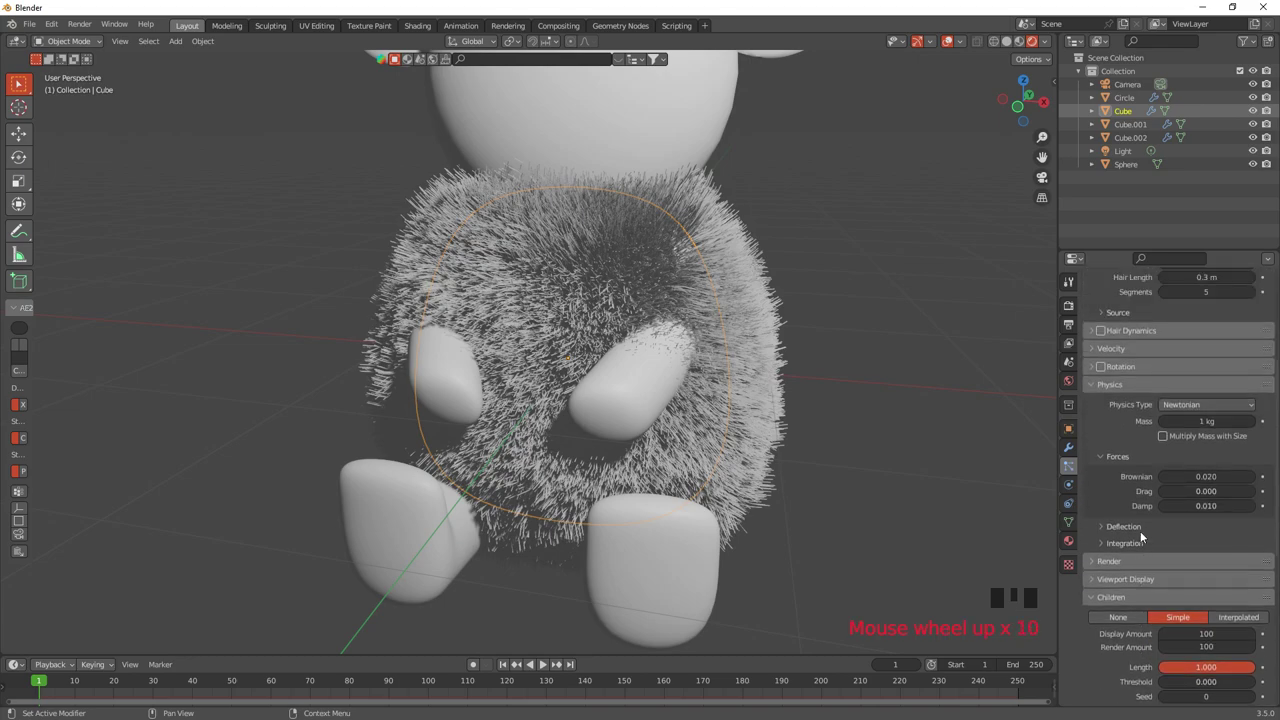
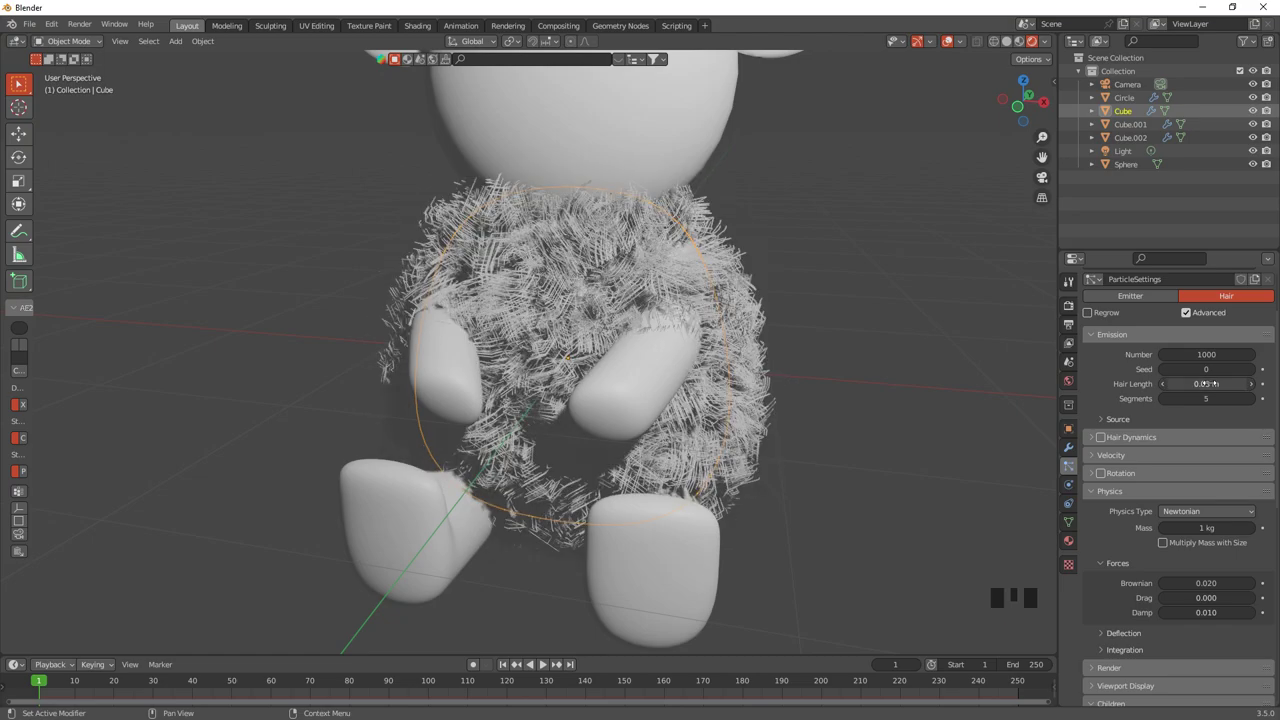
Shorten Hair Length to 0.03 m and preview in Cycles rendered shading with denoising on.
left_click_drag(693, 389, 1072, 327)
left_click(1071, 315)
left_click_drag(1185, 306, 723, 441)
left_click_drag(723, 441, 857, 436)
scroll("up", 3)
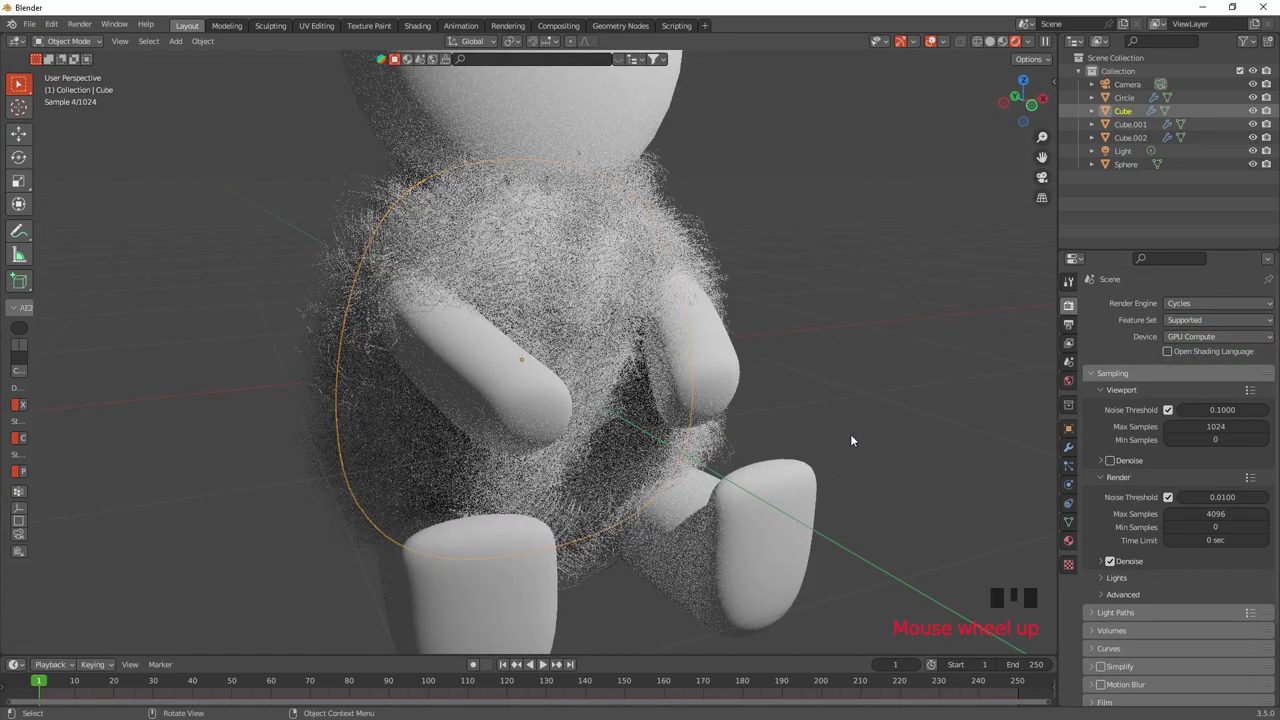
scroll("up", 3)
scroll("down", 3)
left_click(590, 375)
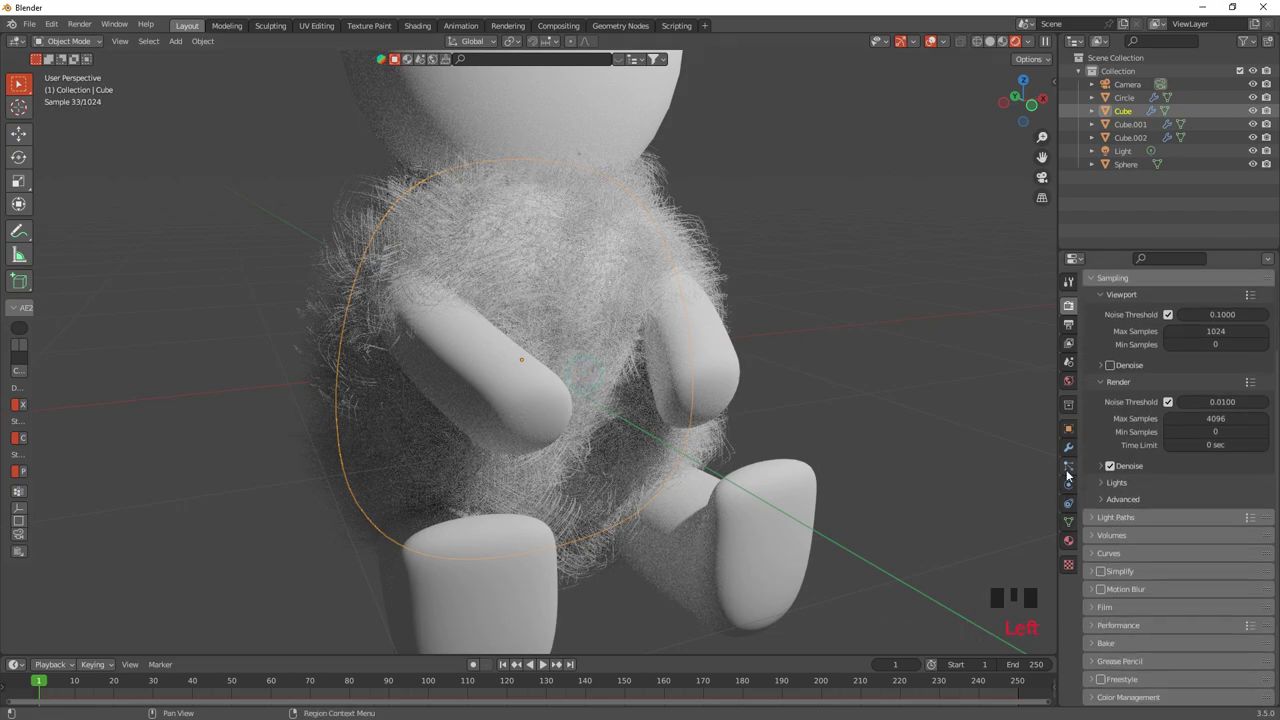
Back in the hair particle settings, set Children Size to 0.5 for finer fur.
left_click(1070, 473)
scroll("down", 3)
scroll("down", 3)
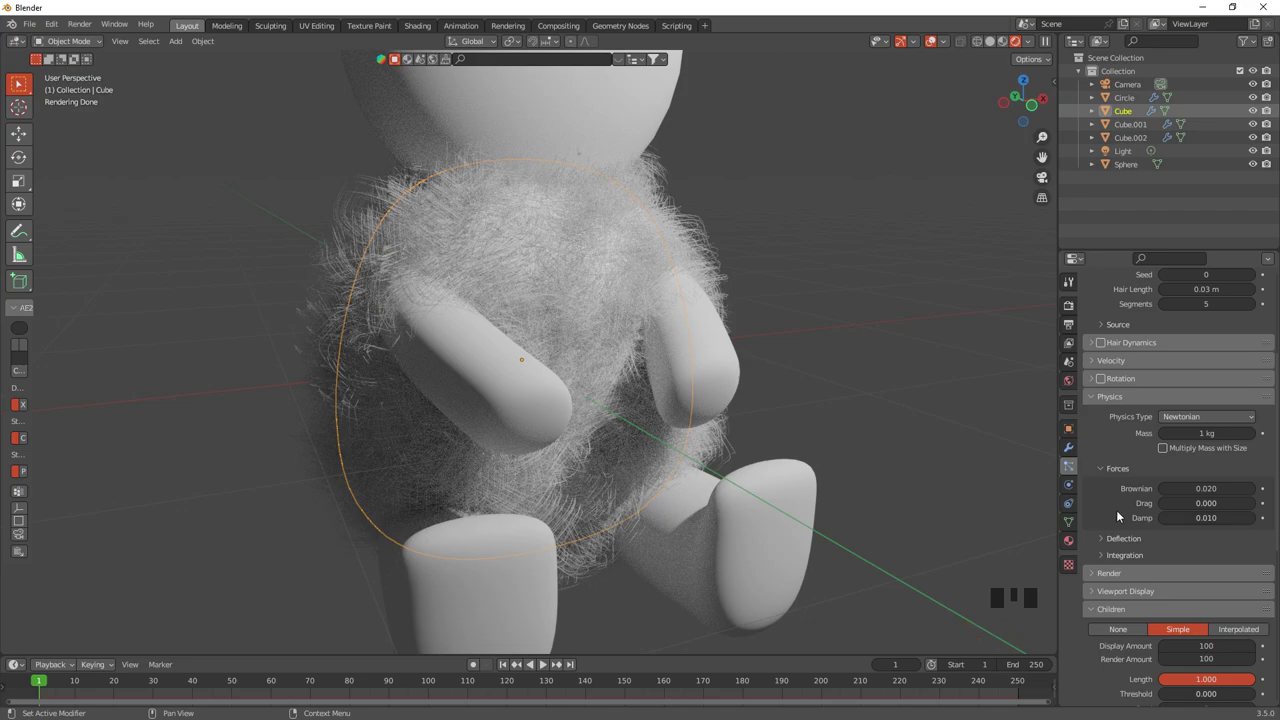
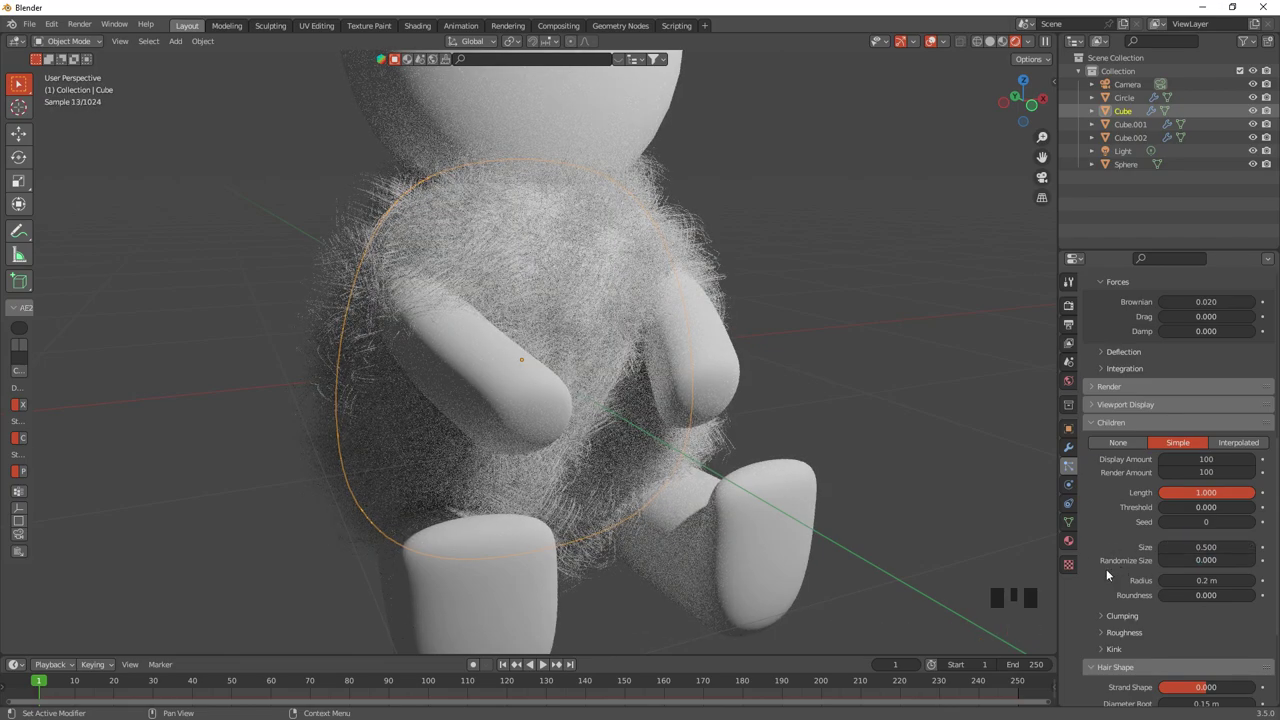
scroll("down", 3)
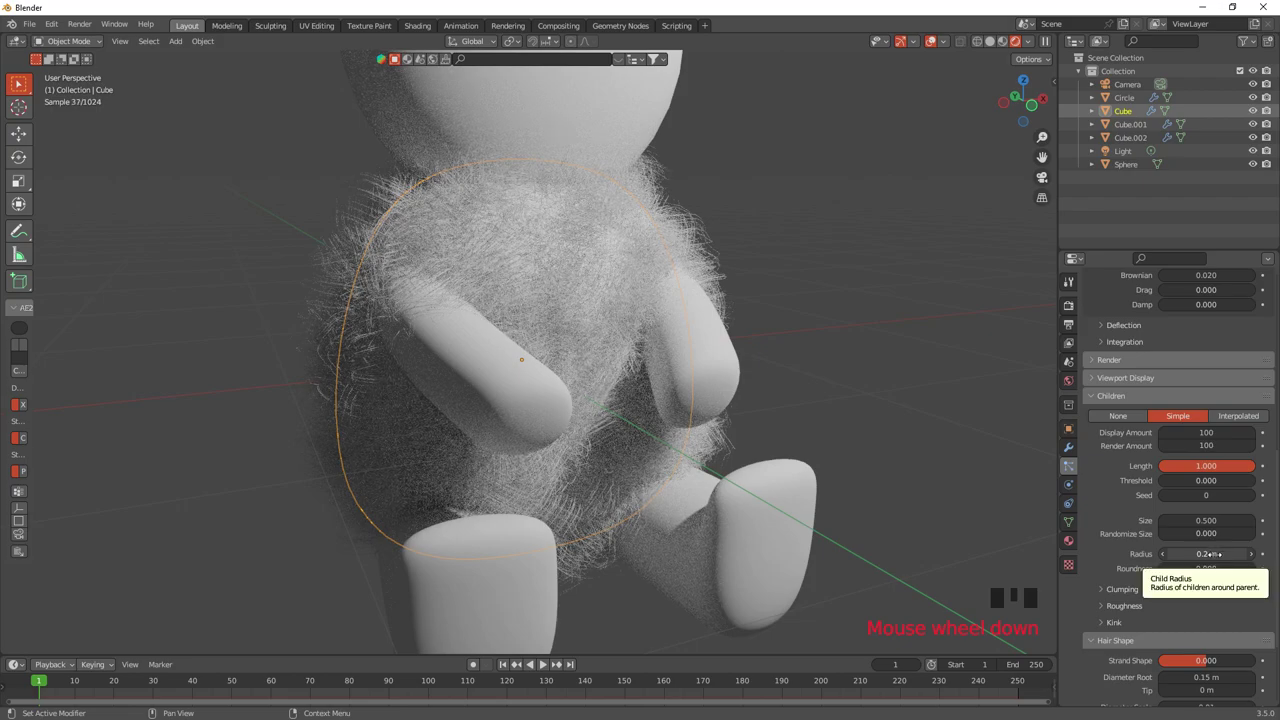
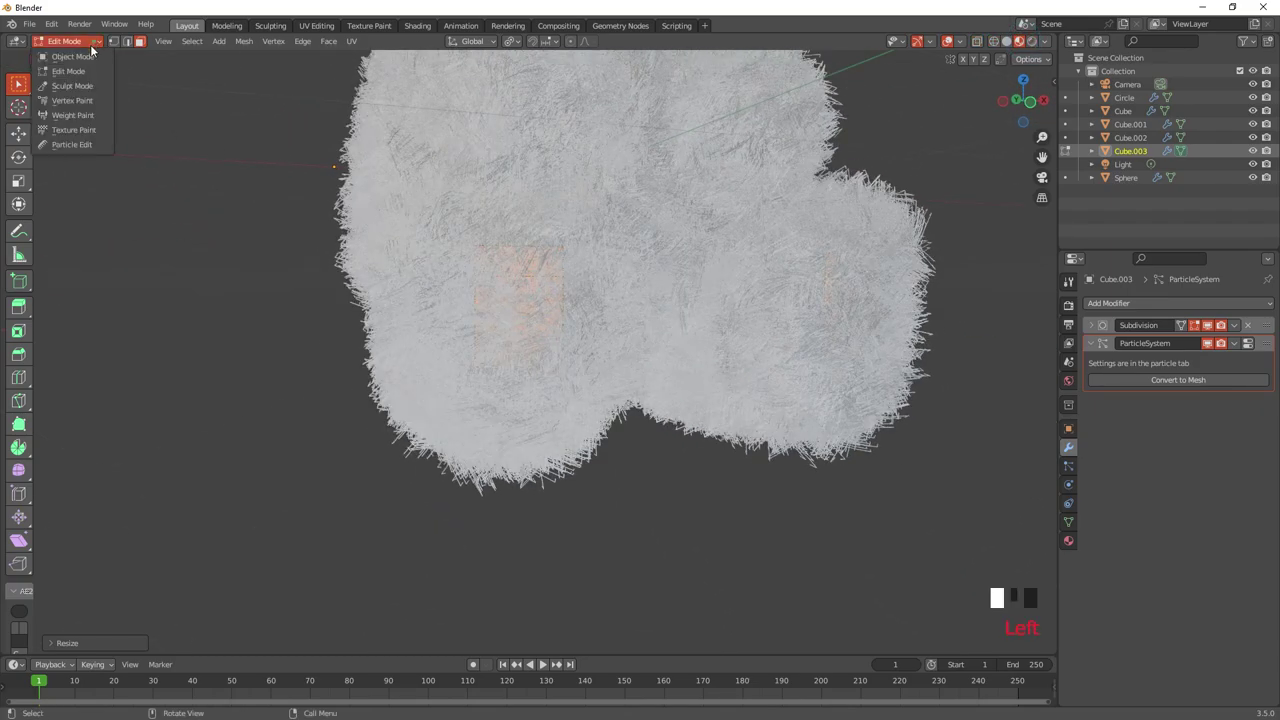
Separate the ears' inner rings as Circle.001 and scale them down into inner-ear pieces.
left_click_drag(438, 403, 813, 357)
scroll("down", 3)
scroll("down", 3)
left_click_drag(745, 311, 1016, 46)
left_click(1016, 46)
left_click_drag(703, 248, 469, 185)
left_click(469, 185)
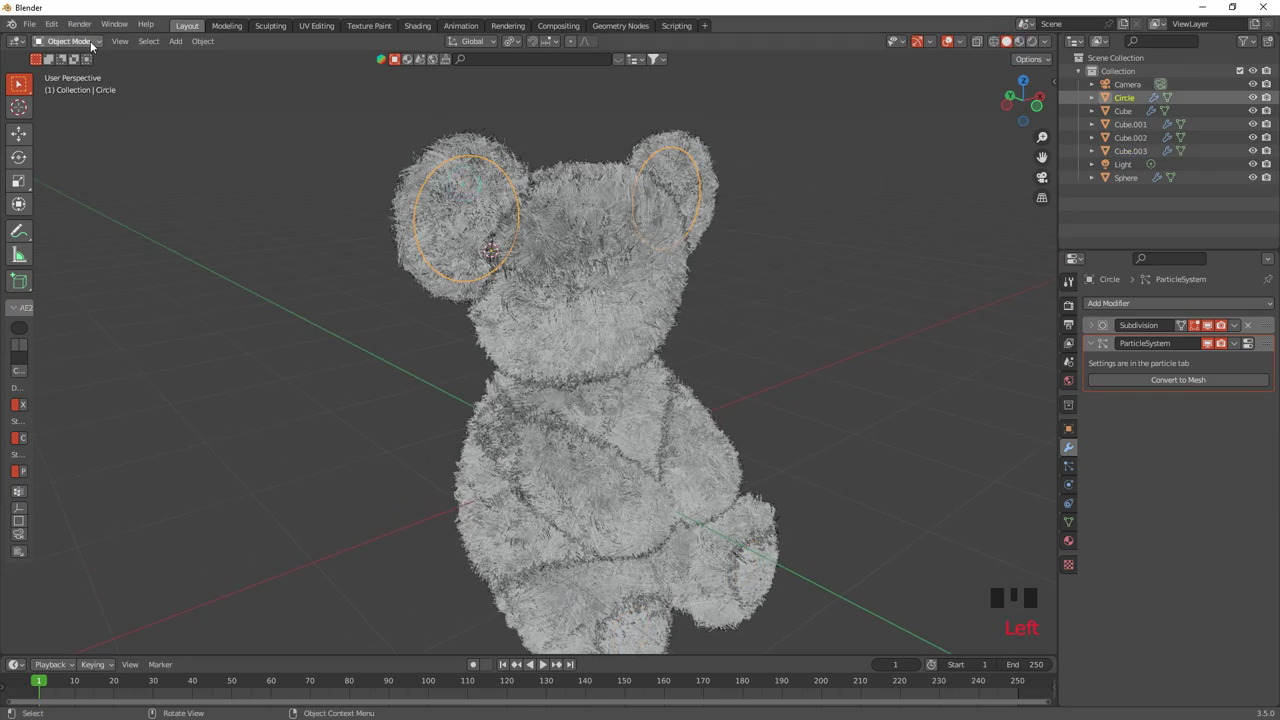
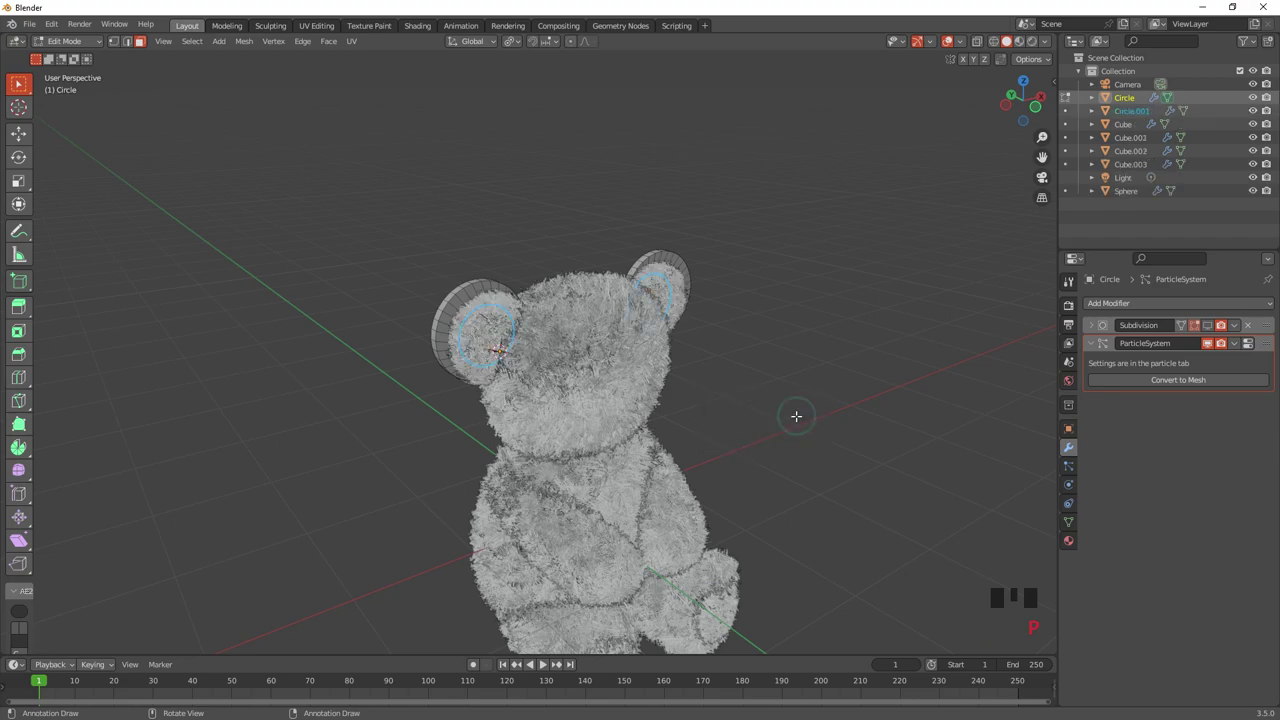
left_click_drag(84, 47, 404, 349)
left_click(497, 343)
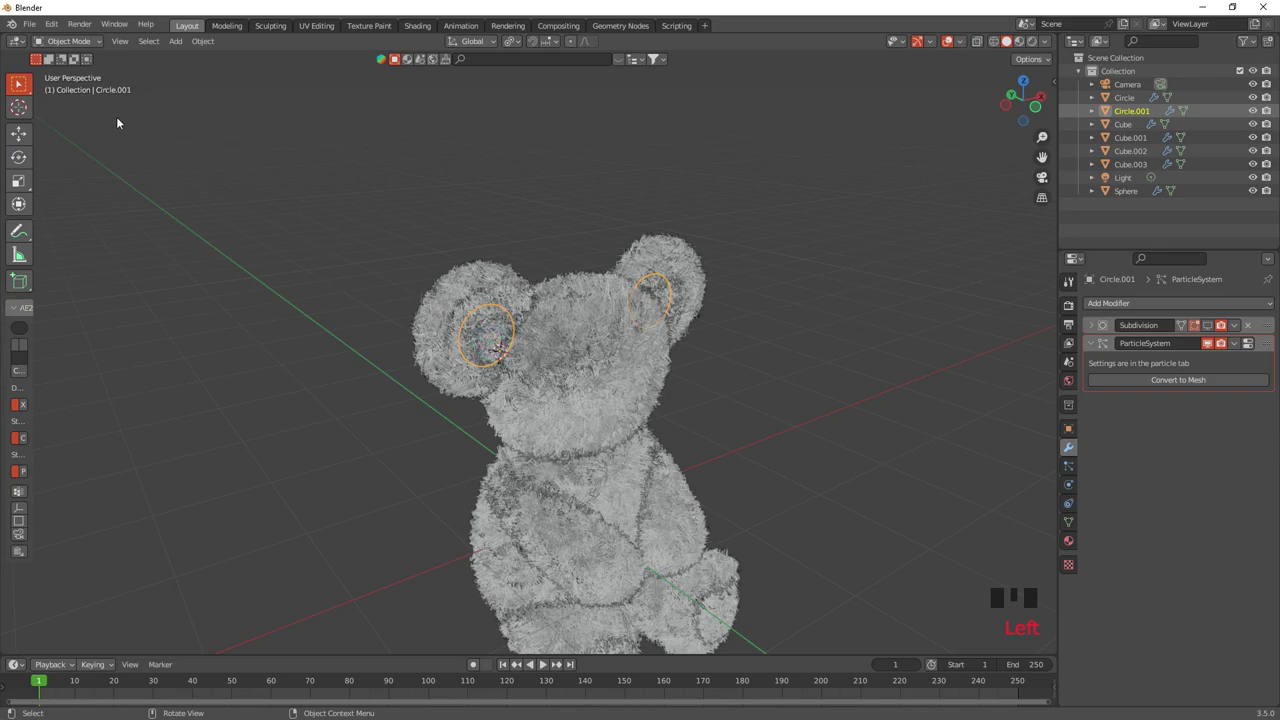
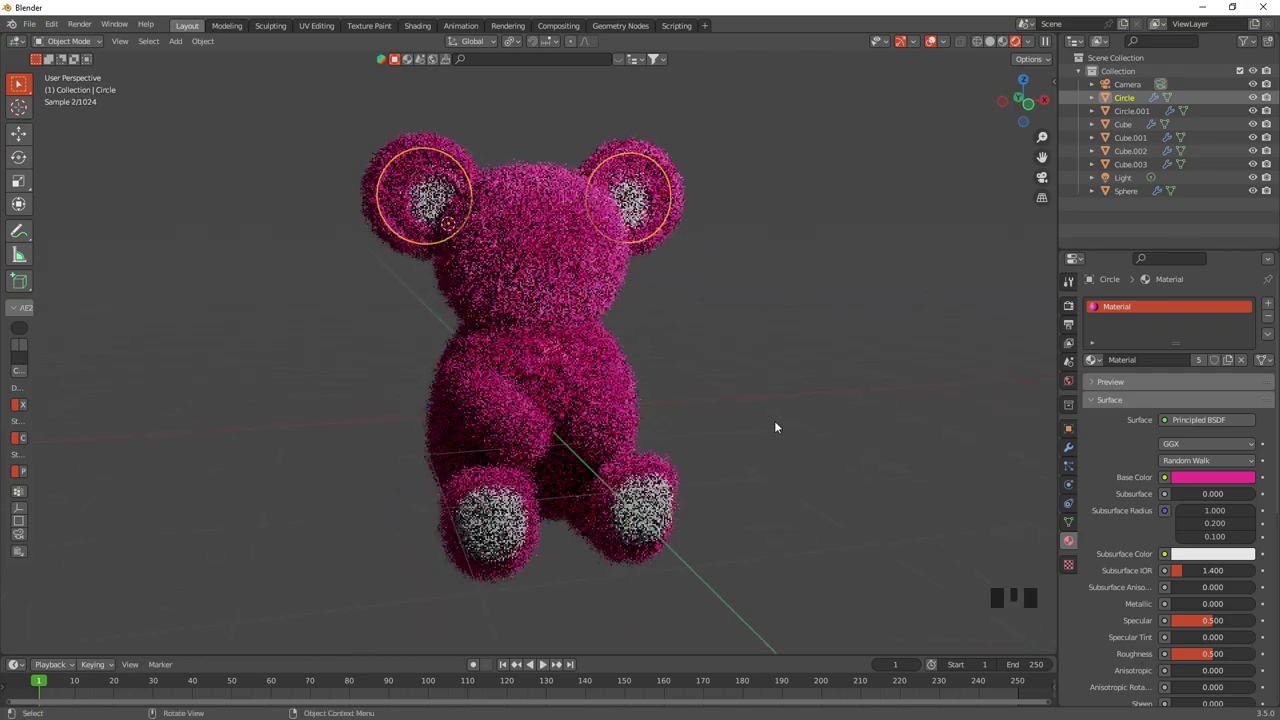
Assign the pink body material to the outer ears, leaving the inner-ear pieces pale grey.
left_click_drag(765, 418, 769, 400)
scroll("up", 3)
scroll("down", 3)
left_click(1035, 114)
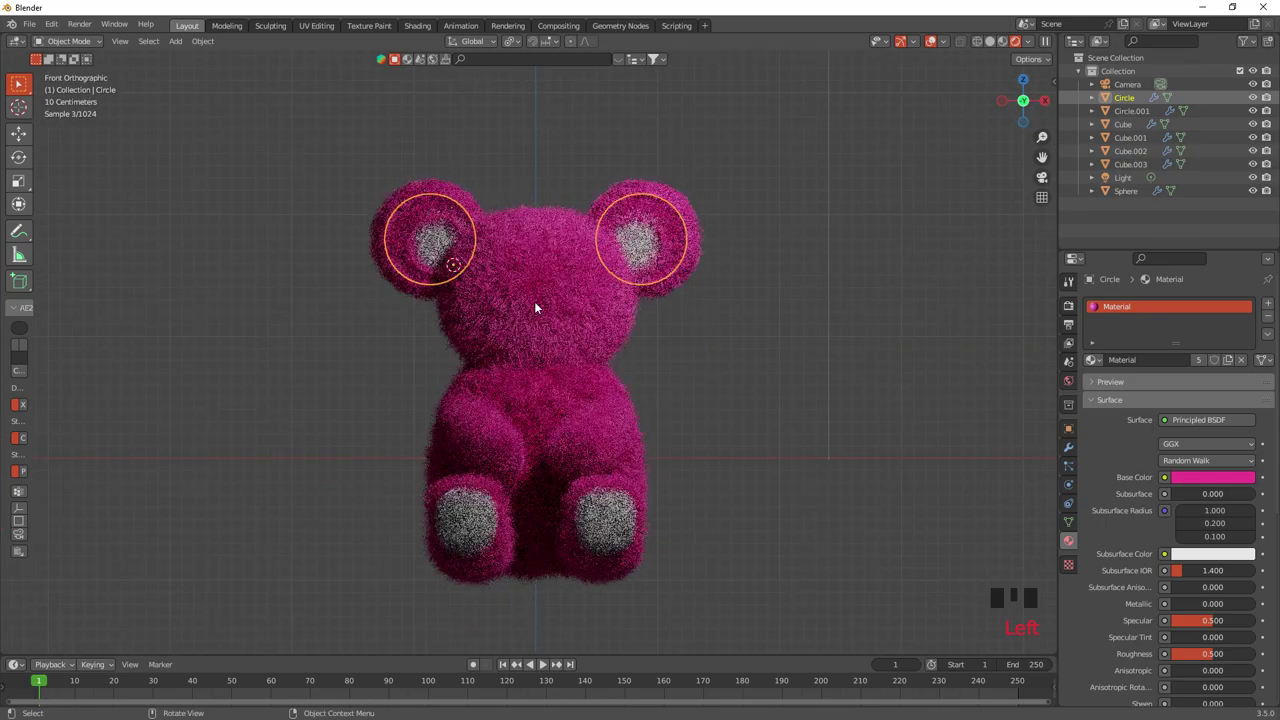
right_click(541, 305)
Add a cone, rotate it to point forward, move it in front of the face and shrink it slightly.
key("shift+a")
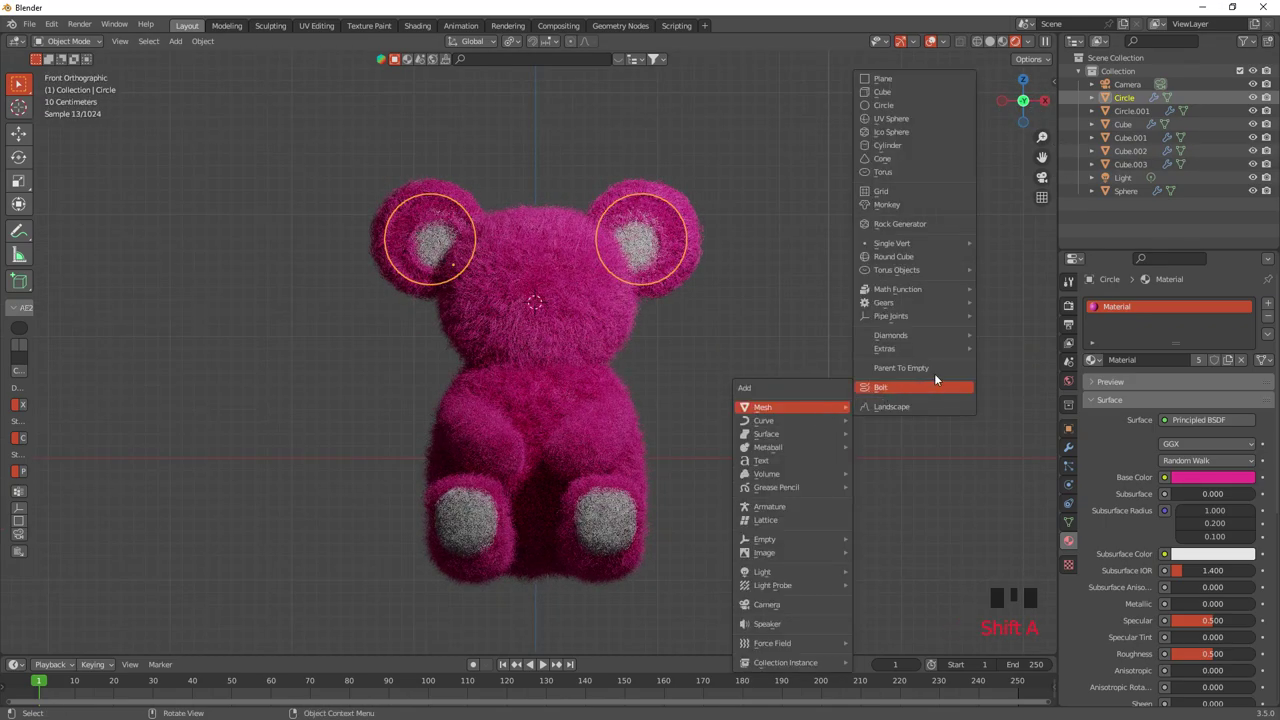
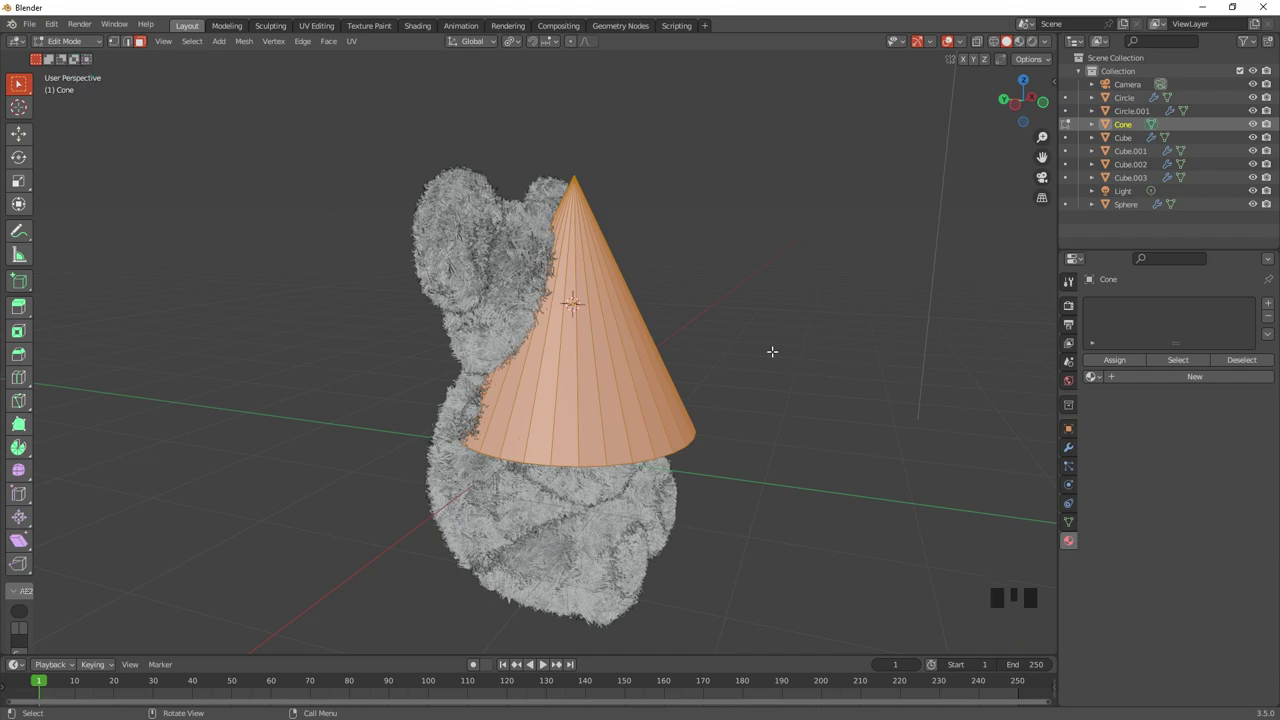
key("r")
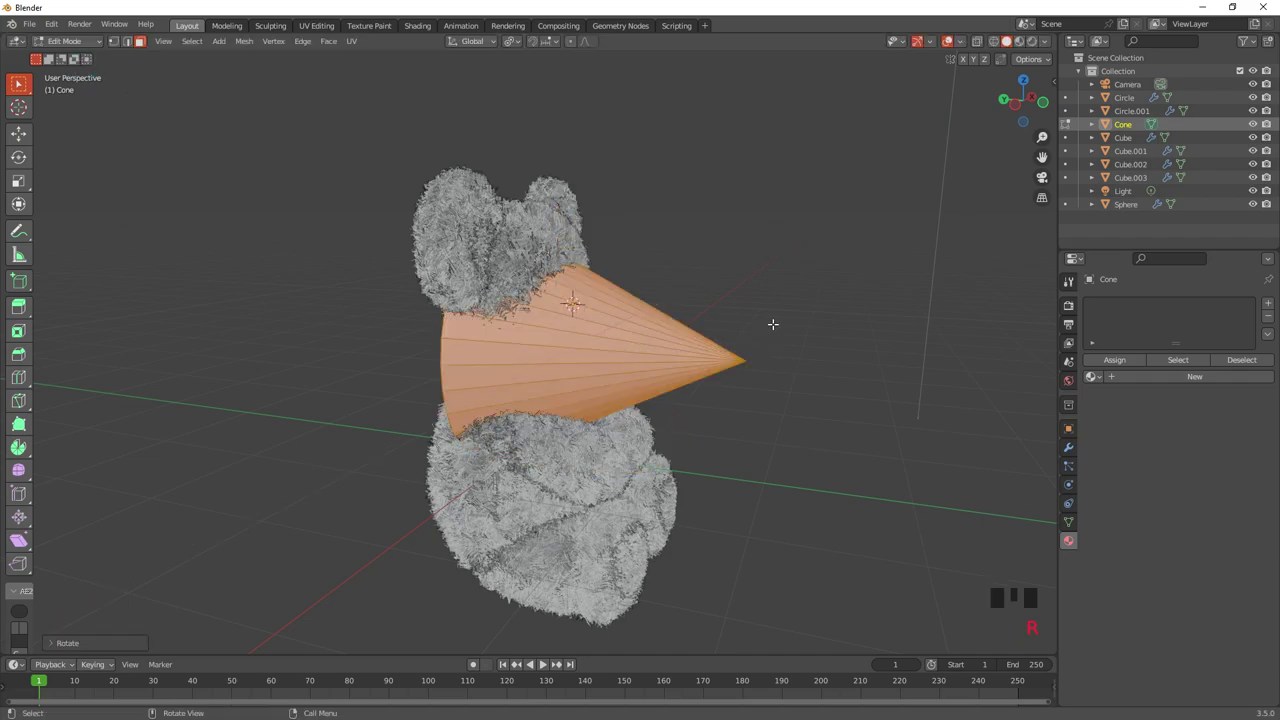
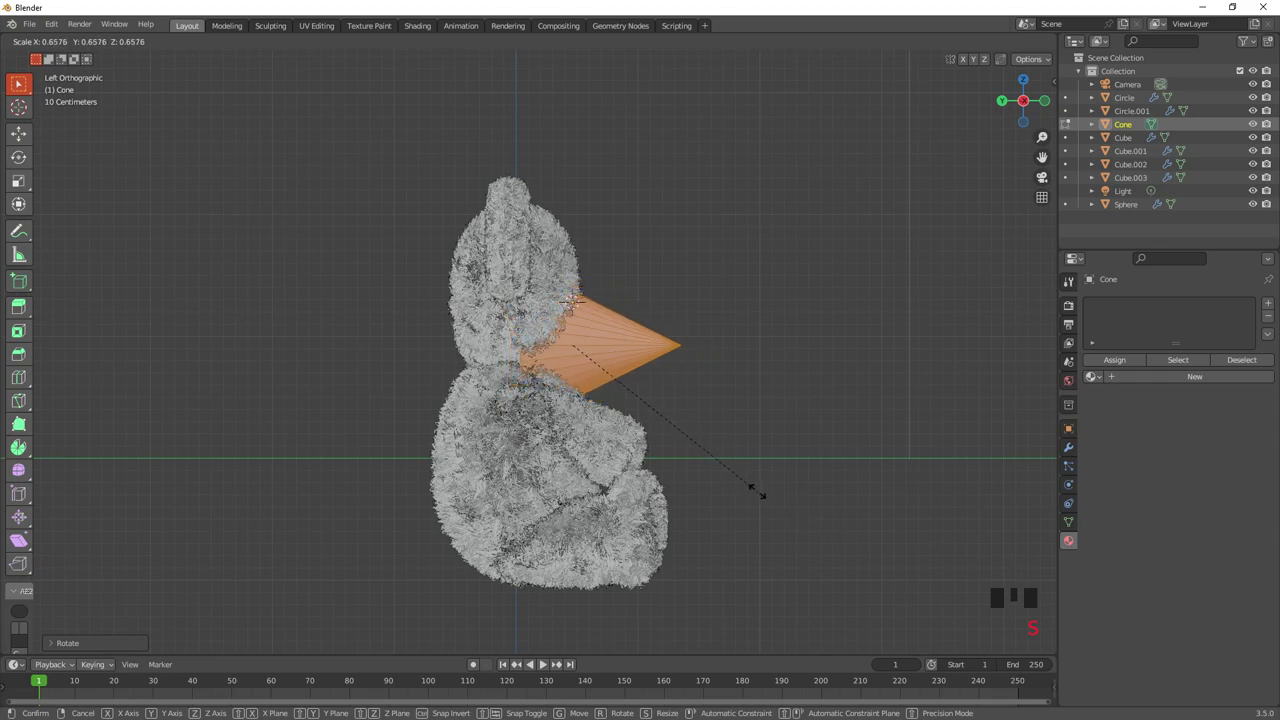
key("g")
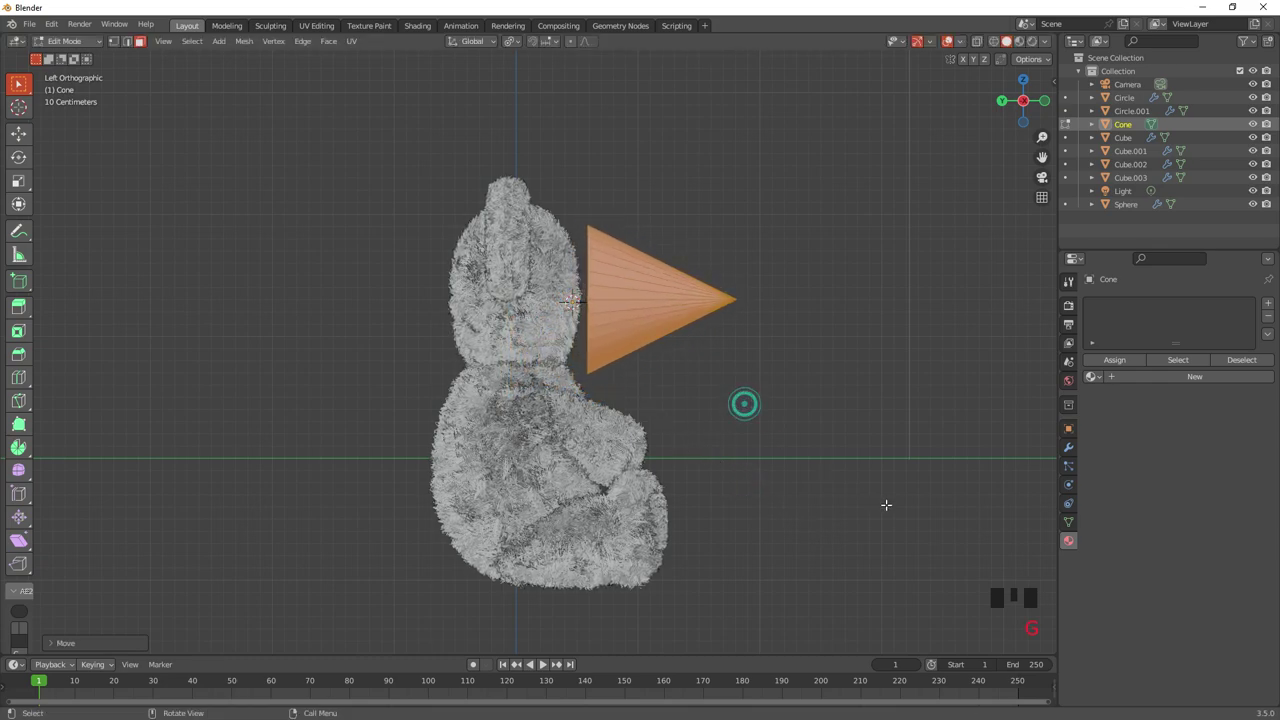
key("s")
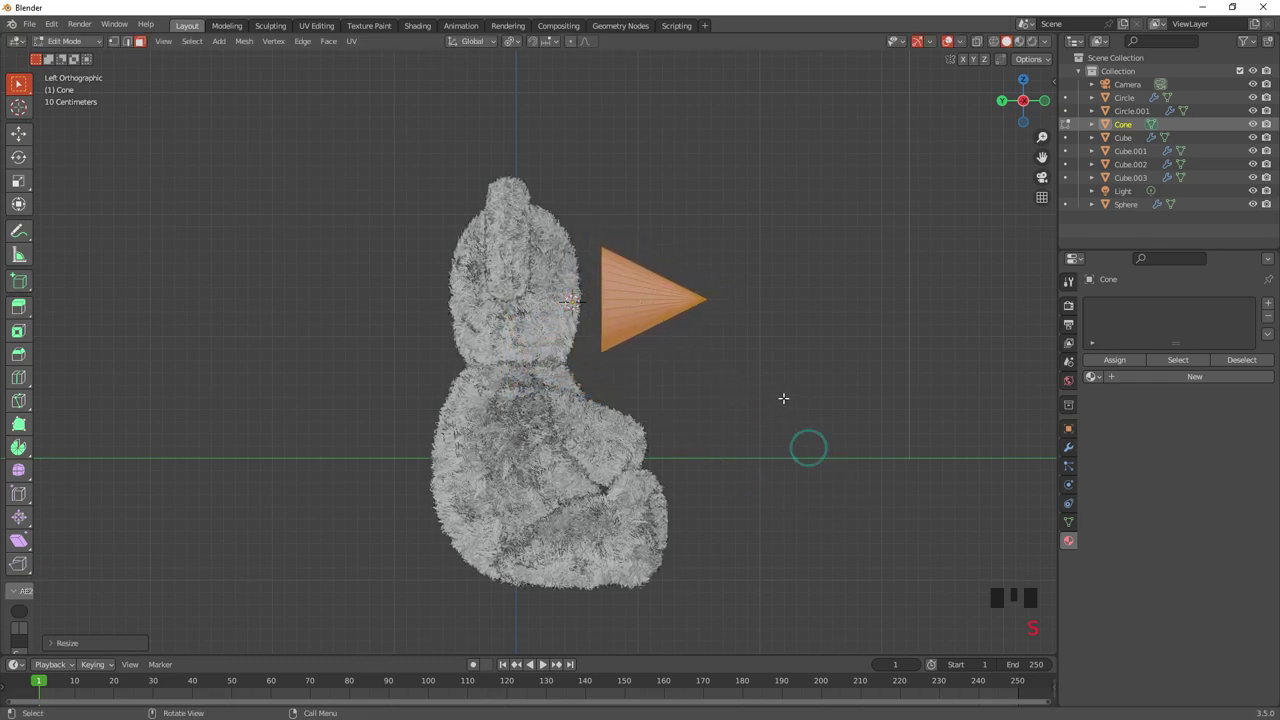
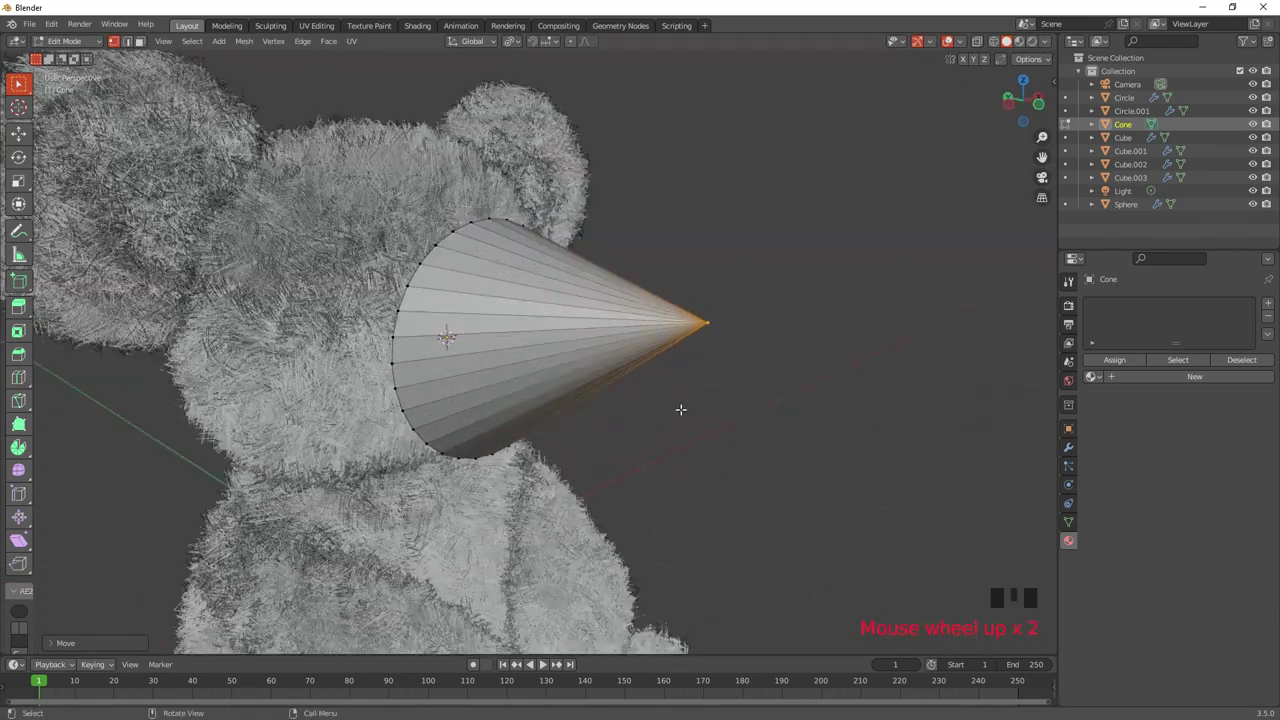
Bevel the cone's tip vertex into a blunt snout and pull it back into the head.
key("ctrl+shift+b")
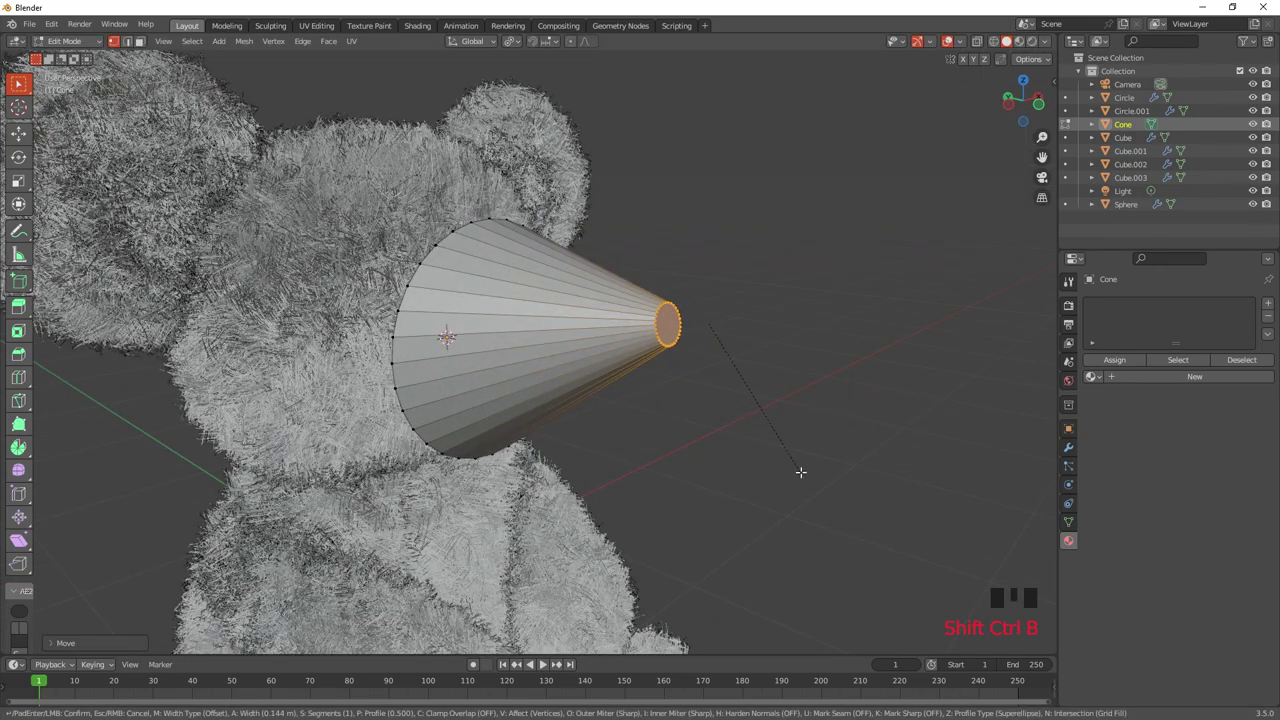
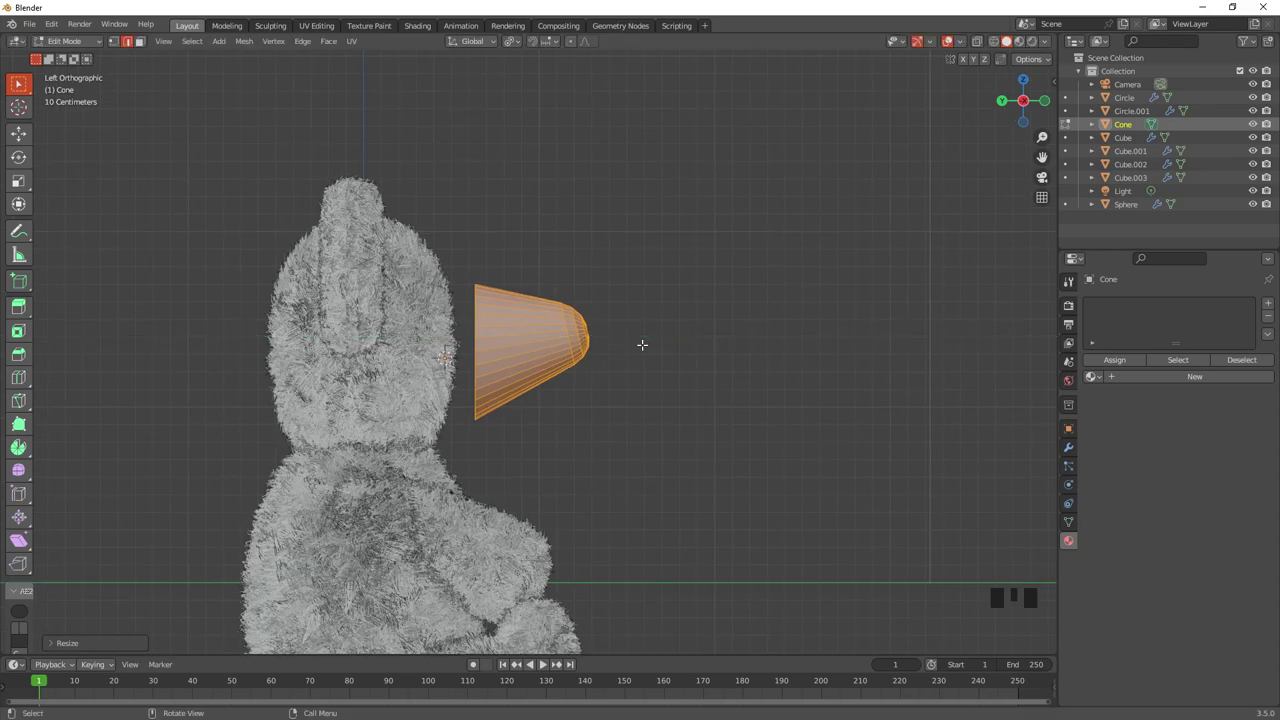
key("g")
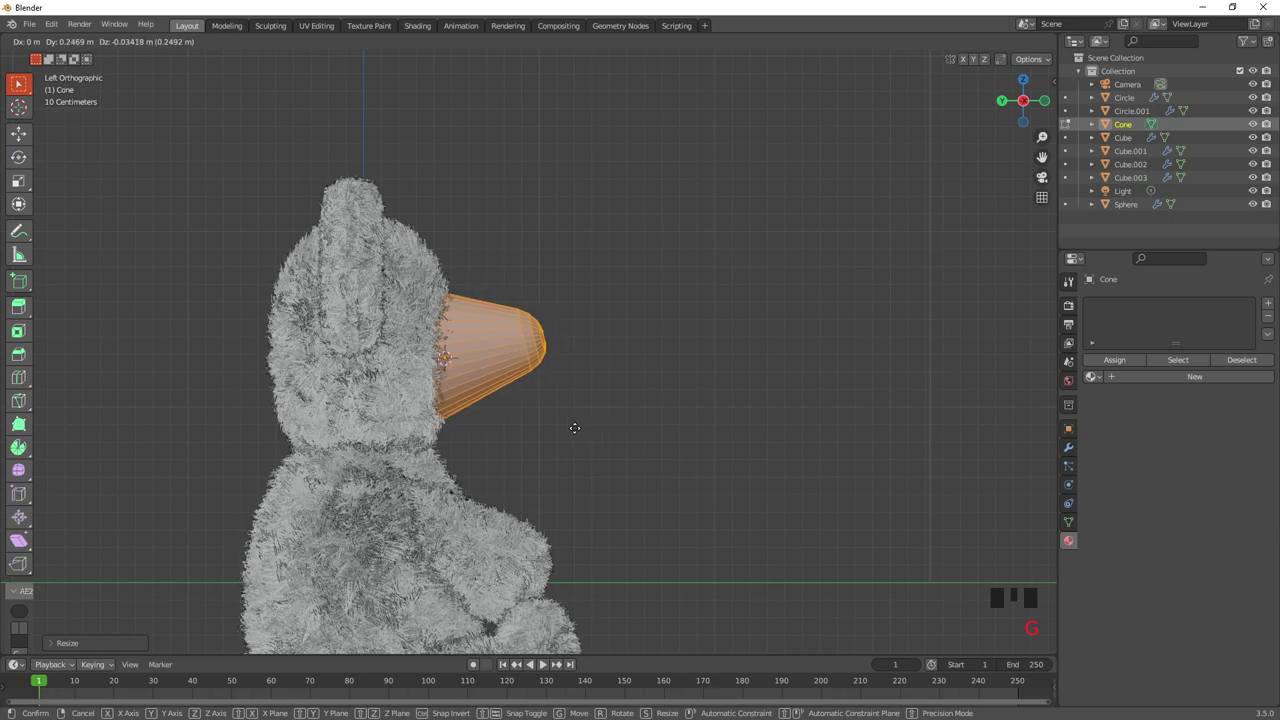
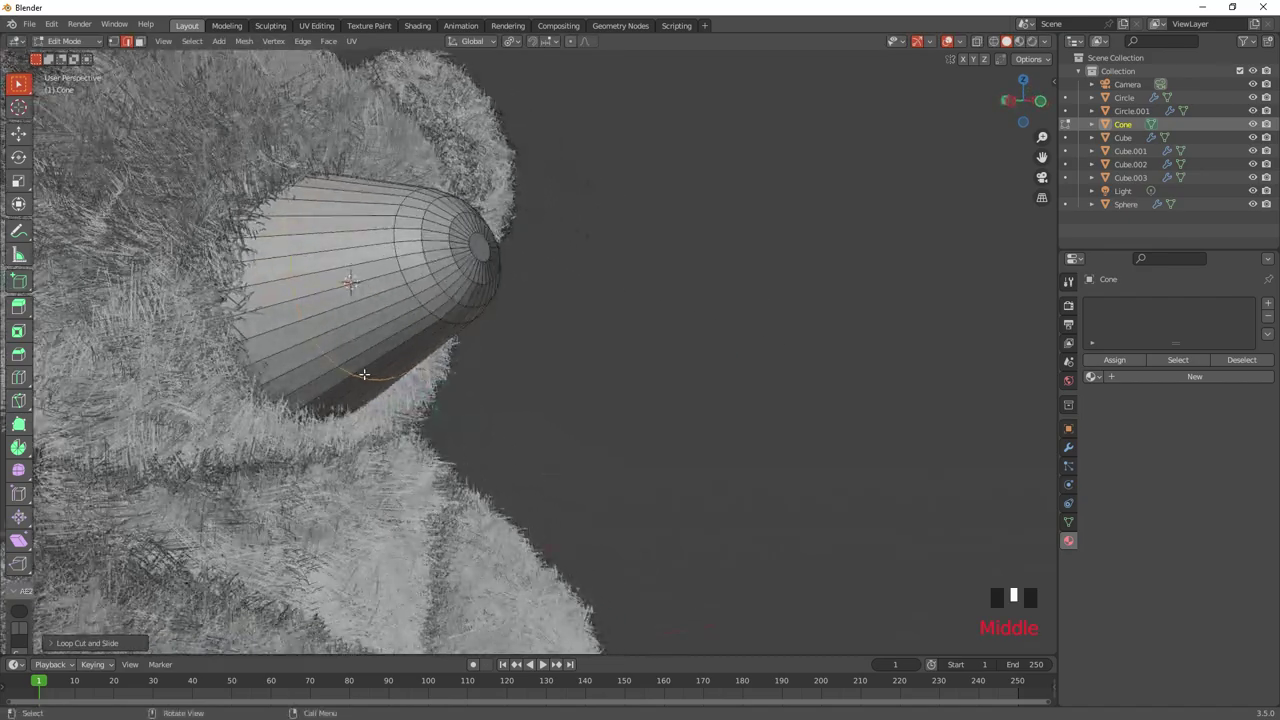
Loop-cut the snout and duplicate the lower face strip as a separate mouth piece with Subdivision and 0.03 m Solidify, nudged into place.
key("ctrl+r")
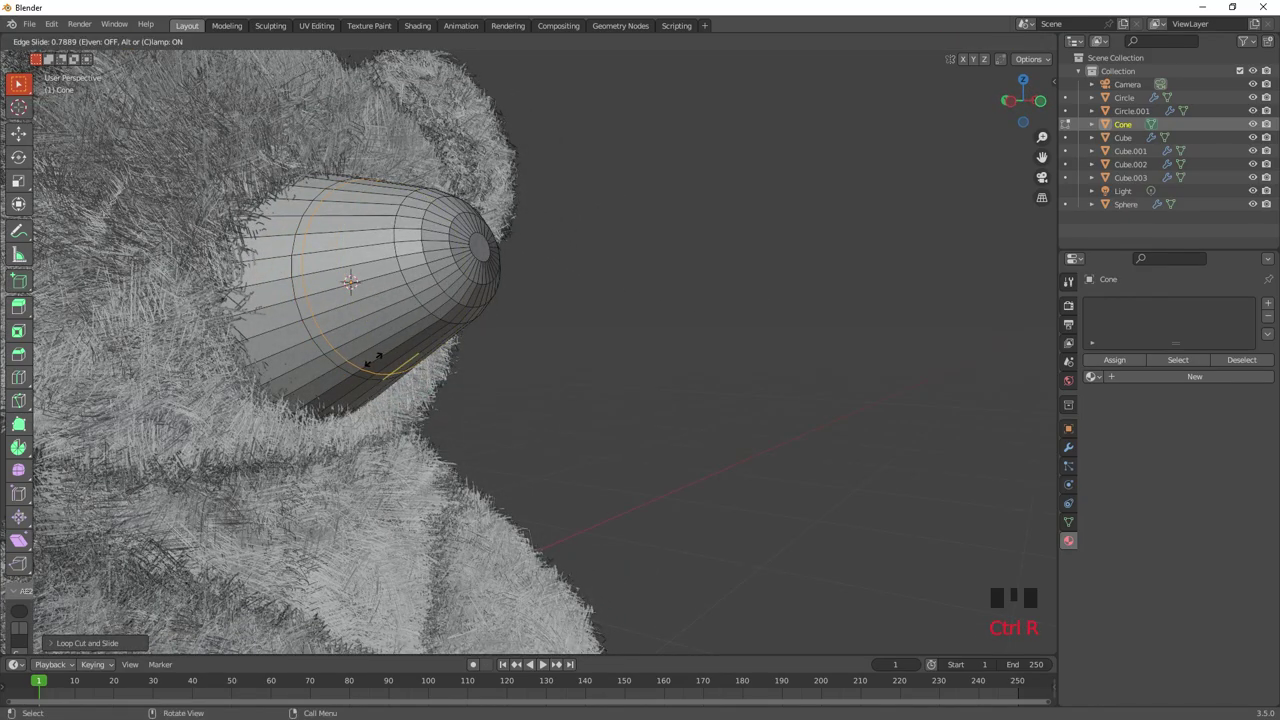
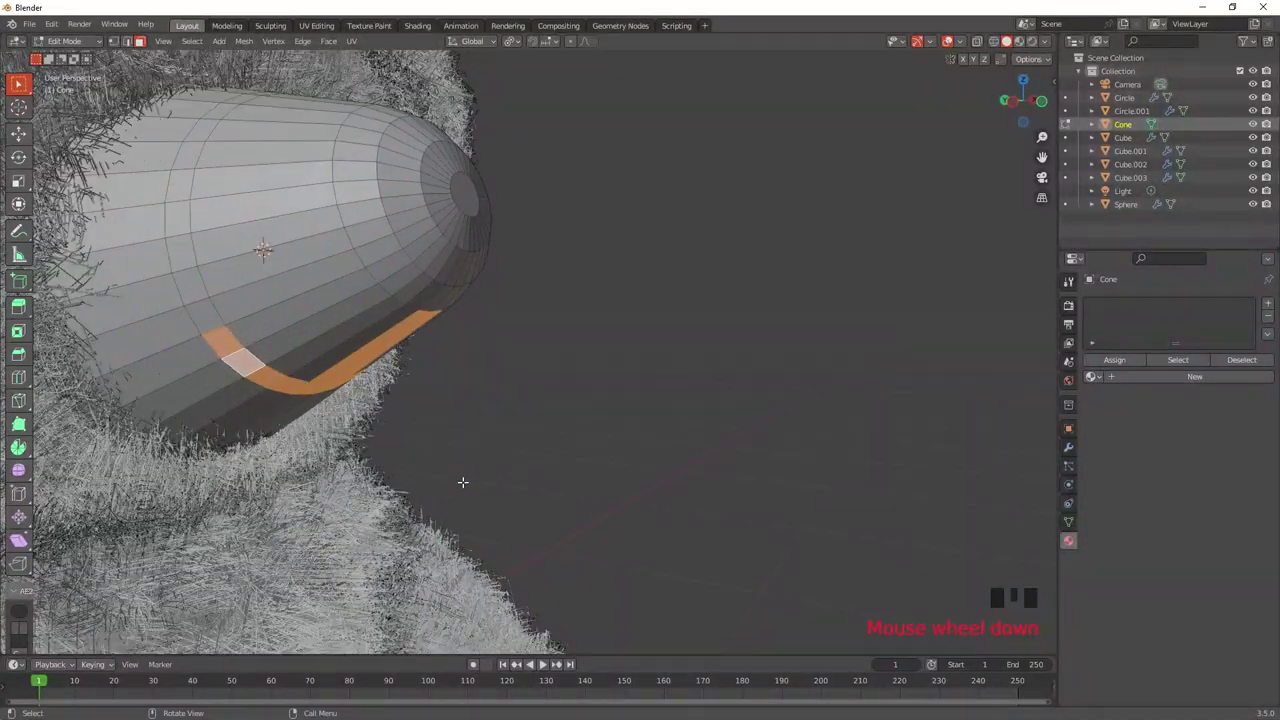
key("shift+d")
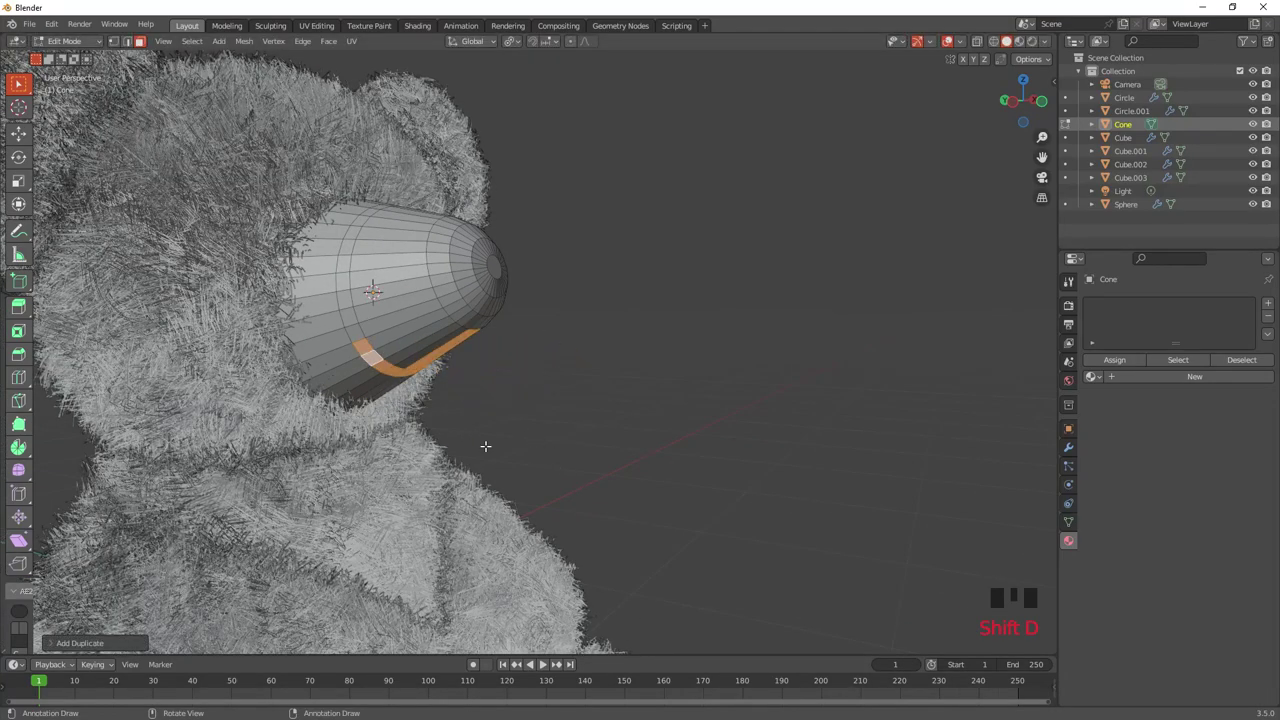
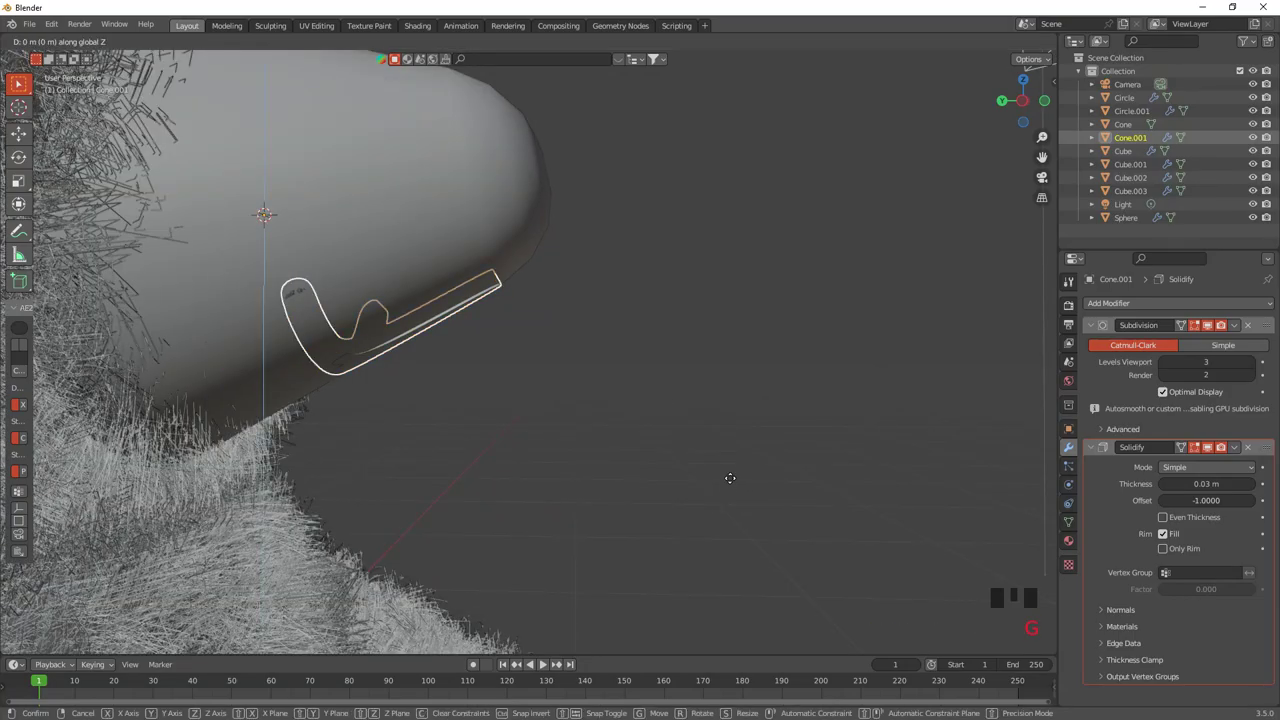
left_click_drag(705, 493, 777, 486)
left_click(777, 486)
Orbit around the snout to check the mouth line from the front.
left_click_drag(744, 494, 642, 495)
scroll("up", 3)
scroll("down", 3)
left_click_drag(520, 482, 529, 465)
scroll("down", 3)
left_click(1036, 105)
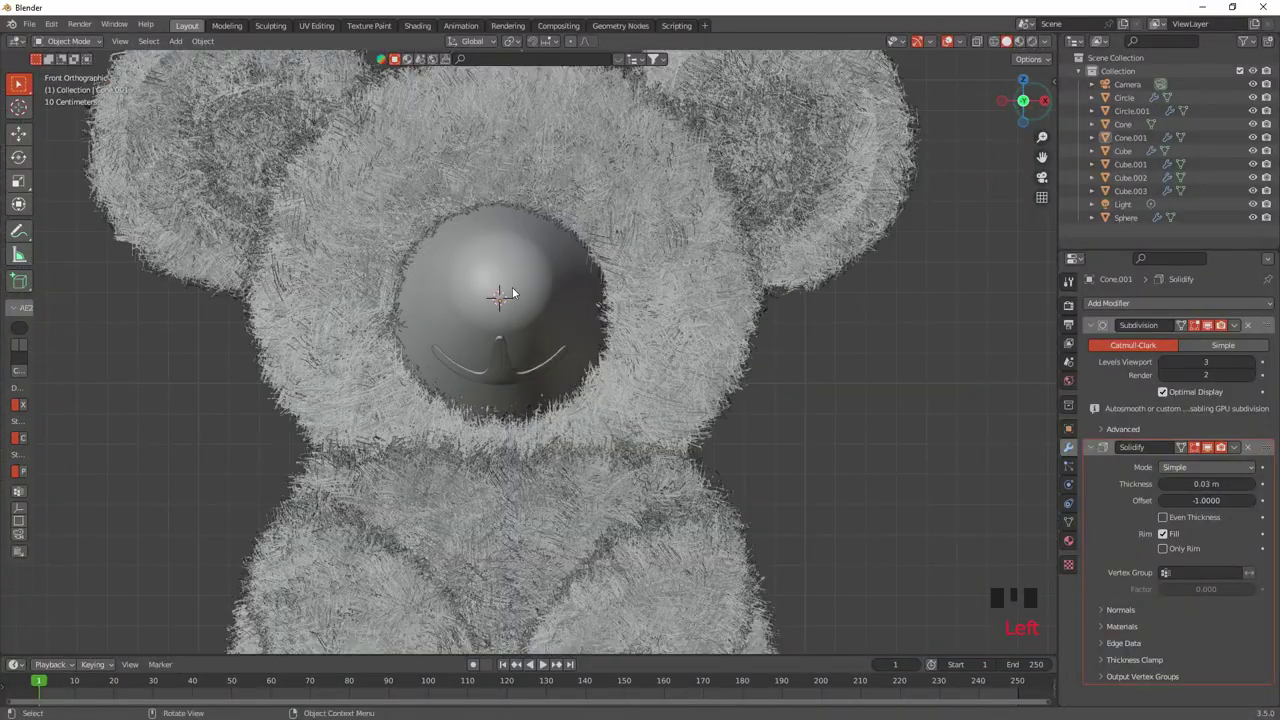
Frame the whole bear and add a three-vertex circle mesh centred on its face.
right_click(503, 281)
scroll("down", 3)
left_click_drag(667, 450, 679, 481)
key("shift+a")
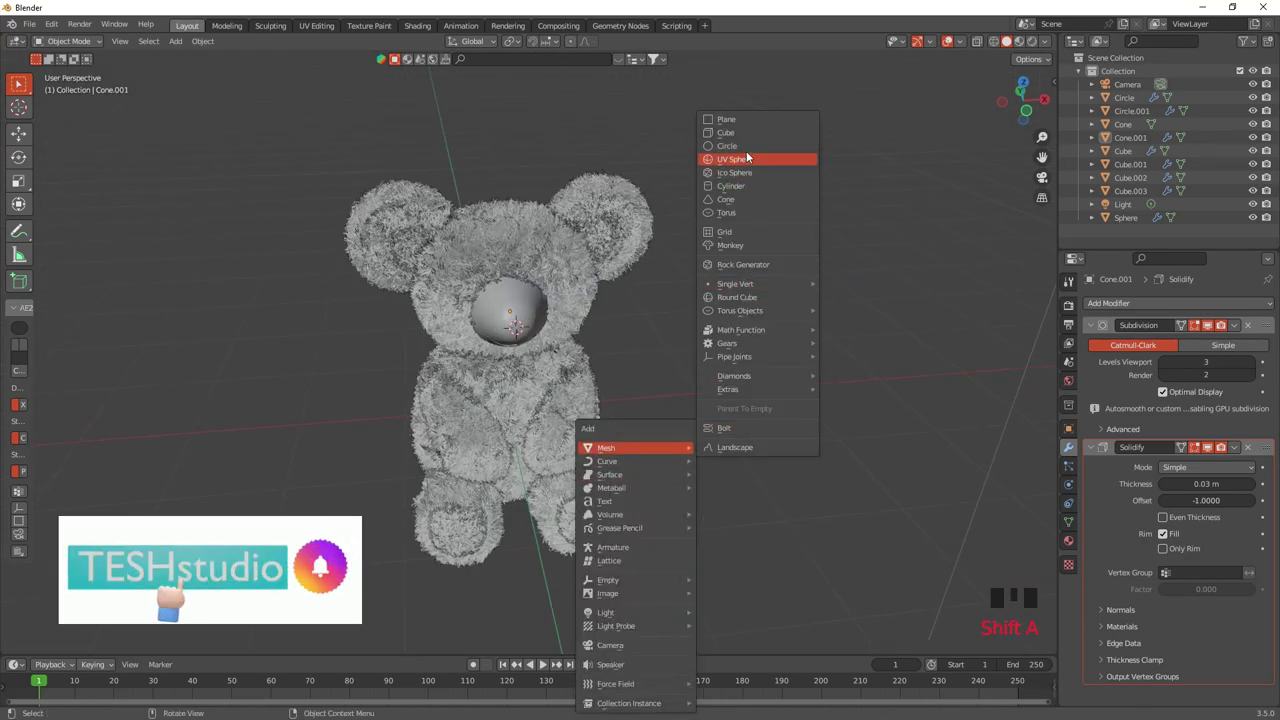
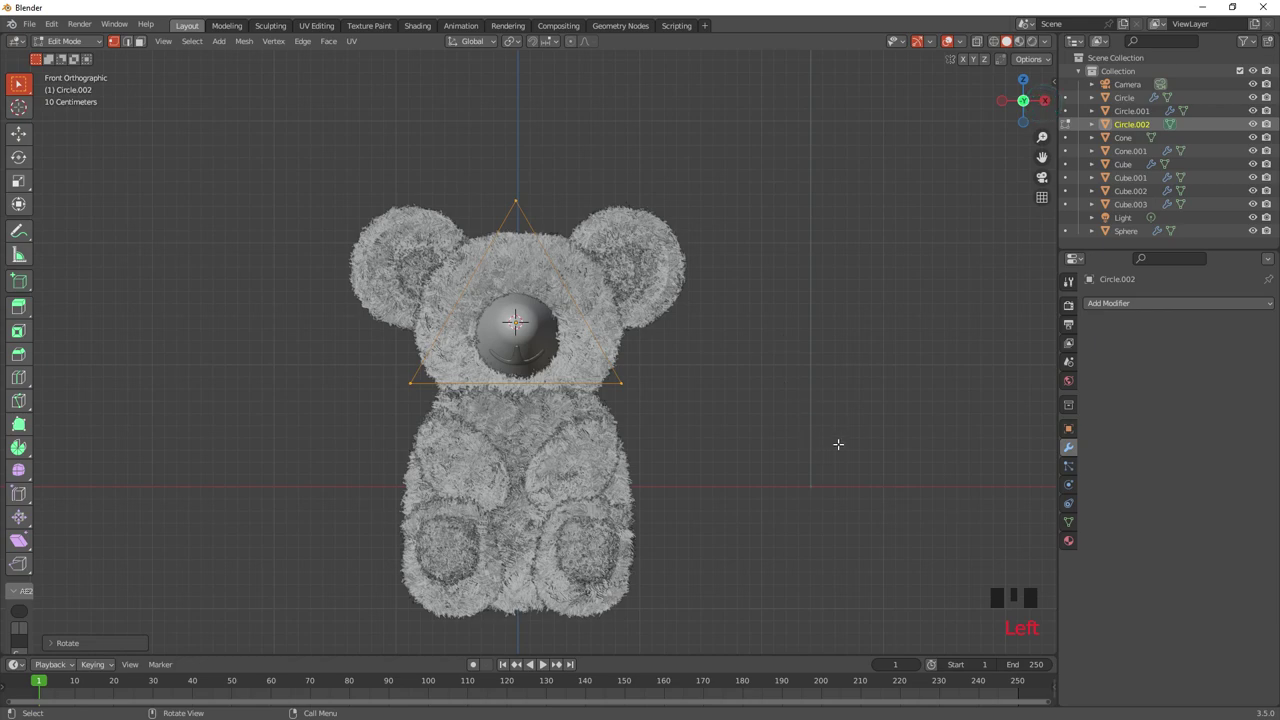
Scale and rotate the triangle to point downward and give it a level-4 Subdivision with smooth shading.
key("s")
scroll("up", 3)
key("r")
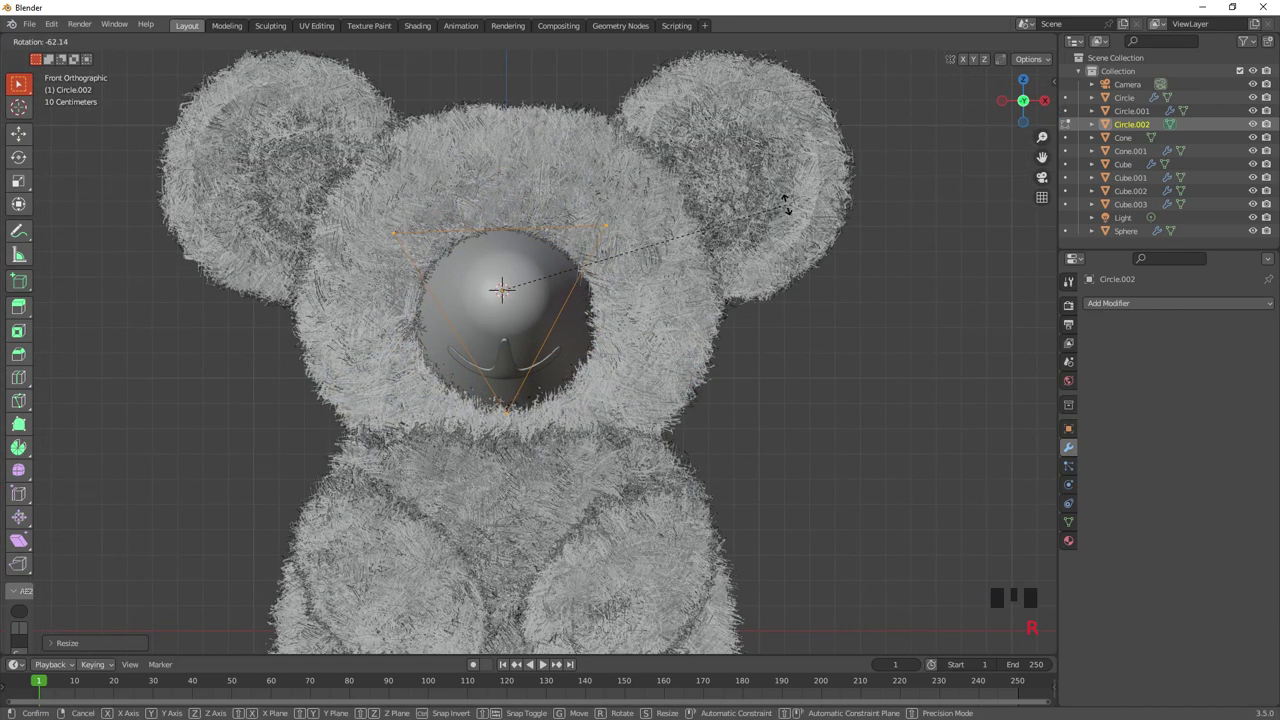
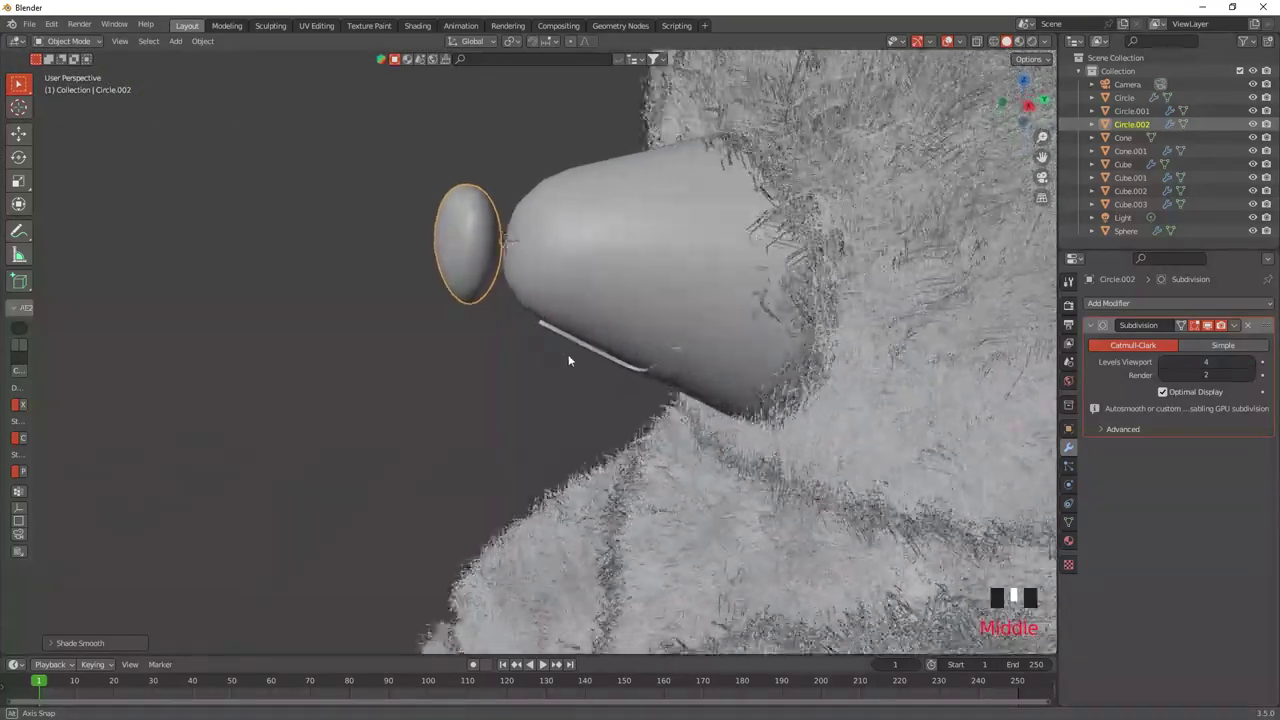
scroll("down", 3)
middle_click(734, 344)
left_click(1013, 113)
Move and tilt the nose (Circle.002) along the snout's axis so it sits on the snout tip.
key("g")
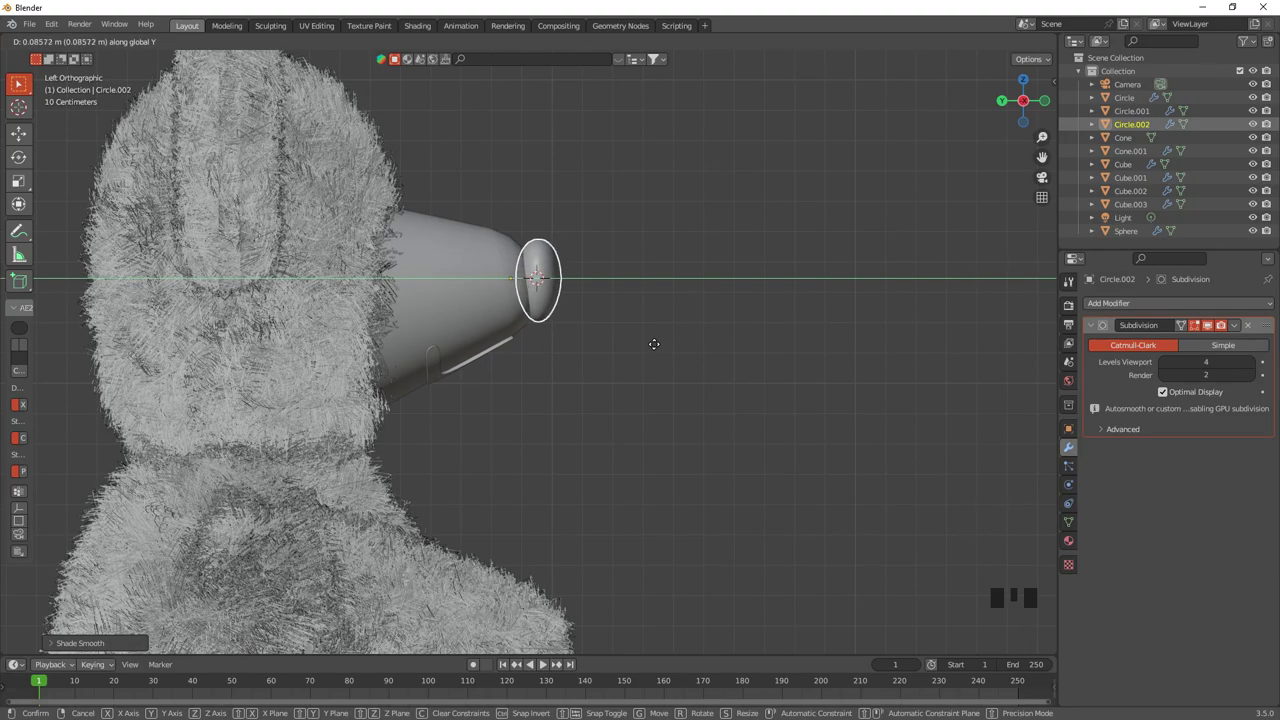
key("r")
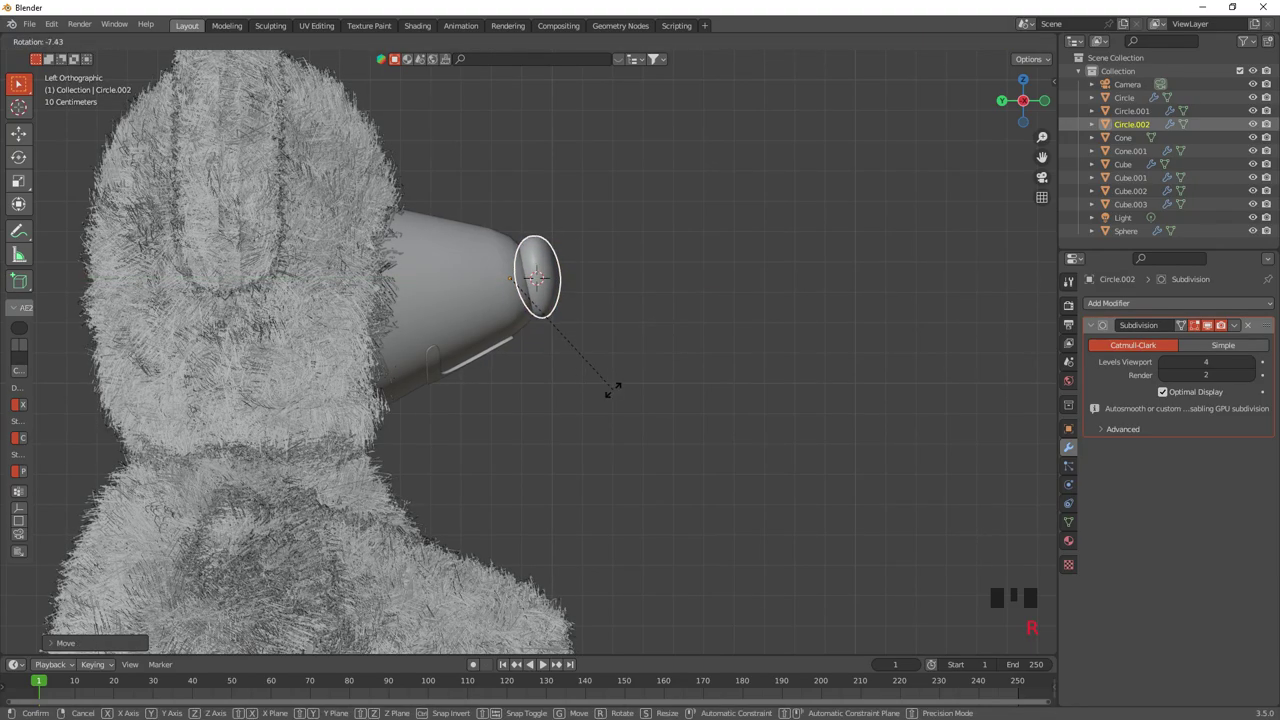
left_click_drag(670, 390, 529, 403)
scroll("down", 3)
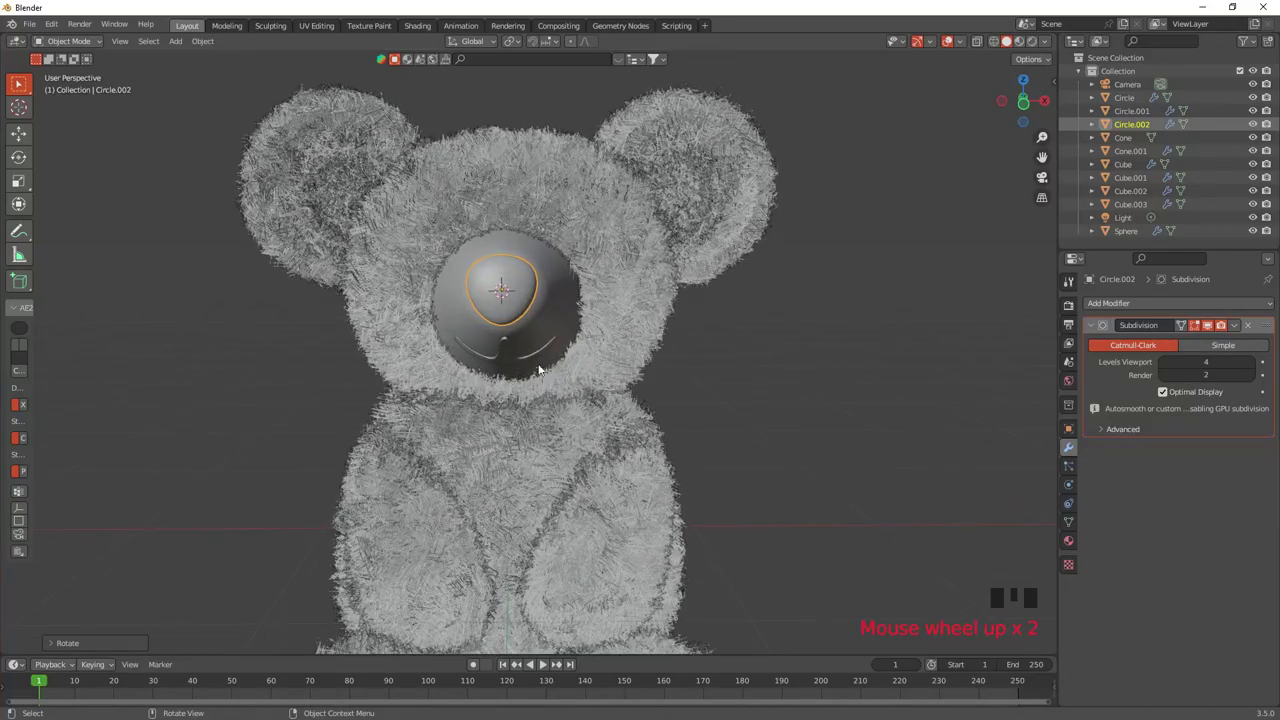
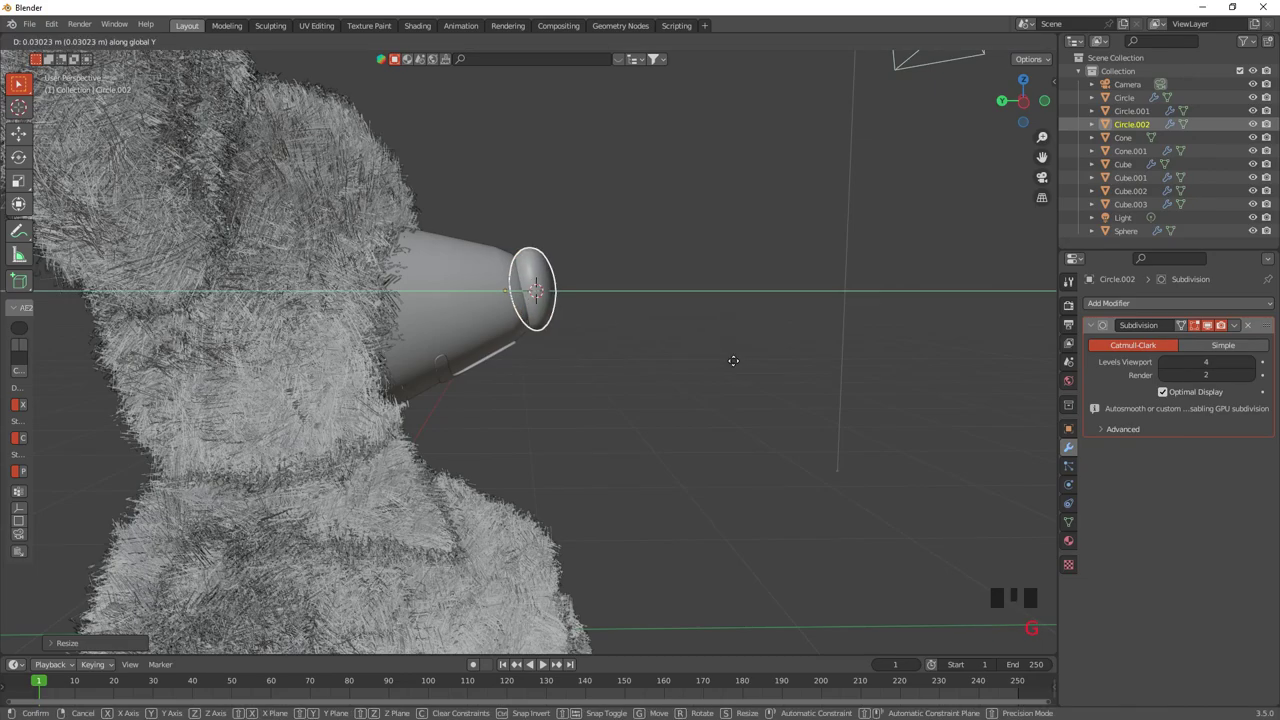
middle_click(719, 393)
left_click(1031, 104)
Orbit around the bear to check the nose from several angles.
scroll("up", 3)
left_click(706, 283)
scroll("down", 3)
left_click_drag(678, 323, 571, 315)
left_click_drag(579, 319, 470, 228)
left_click_drag(470, 228, 445, 335)
key("shift+a")
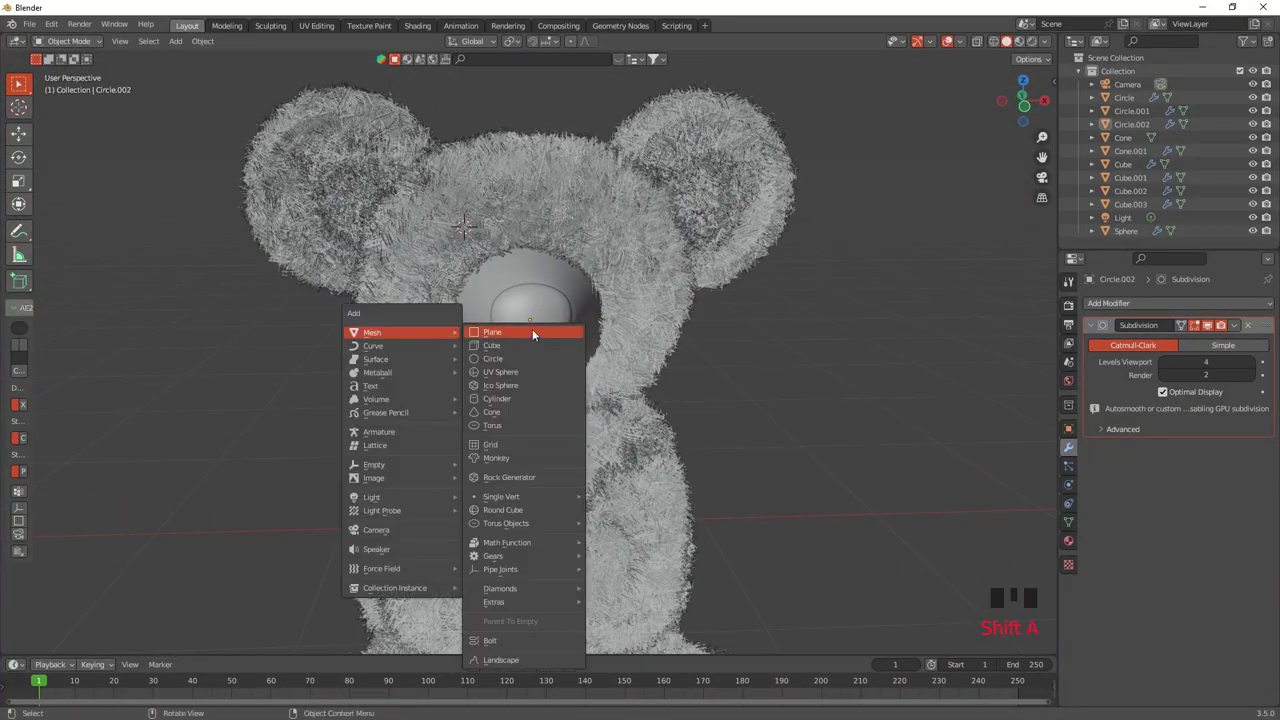
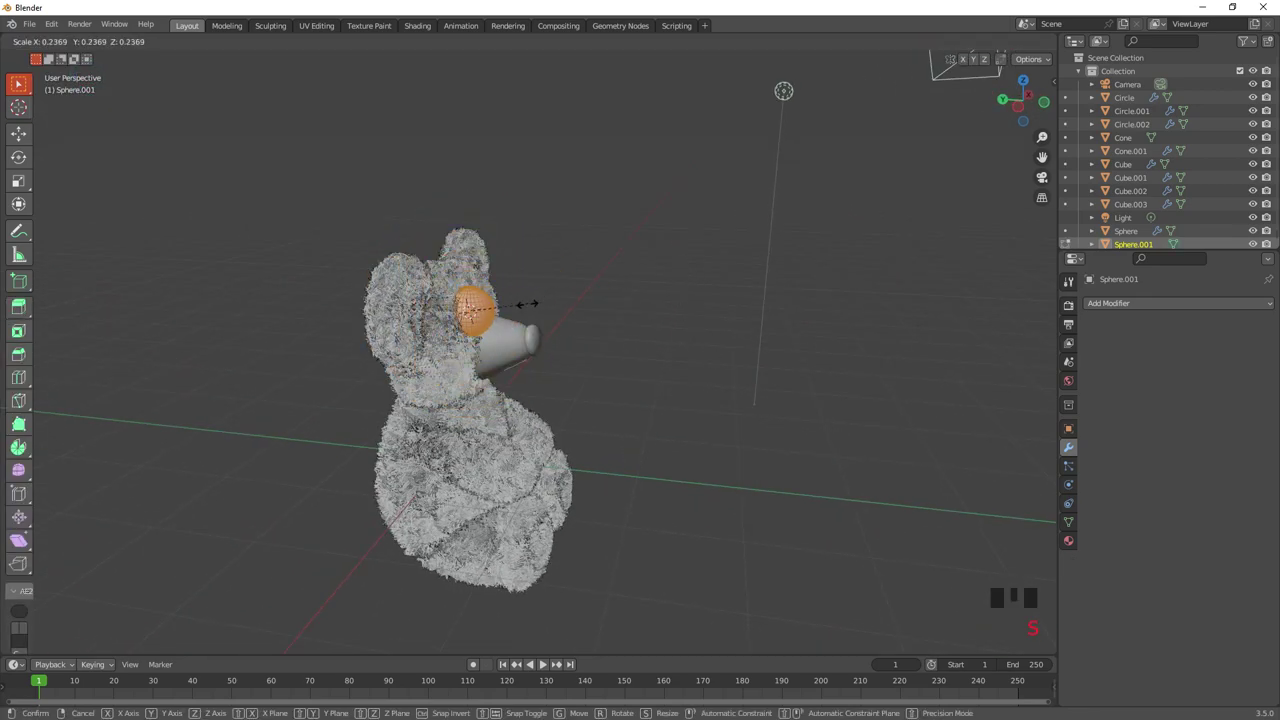
Scale Sphere.001 into an eye and place it on the face just above and beside the snout, checking from several angles.
scroll("up", 3)
key("s")
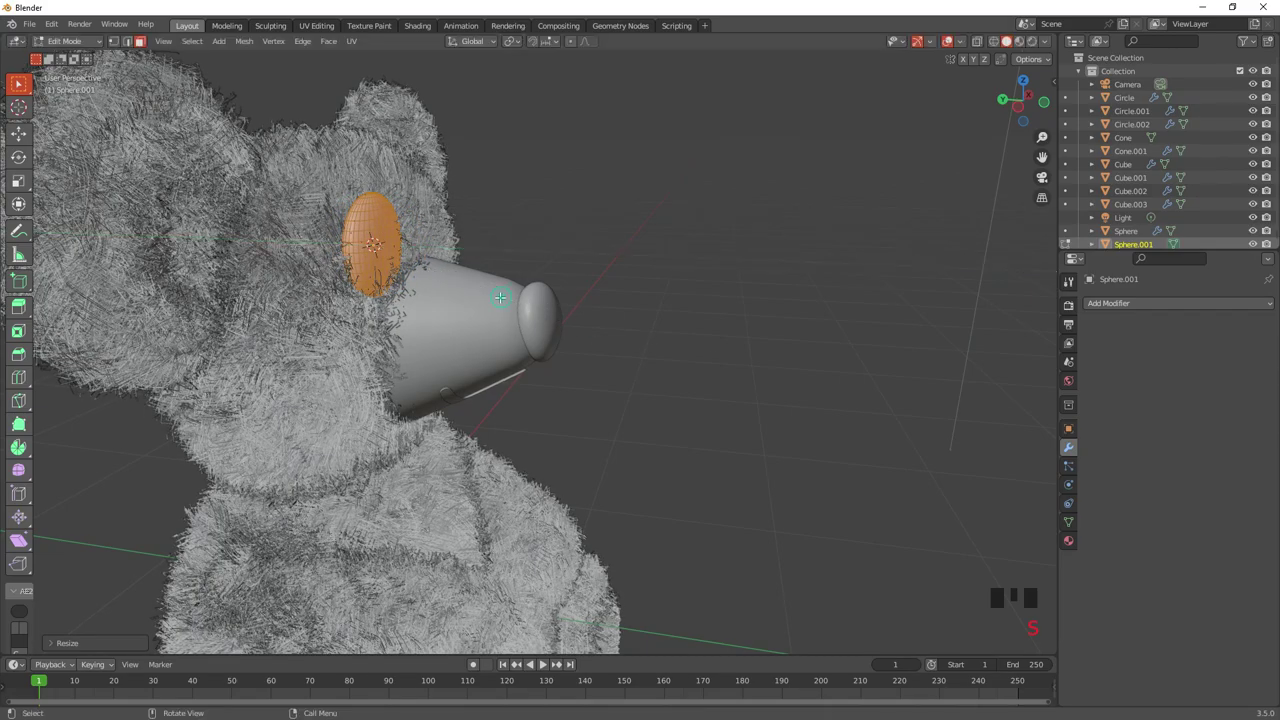
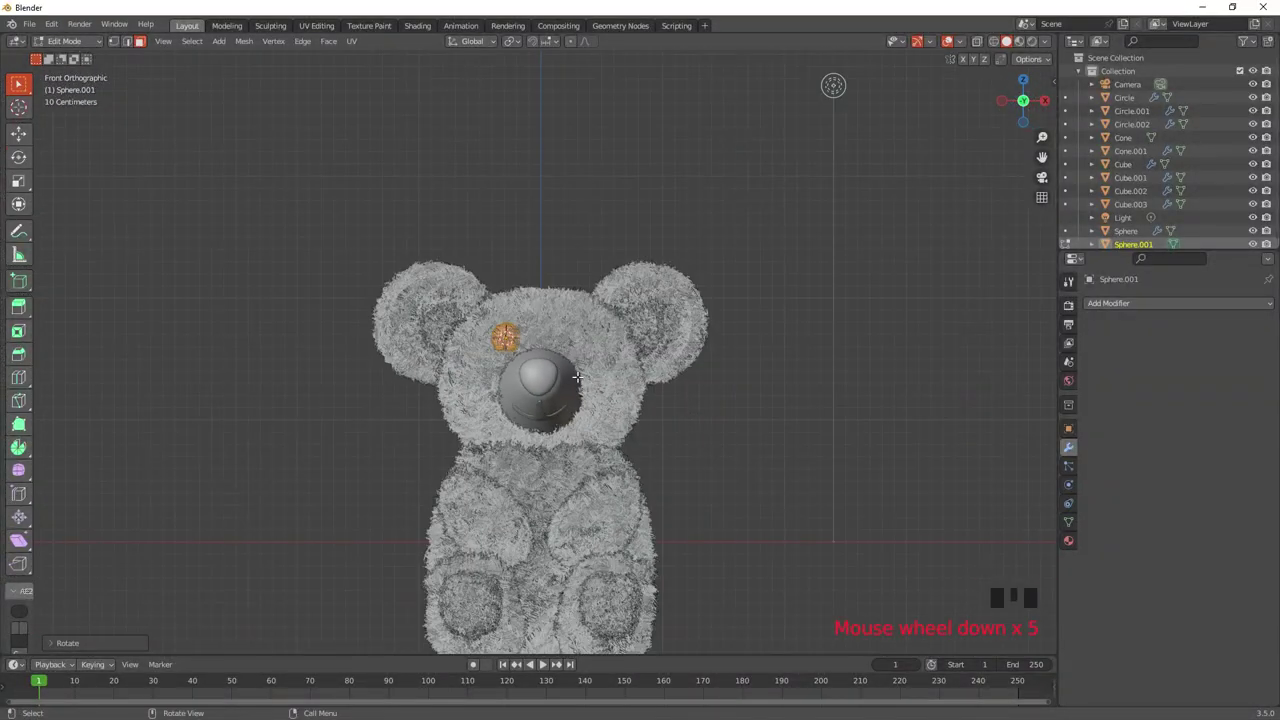
key("g")
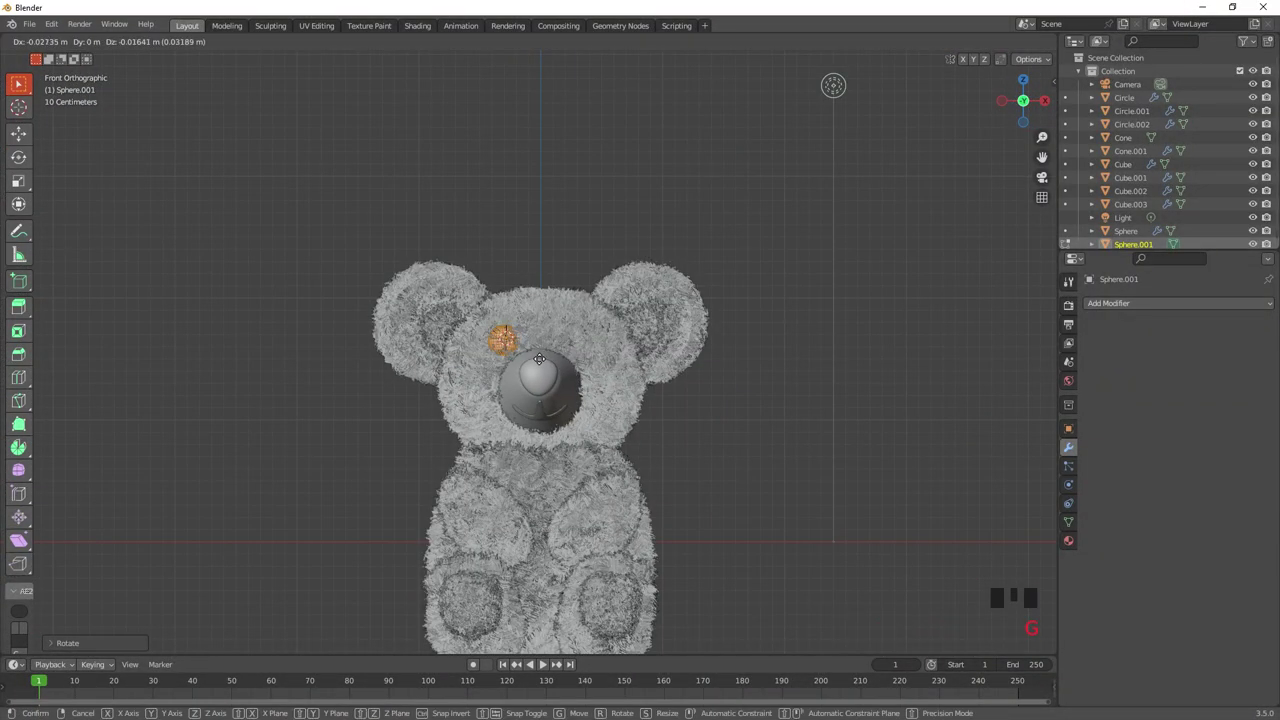
left_click(95, 41)
scroll("up", 3)
left_click_drag(538, 387, 565, 397)
left_click_drag(556, 372, 947, 85)
left_click(947, 85)
scroll("down", 3)
left_click_drag(540, 335, 1013, 440)
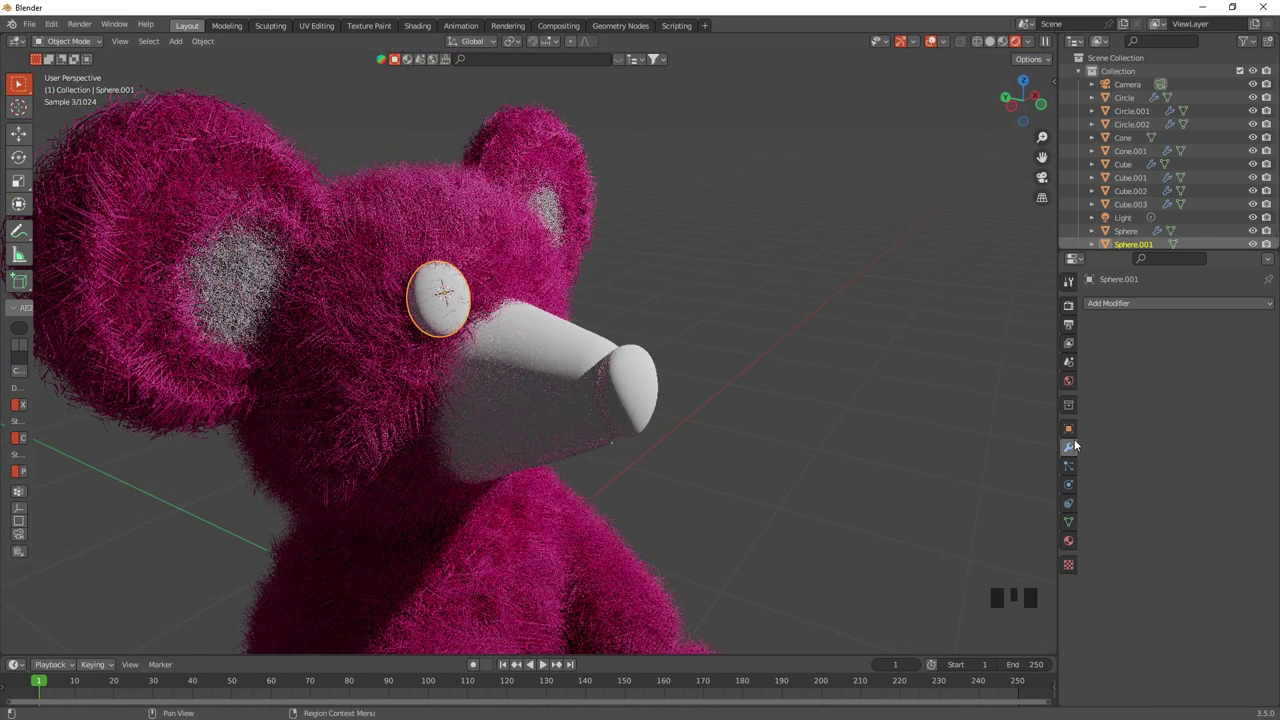
Add a Mirror modifier to Sphere.001 with the head Sphere as Mirror Object for a second eye.
left_click(1110, 310)
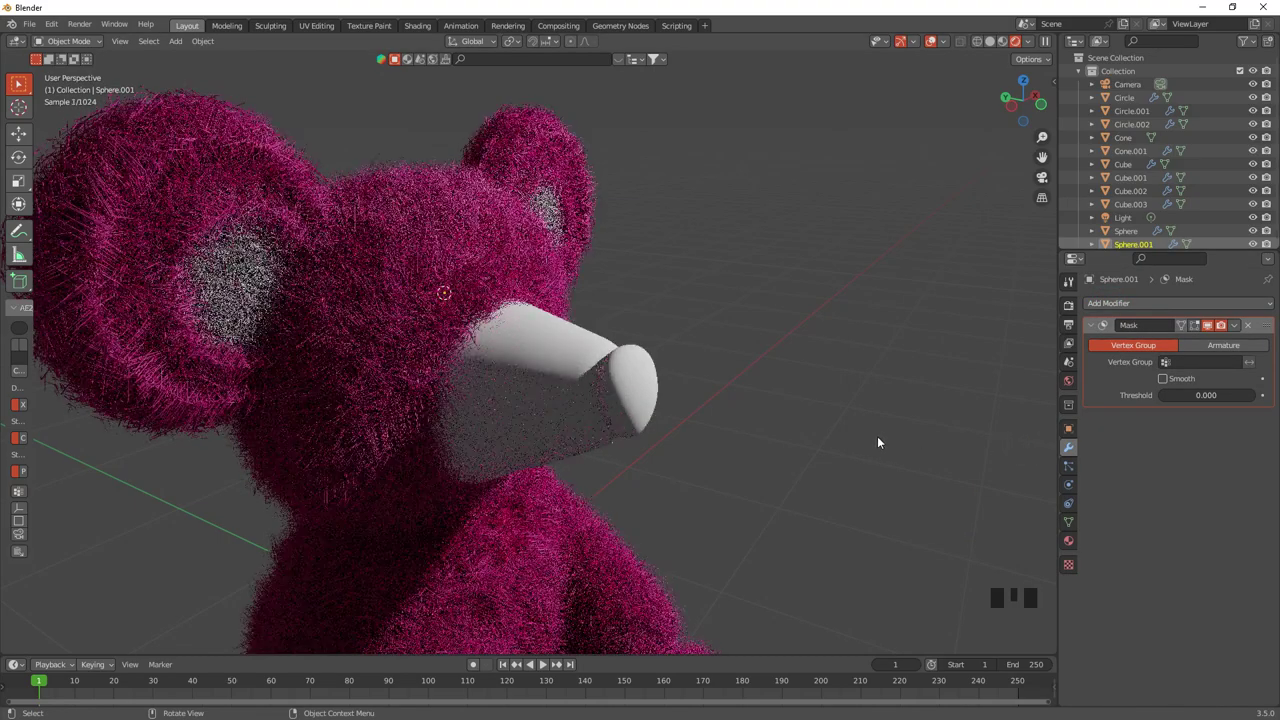
left_click_drag(1251, 332, 1103, 307)
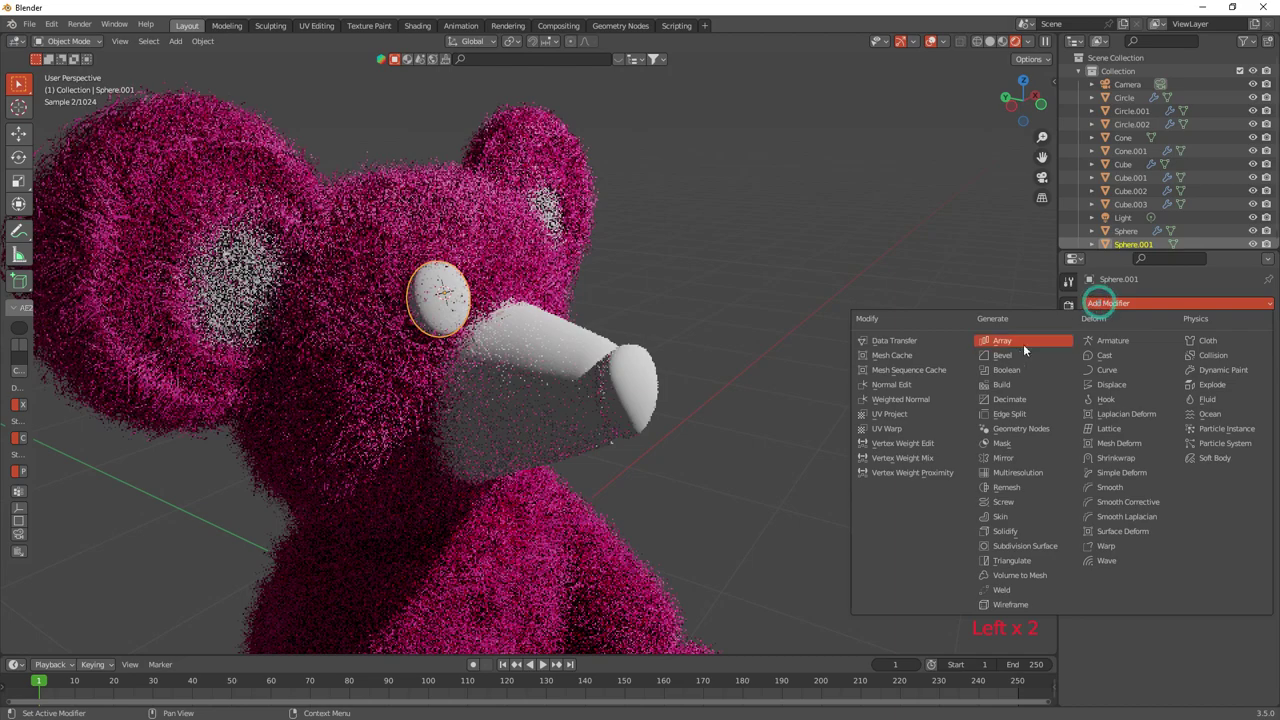
left_click_drag(1022, 457, 1055, 462)
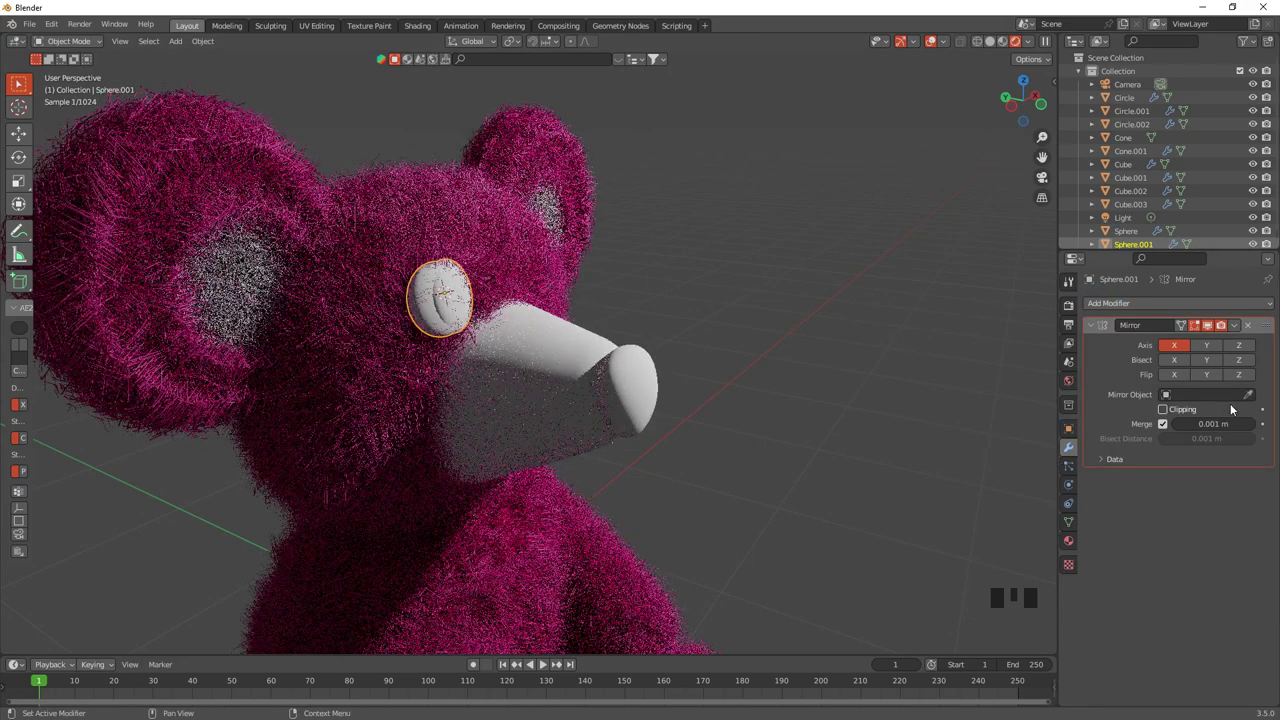
left_click(1251, 393)
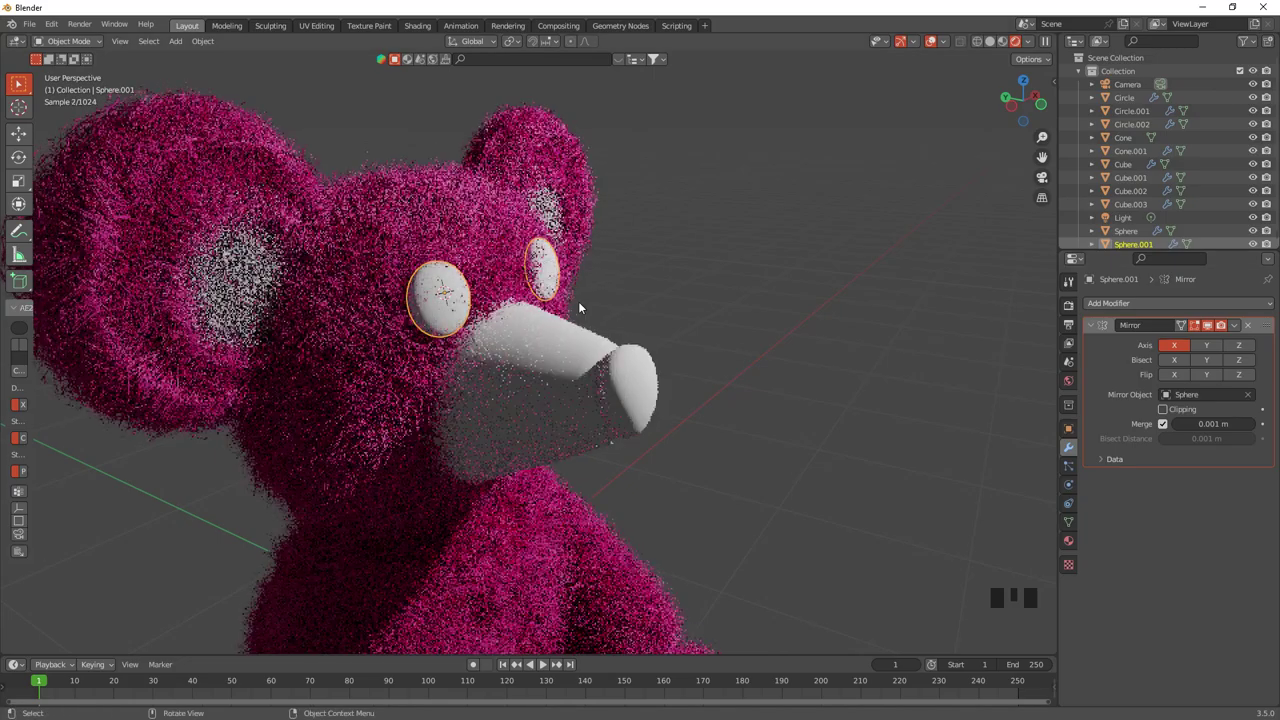
Check both eyes from around the head, turn to the side view and select the snout cone.
left_click_drag(819, 473, 834, 477)
scroll("down", 3)
left_click_drag(784, 476, 942, 472)
scroll("up", 3)
left_click_drag(805, 443, 848, 429)
scroll("up", 3)
left_click(599, 383)
left_click(555, 396)
left_click(1027, 105)
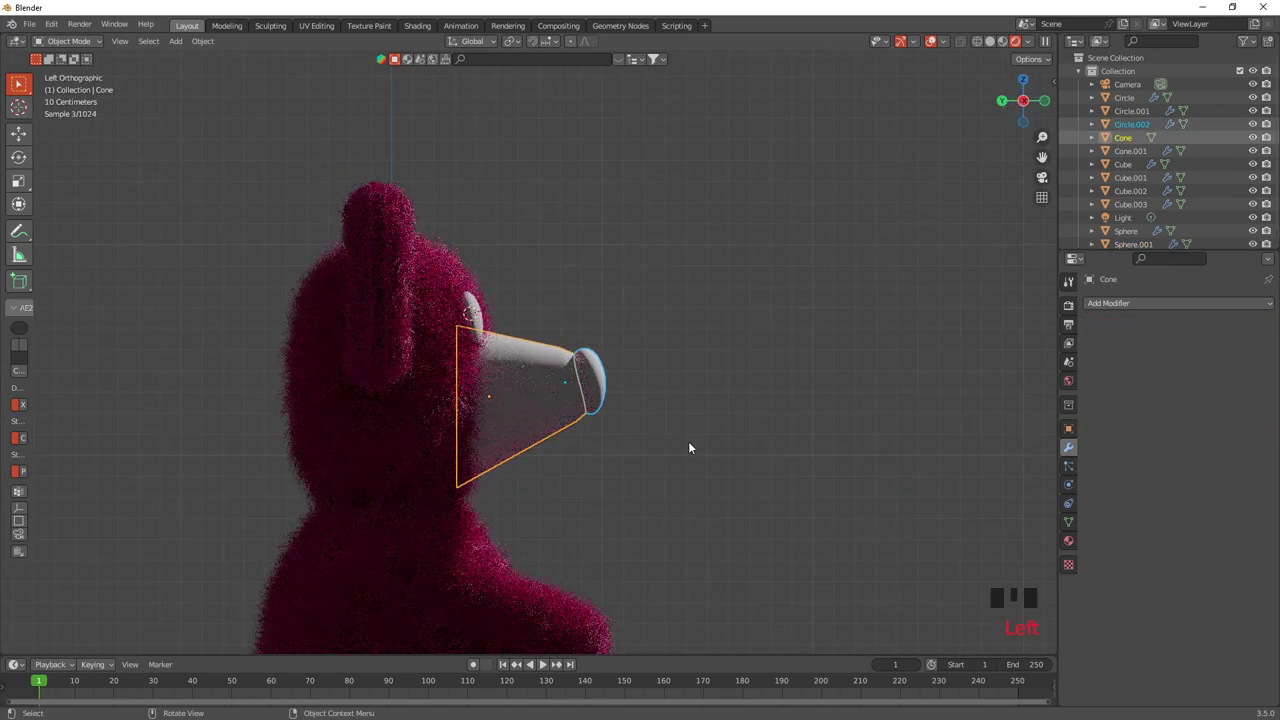
Nudge the snout cone forward, then darken the nose's material Base Color toward black.
key("g")
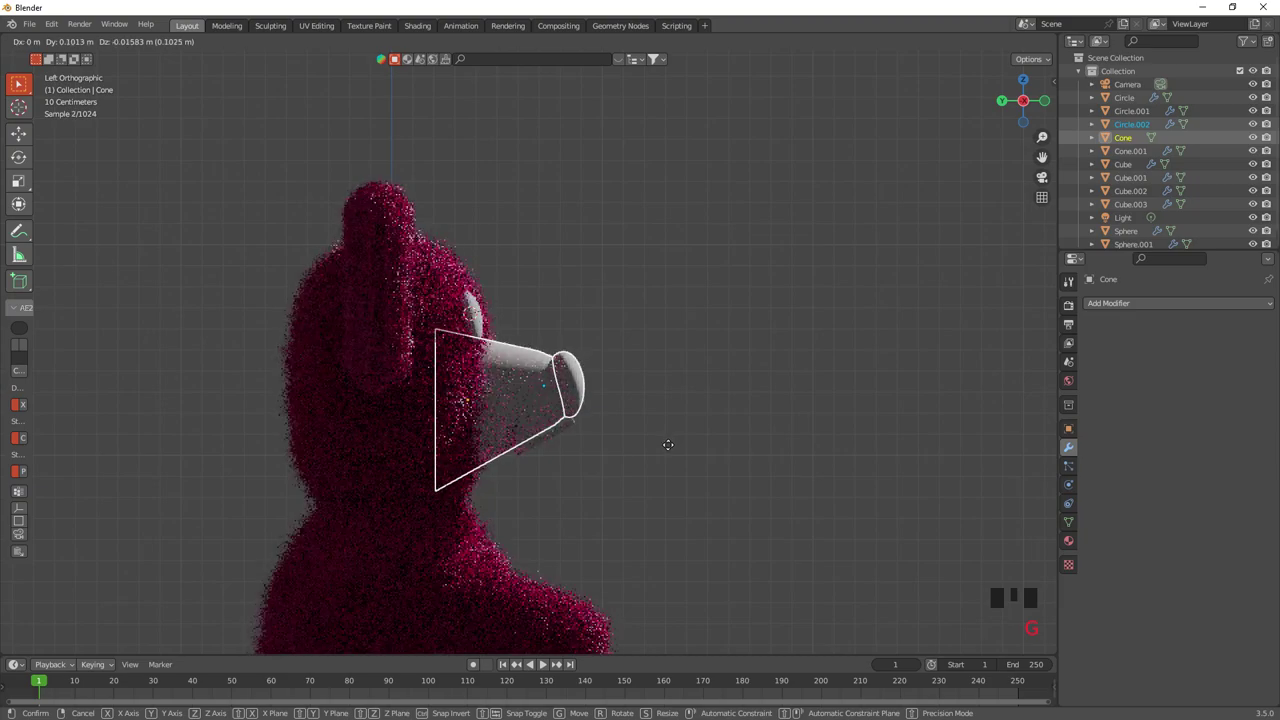
left_click(677, 443)
left_click_drag(729, 496, 579, 394)
left_click(579, 394)
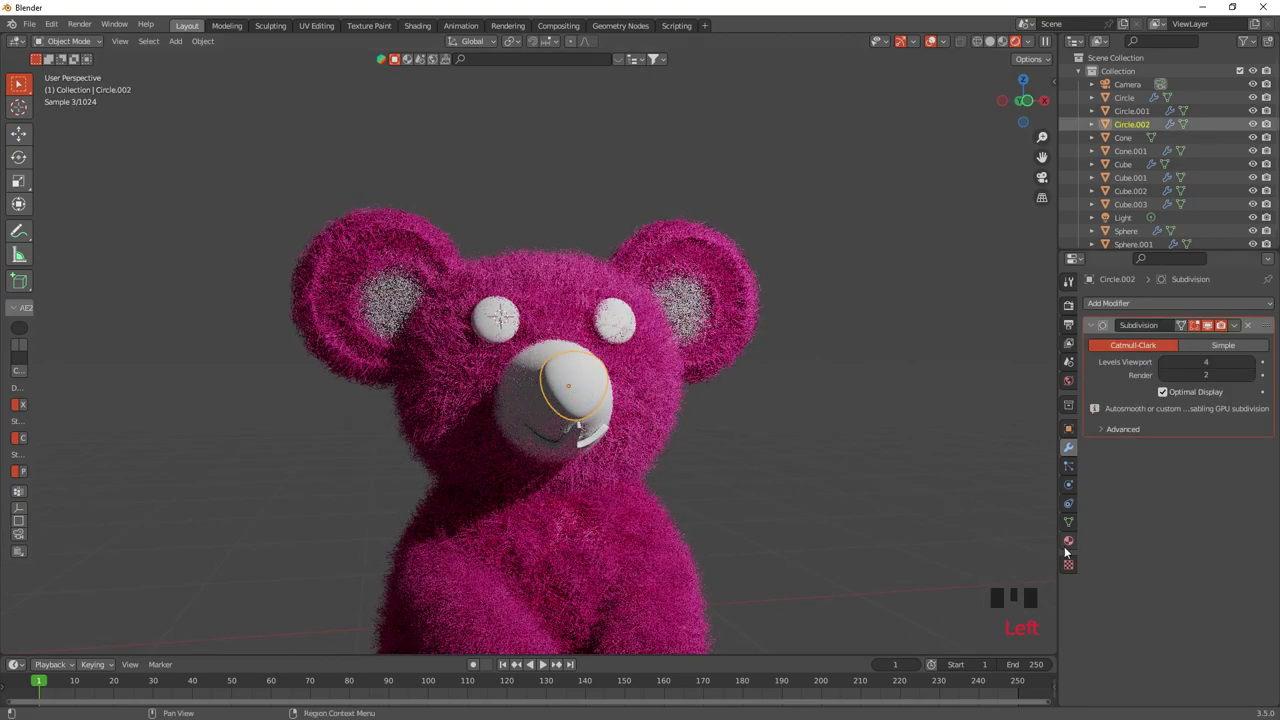
left_click(1070, 547)
left_click_drag(1176, 363, 1203, 483)
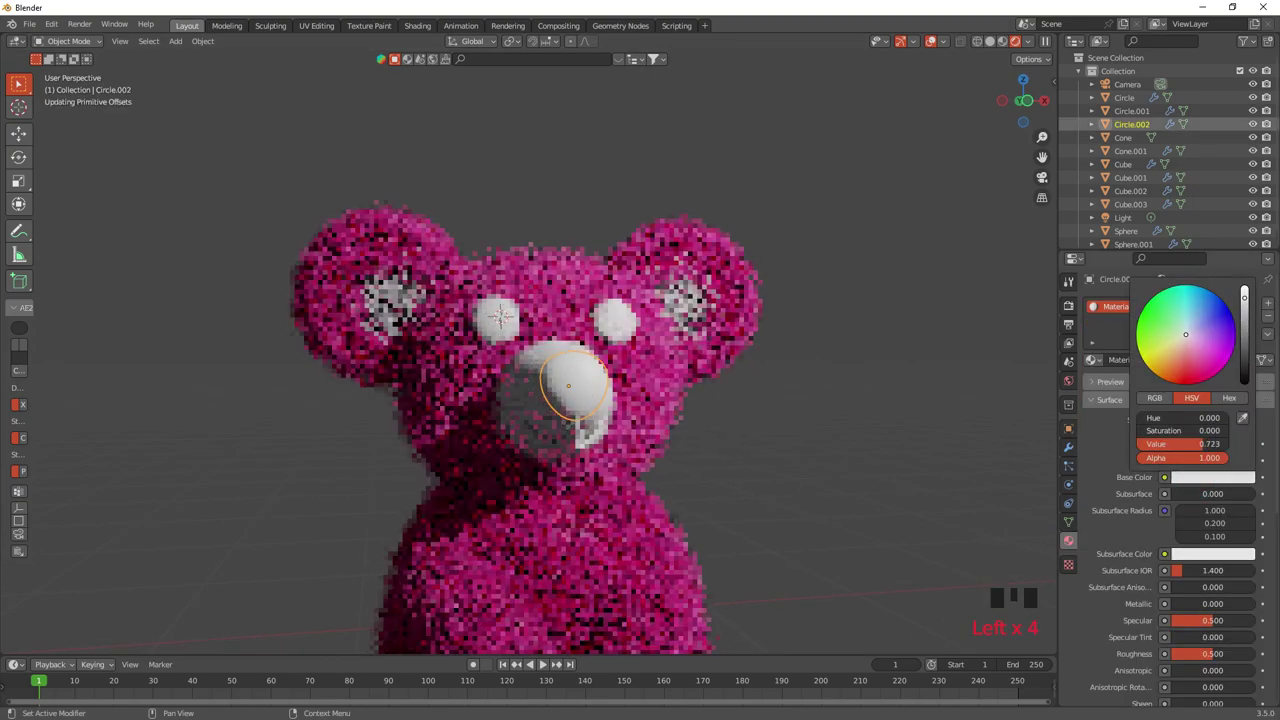
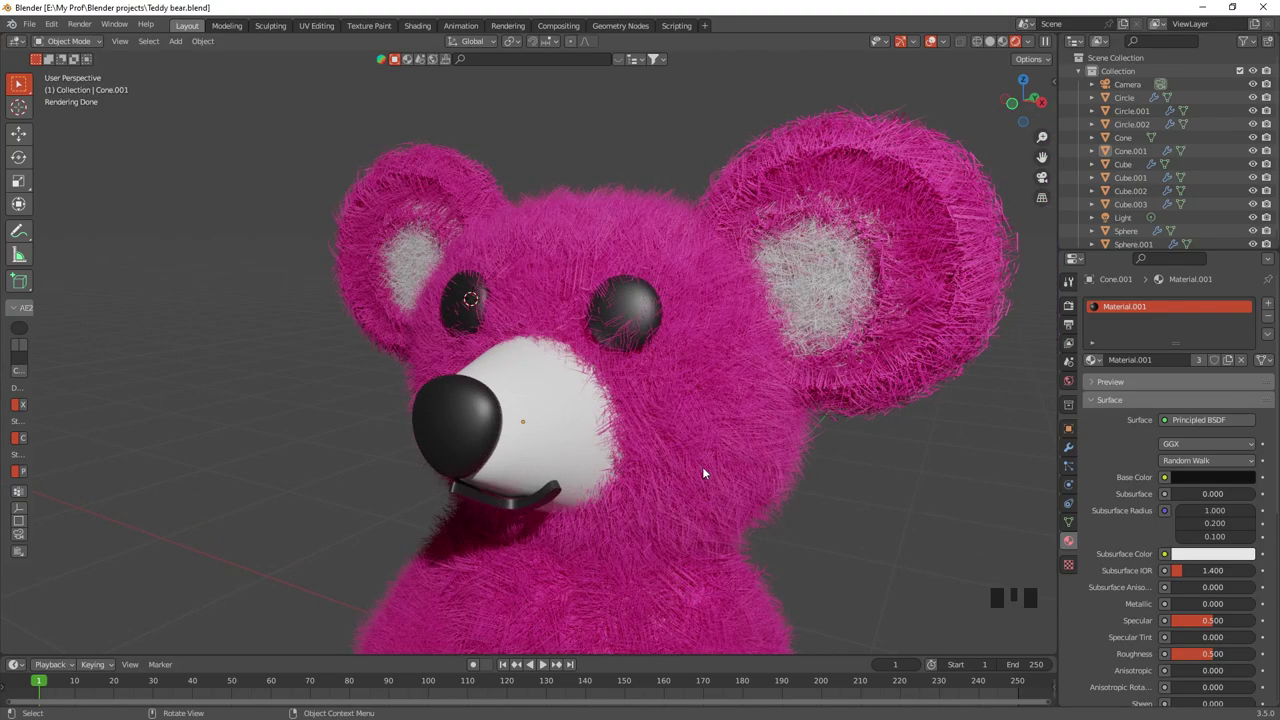
Give the snout cone a Hair particle system with 0.03 m strands.
left_click_drag(630, 460, 527, 397)
left_click(527, 397)
left_click(1073, 468)
left_click_drag(1268, 305, 1220, 380)
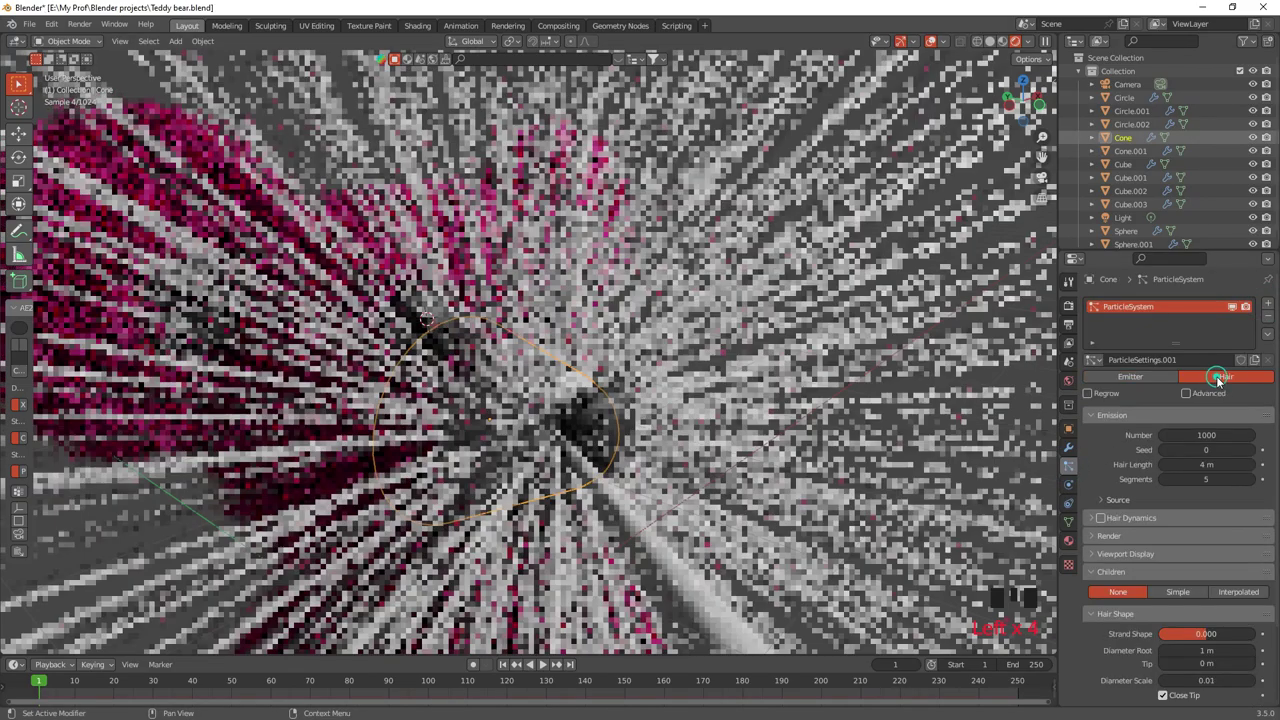
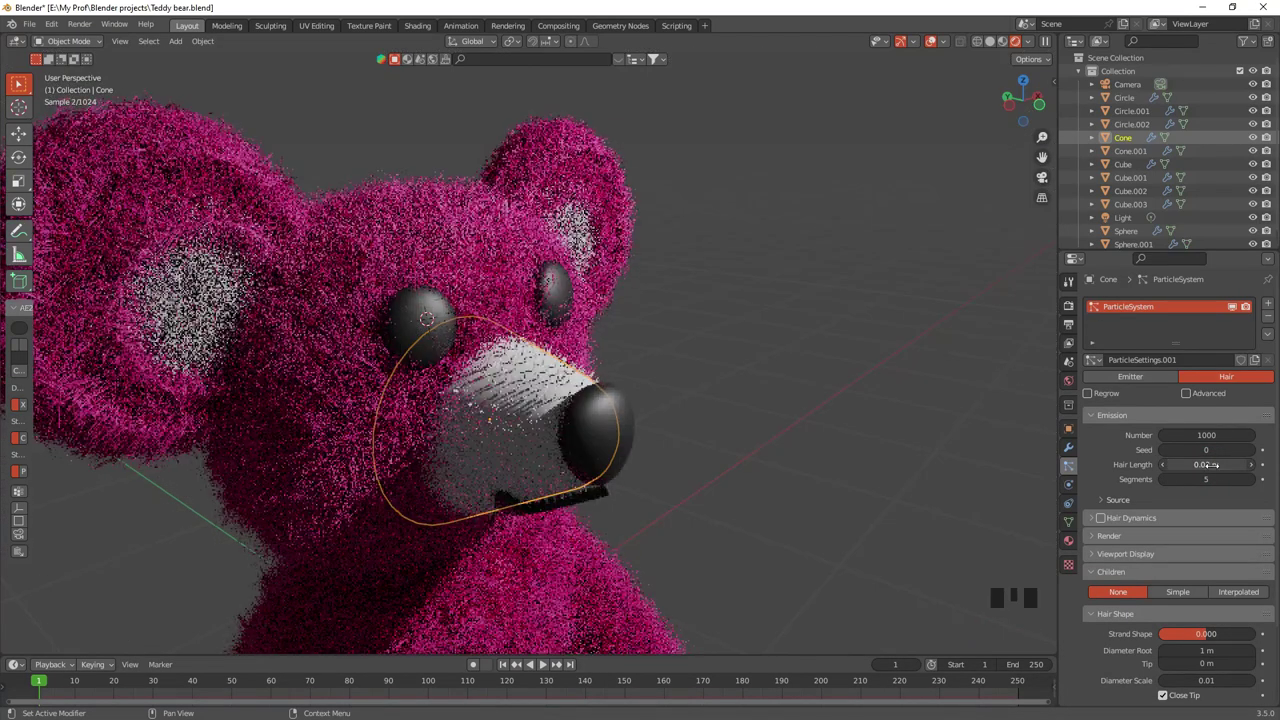
scroll("down", 3)
left_click(1240, 572)
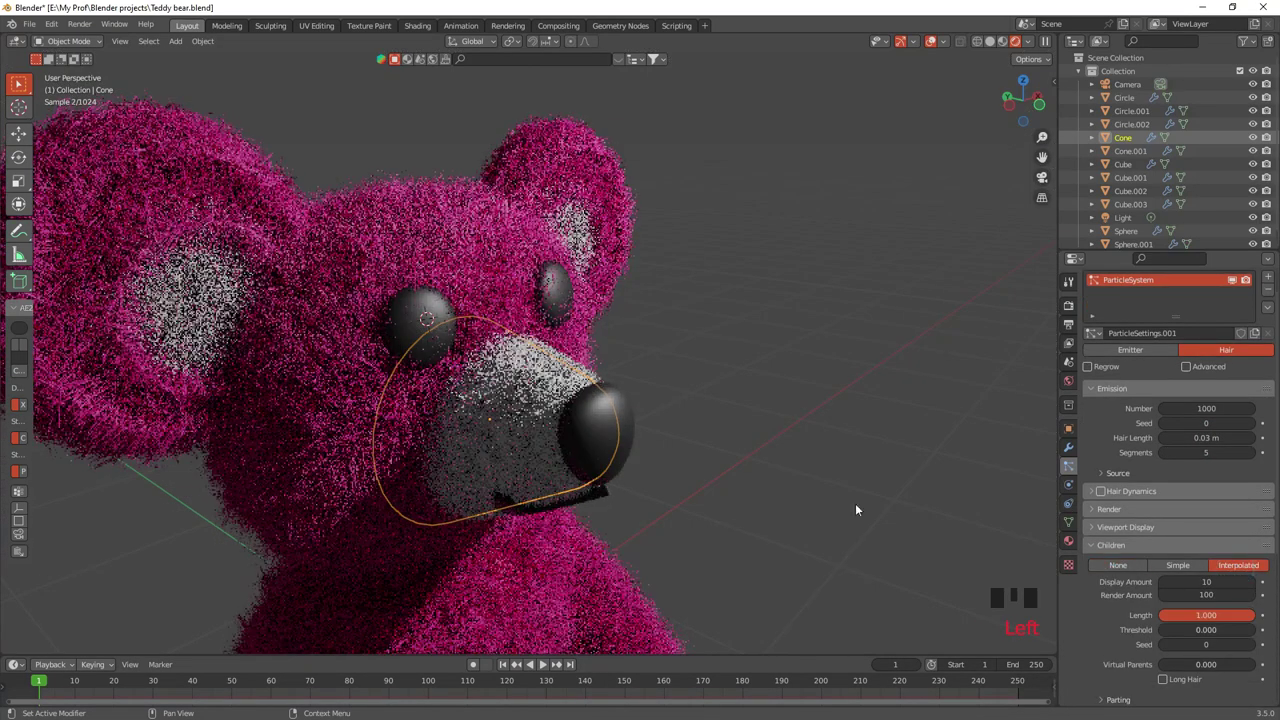
scroll("up", 3)
scroll("up", 3)
scroll("down", 3)
Hide the surrounding body objects so the snout is shown alone.
left_click(294, 260)
left_click(400, 291)
left_click(485, 527)
left_click(461, 606)
key("h")
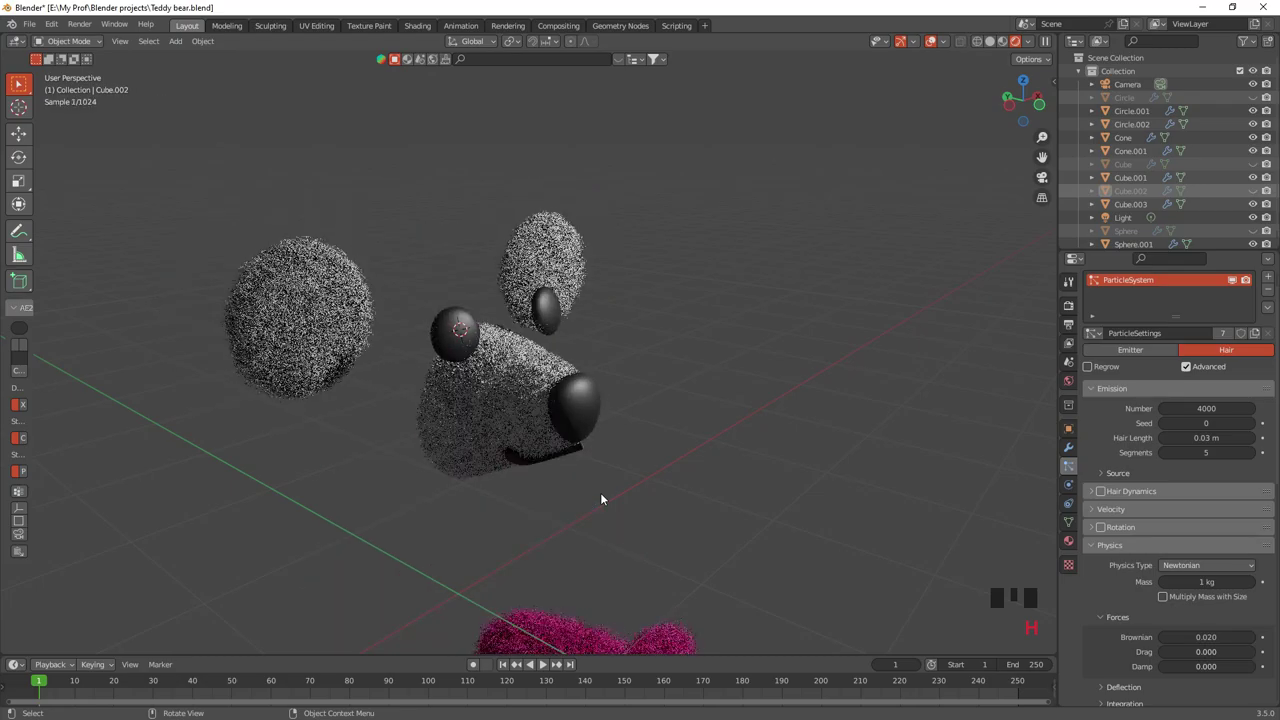
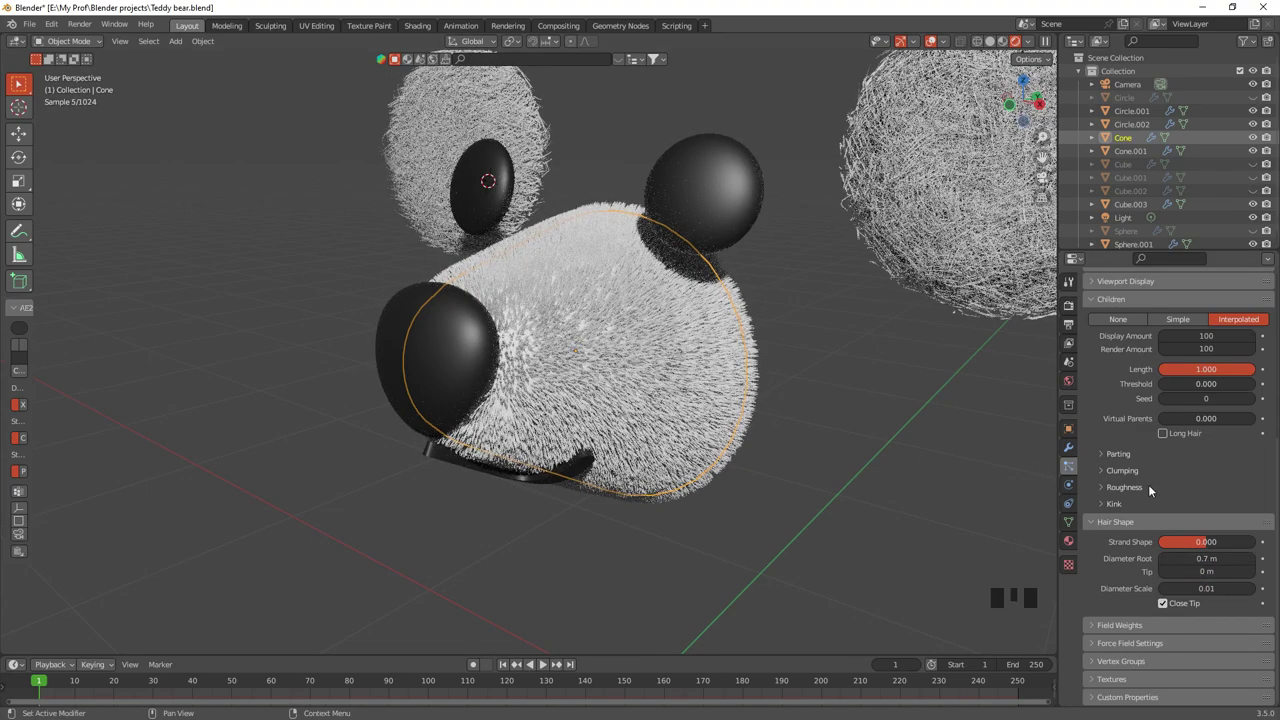
Scroll the particle settings to the interpolated Children options for the snout fur.
scroll("down", 3)
scroll("up", 3)
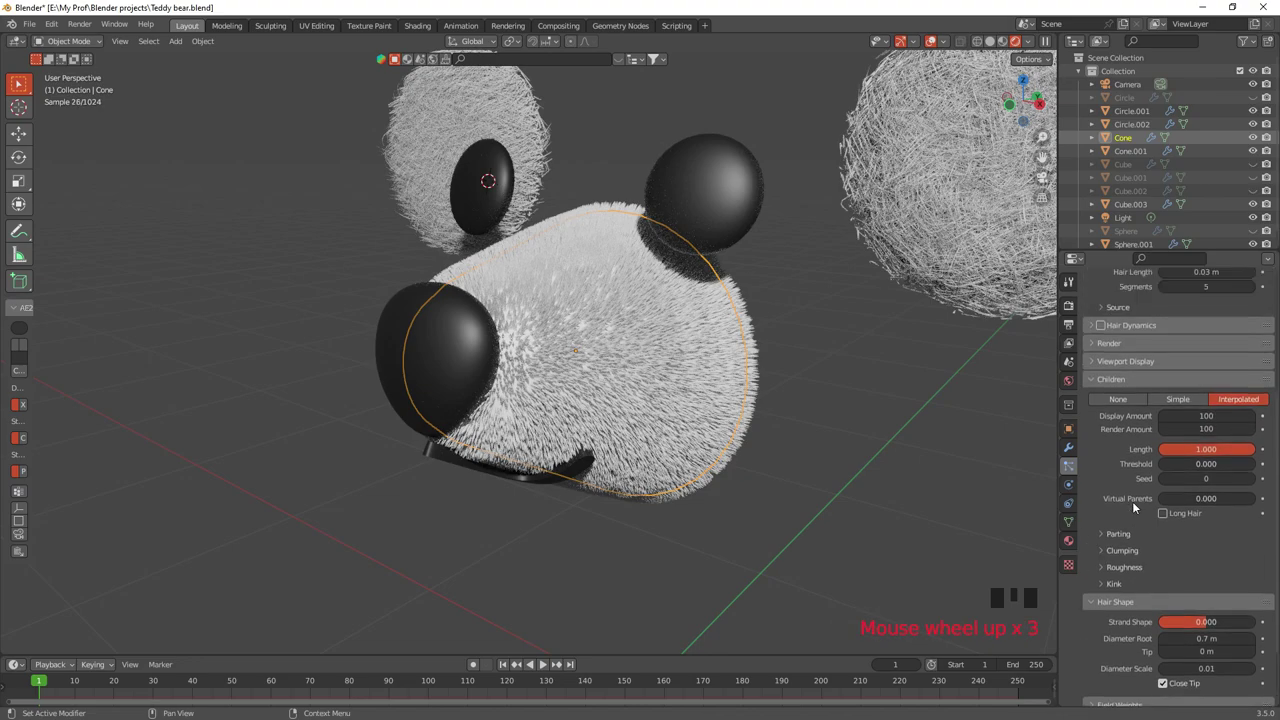
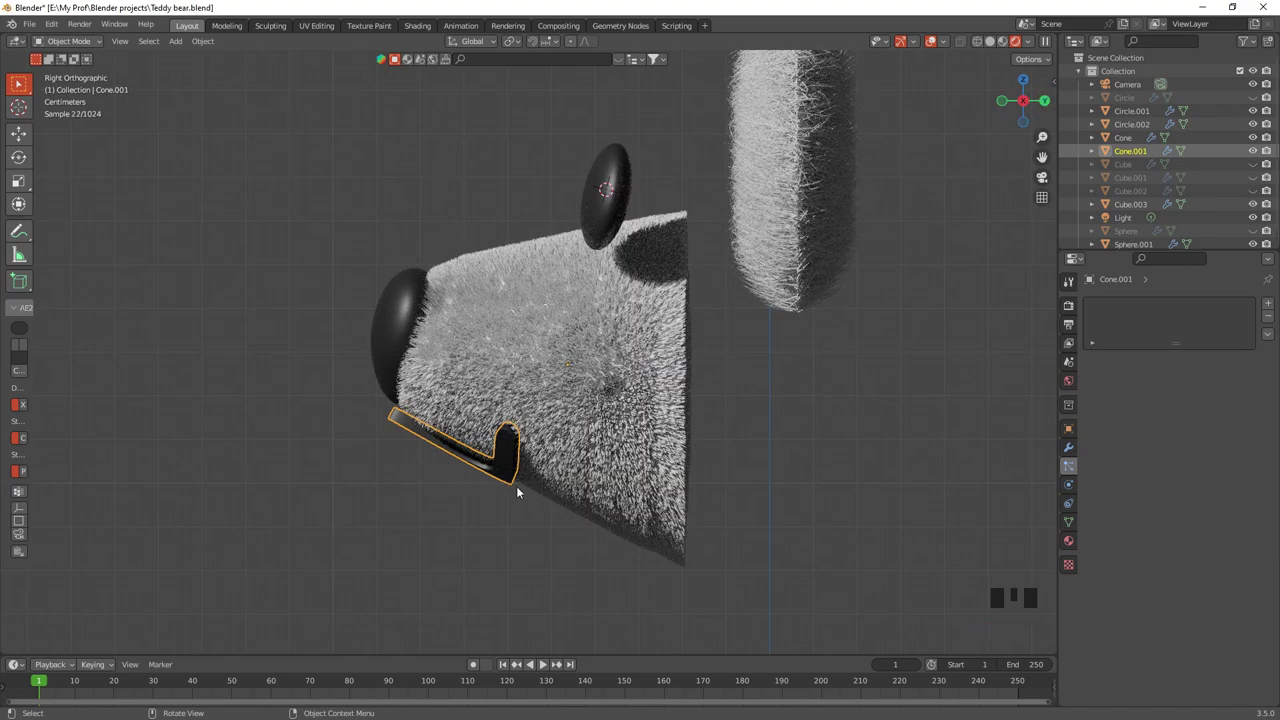
In Edit Mode on Cone.001, rotate and shift the mouth strip's end face against the snout.
key("Tab")
key("a")
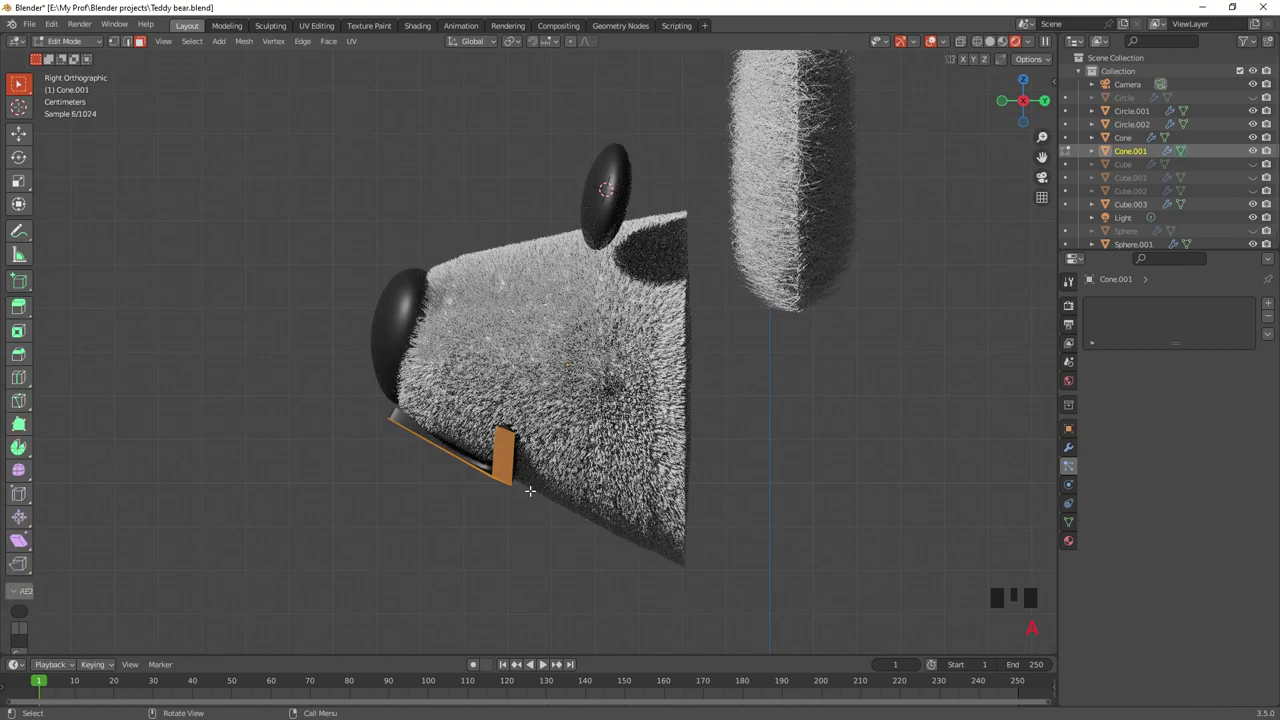
key("a")
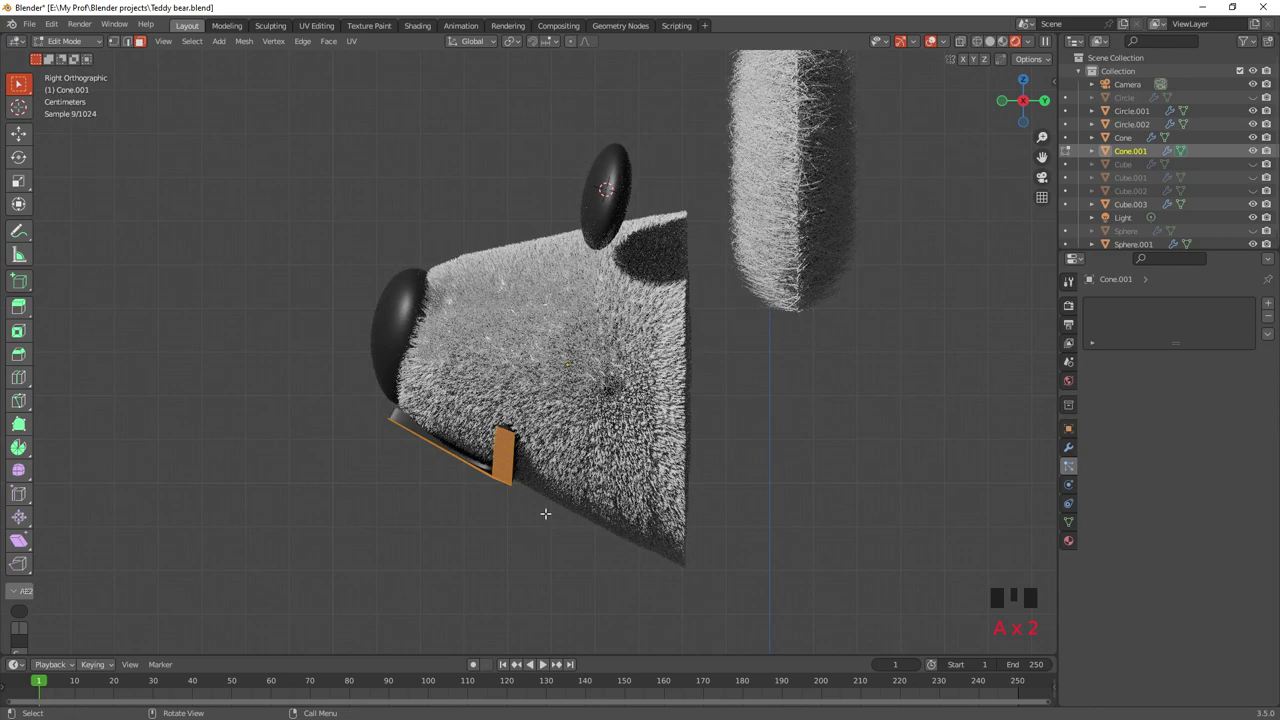
key("r")
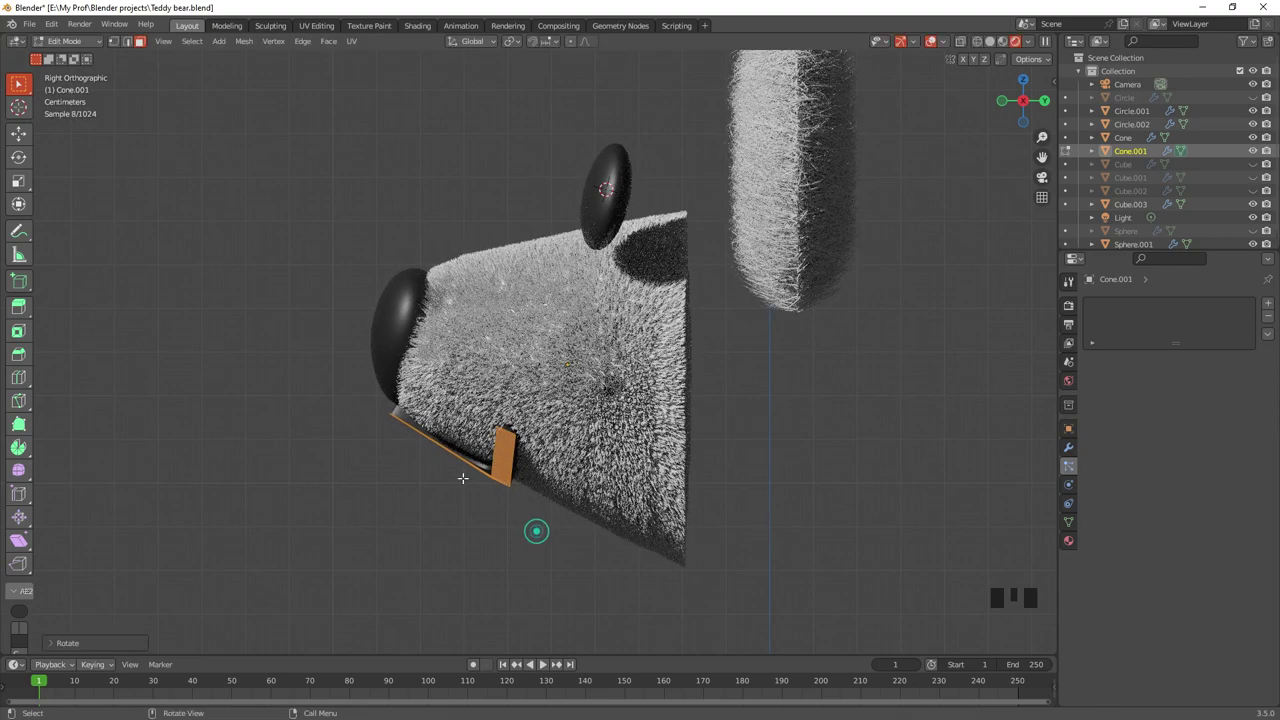
key("g")
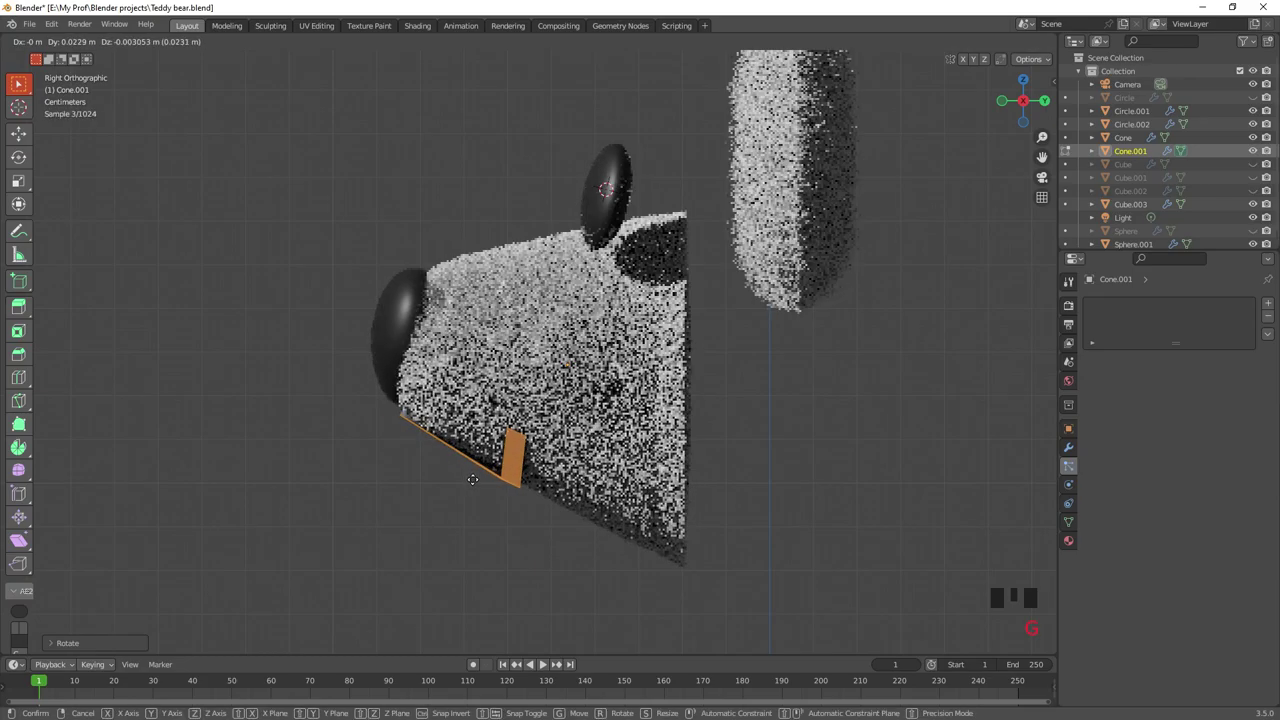
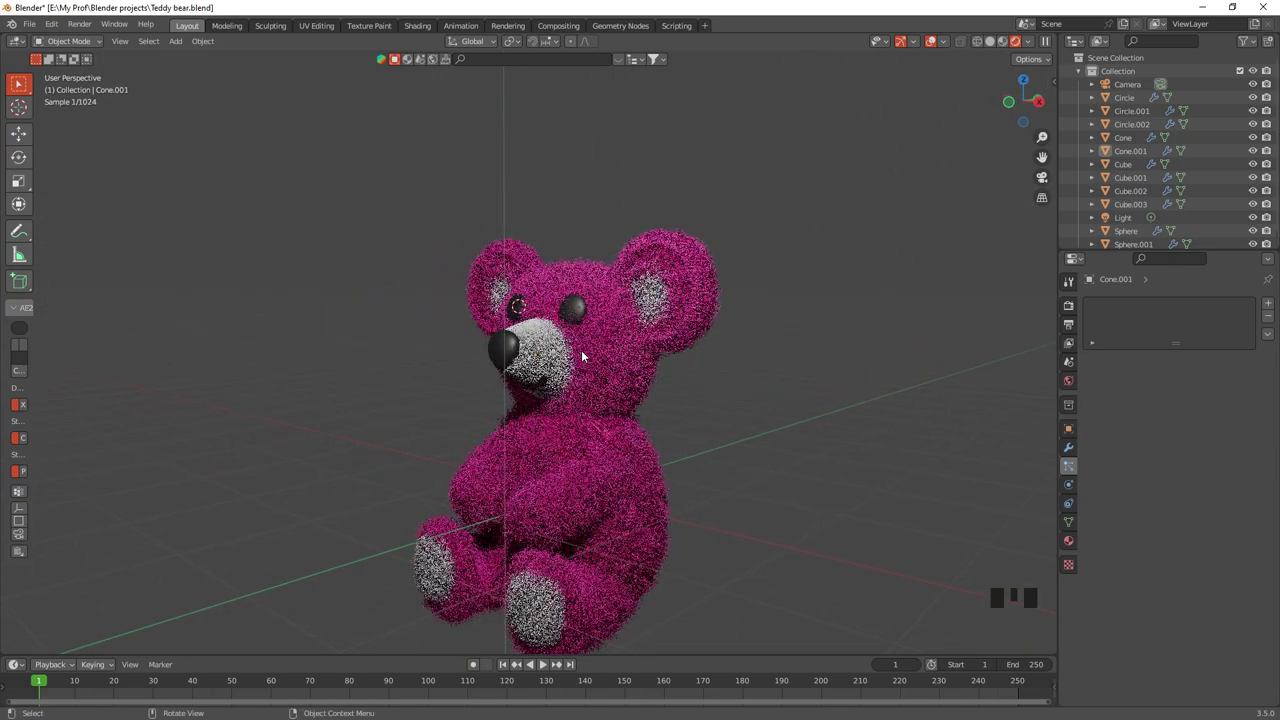
Assign the black Material.001 to the foot pads, Cube.003.
left_click_drag(654, 398, 512, 614)
left_click(512, 614)
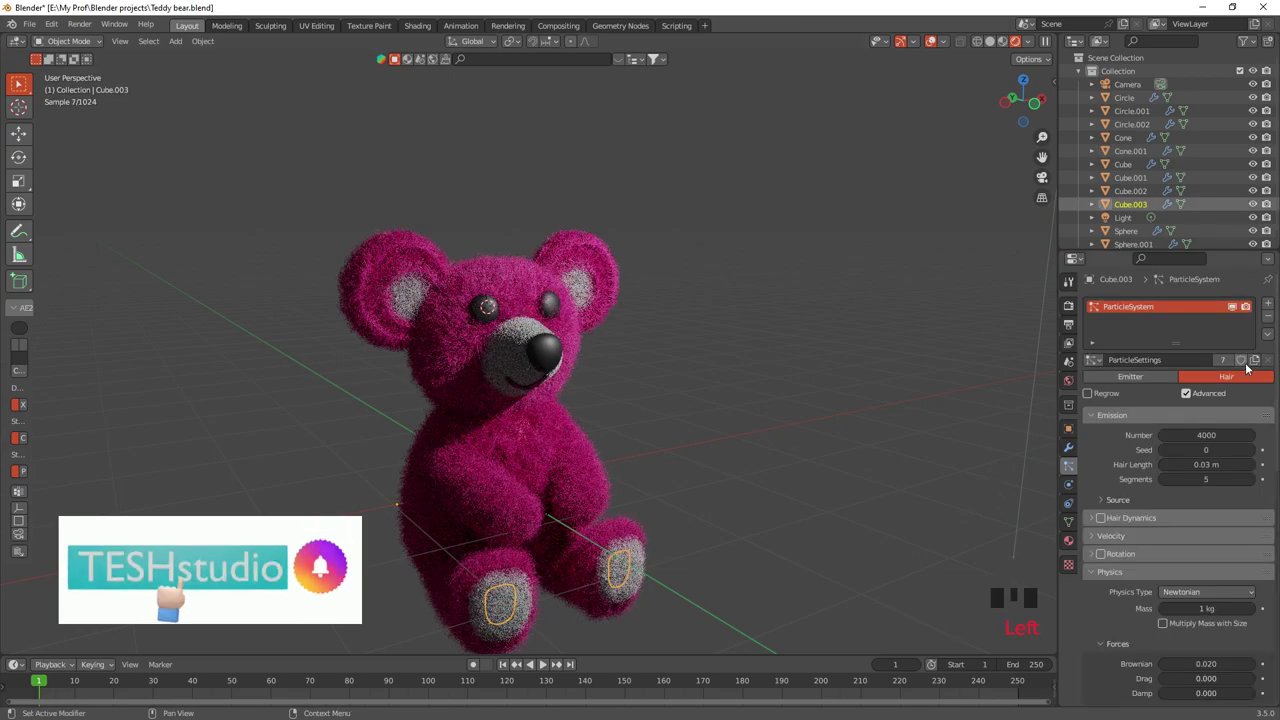
left_click(1079, 542)
left_click_drag(1151, 363, 1101, 362)
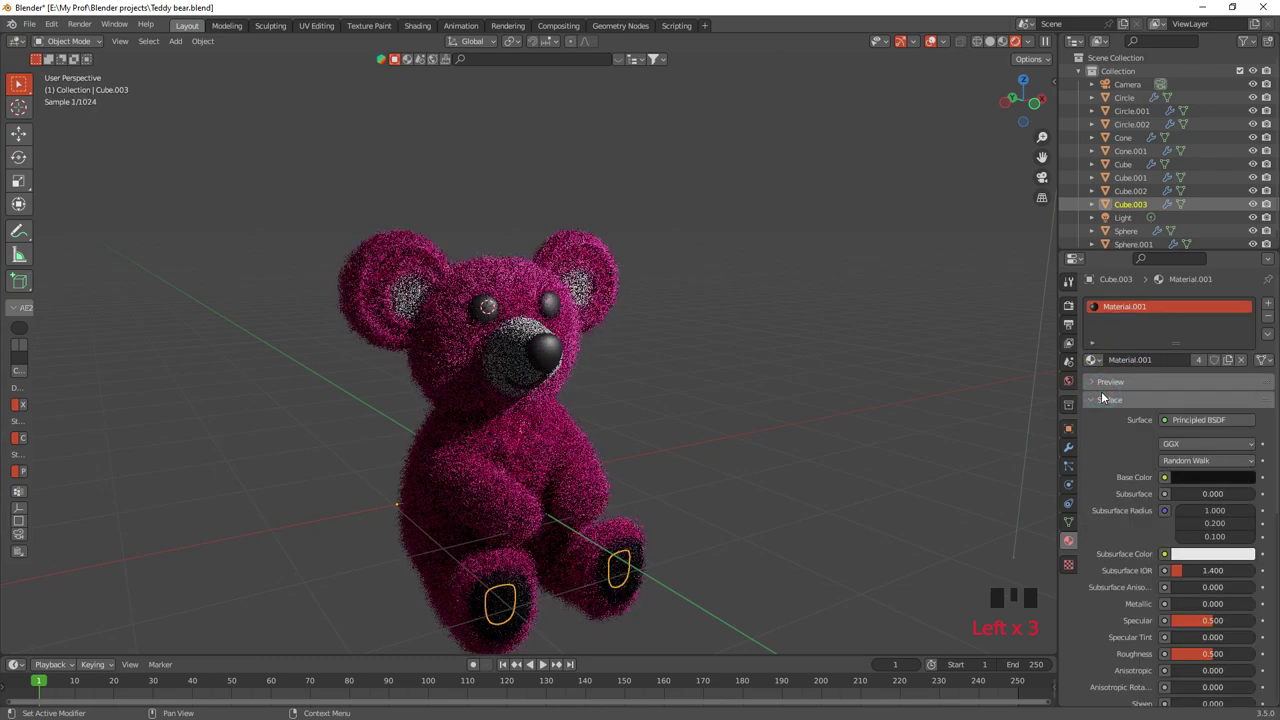
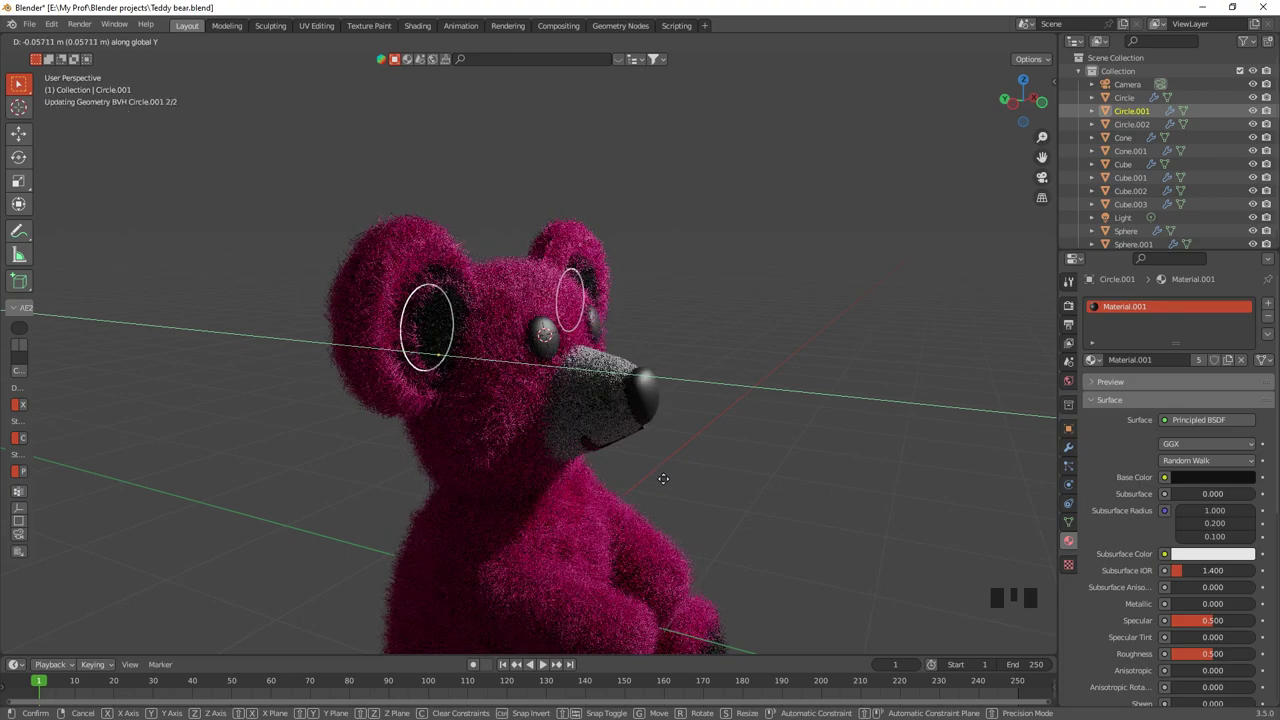
scroll("down", 3)
Move the inner-ear pieces, Circle.001, along Y onto the ears and view the finished bear.
left_click(790, 483)
left_click_drag(746, 477, 747, 490)
scroll("down", 3)
left_click_drag(745, 490, 759, 481)
left_click_drag(800, 488, 791, 483)
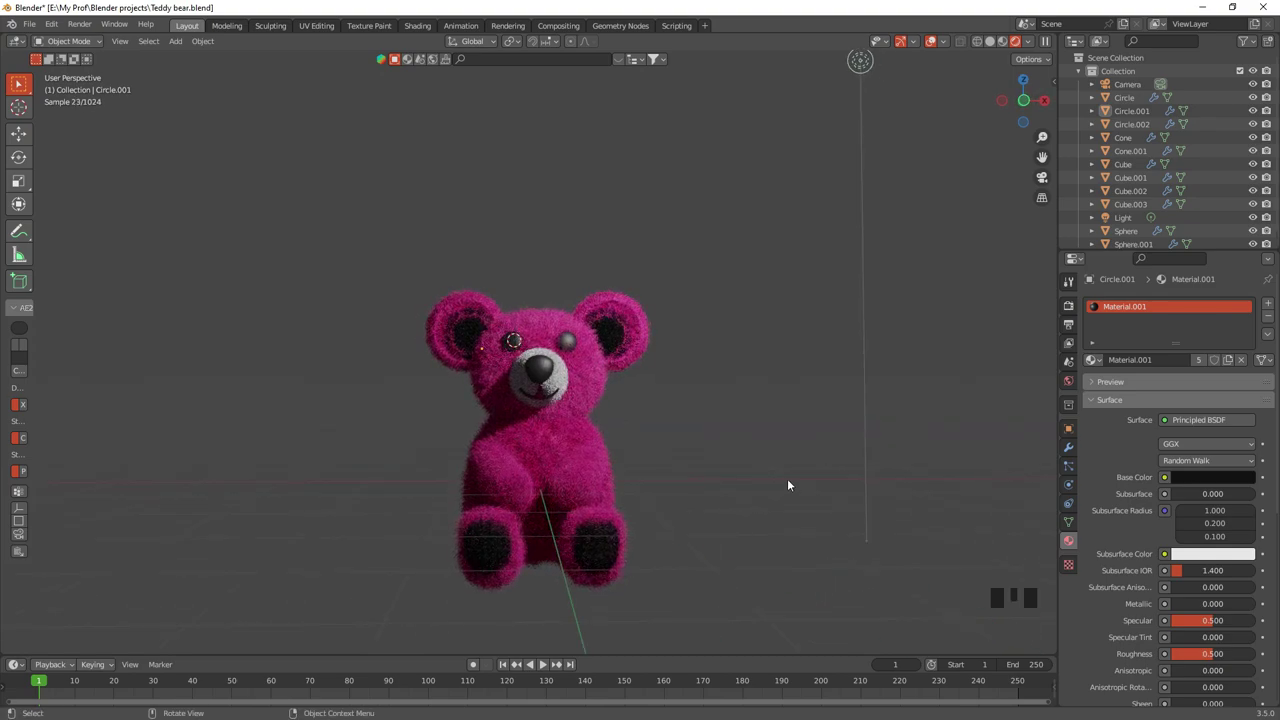
key("shift+s")
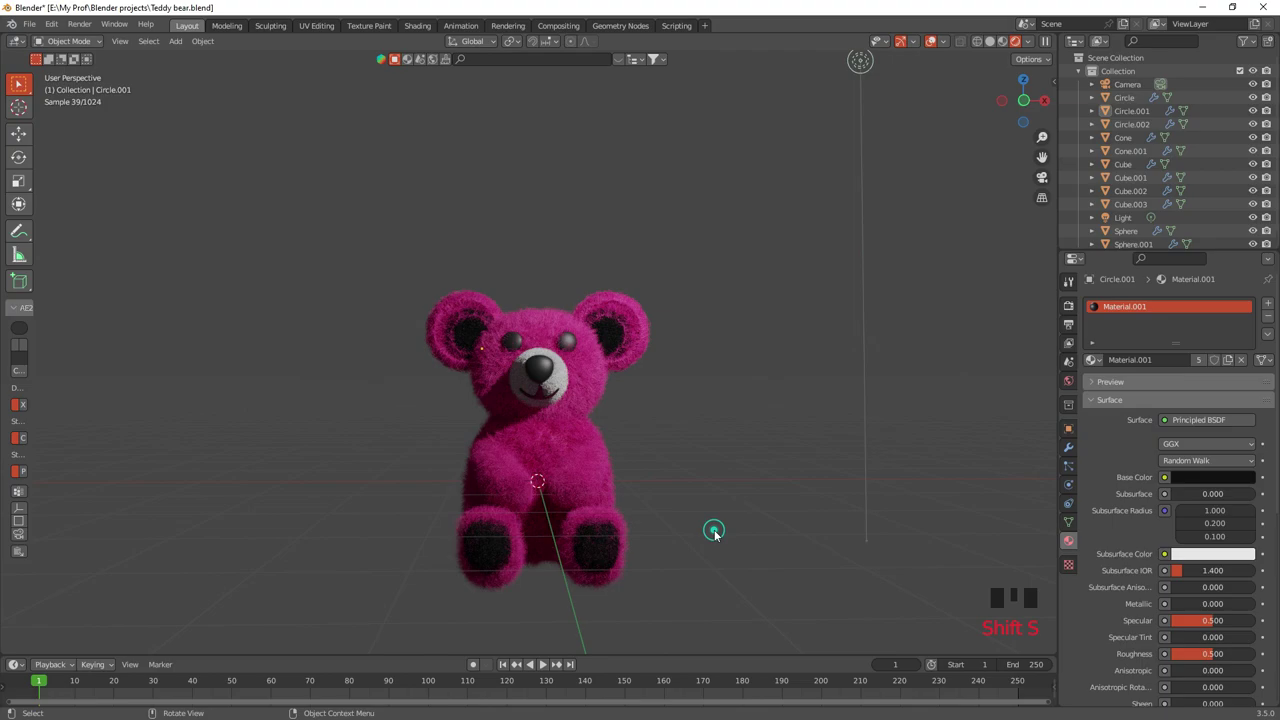